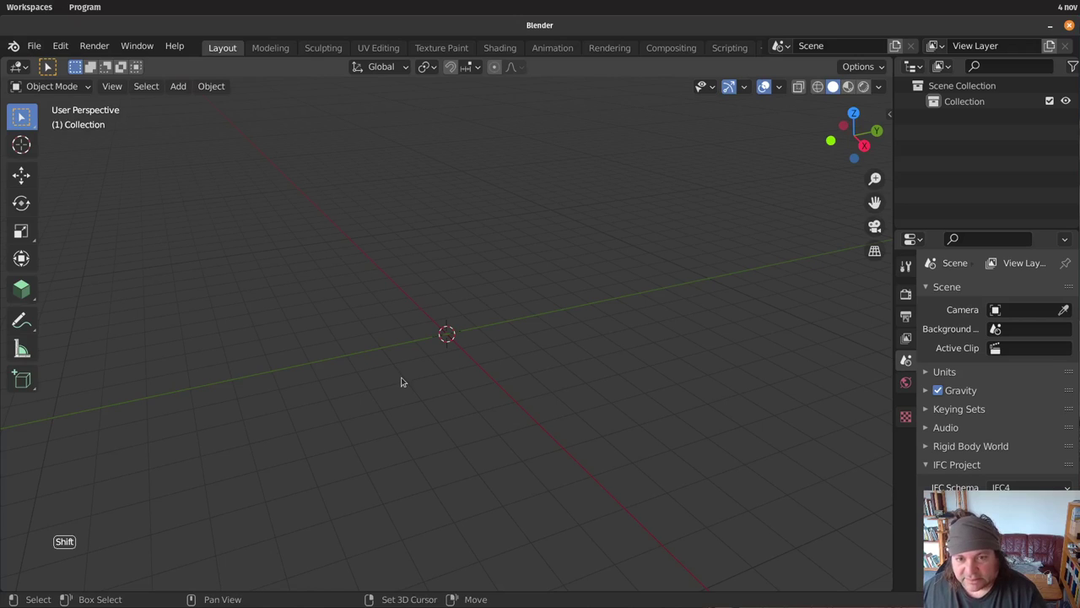
Add a mesh plane and set its X and Y dimensions to 0.9 m in the Item panel
key("shift+a")
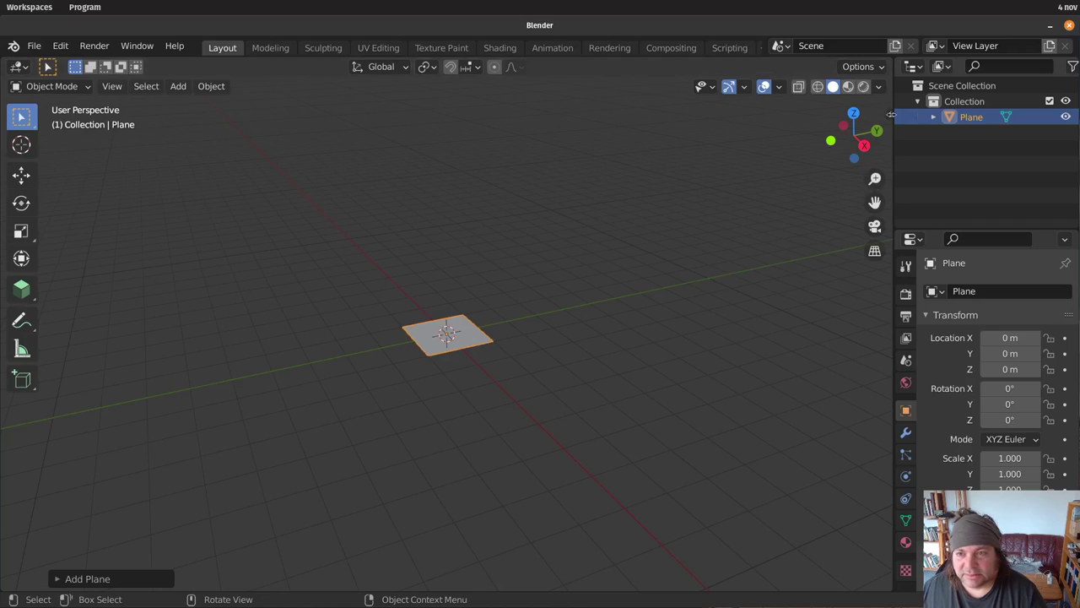
left_click(435, 329)
left_click(435, 329)
left_click(435, 329)
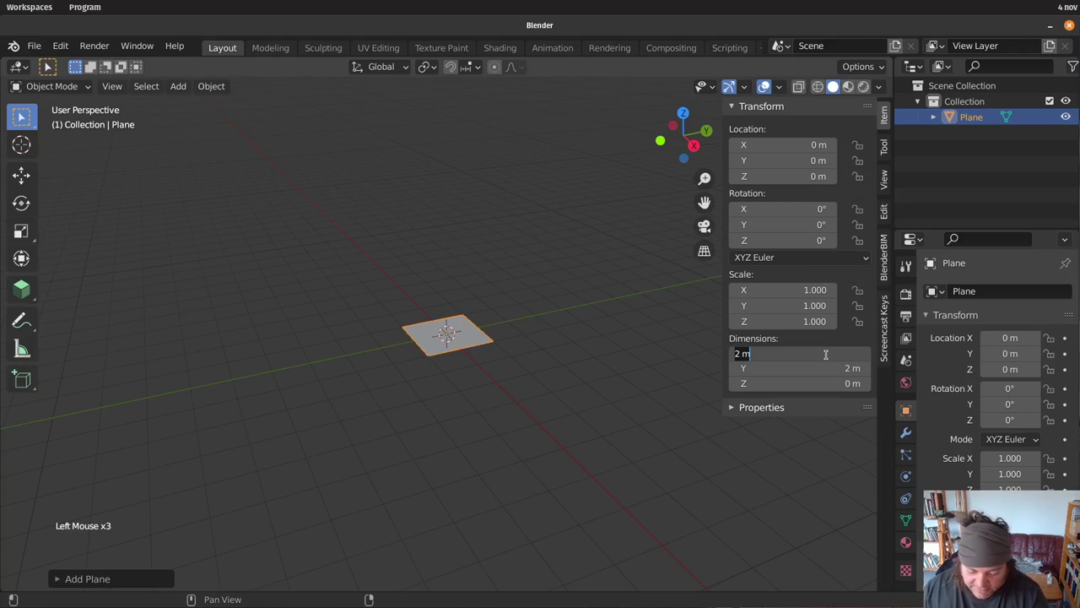
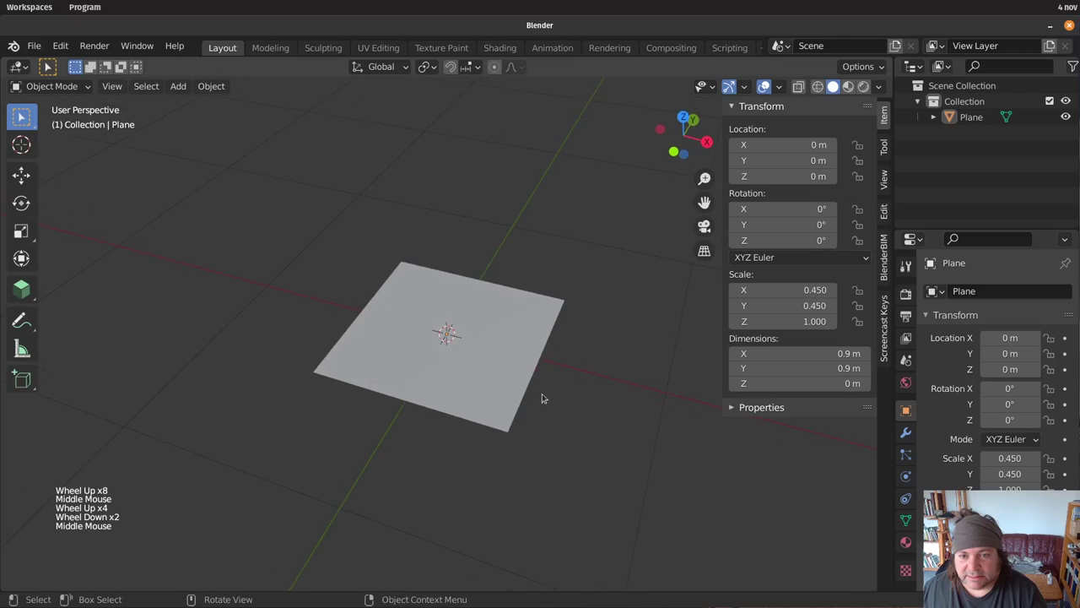
middle_click(545, 382)
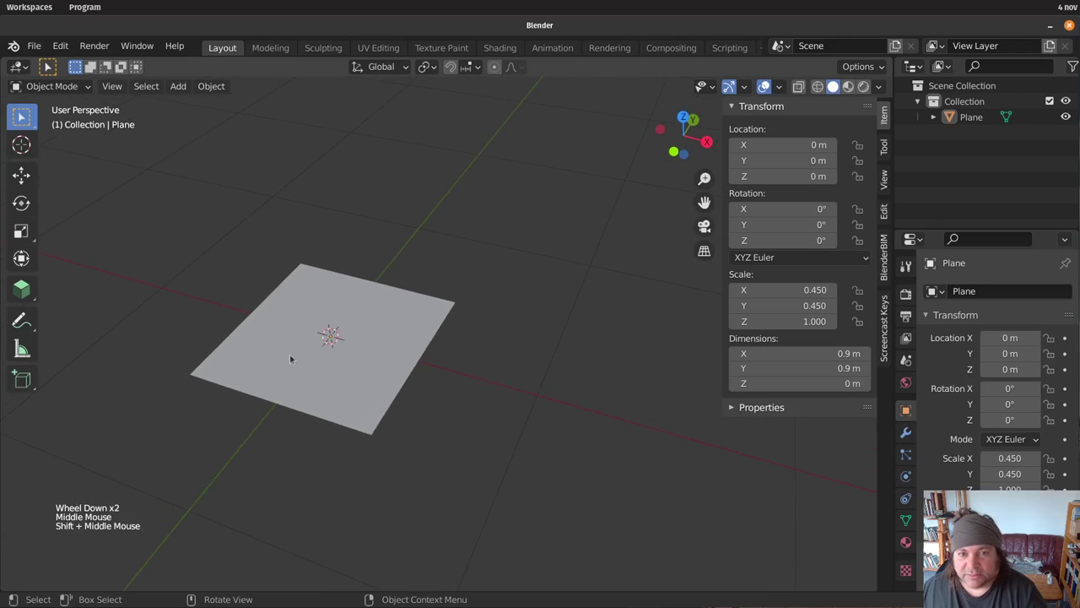
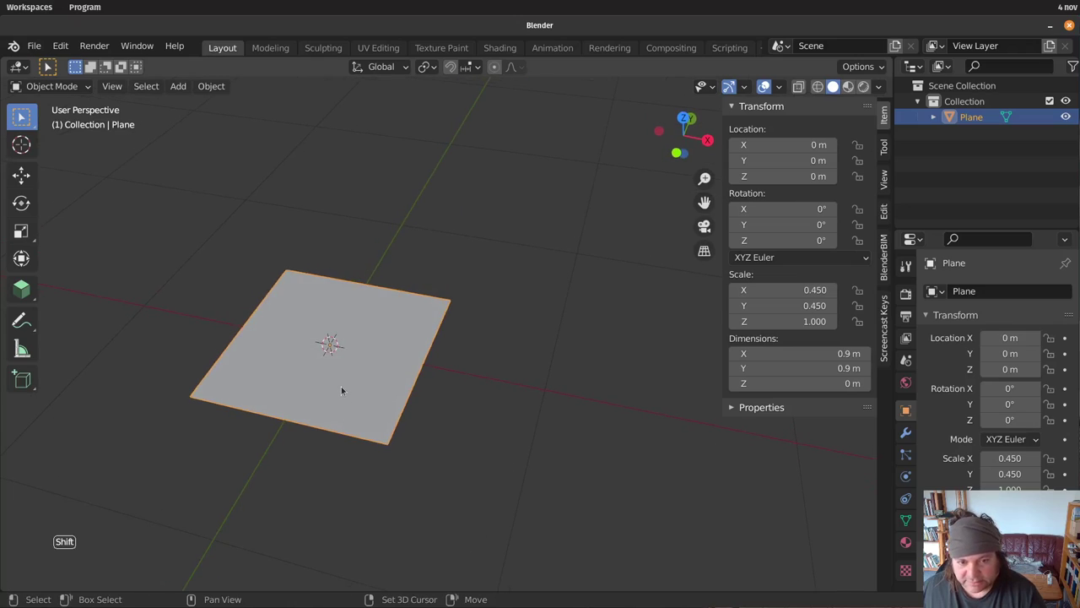
Duplicate the tile and vertex-snap the copy beside it along X, leaving a narrow gap (X 0.475 m)
key("shift+d")
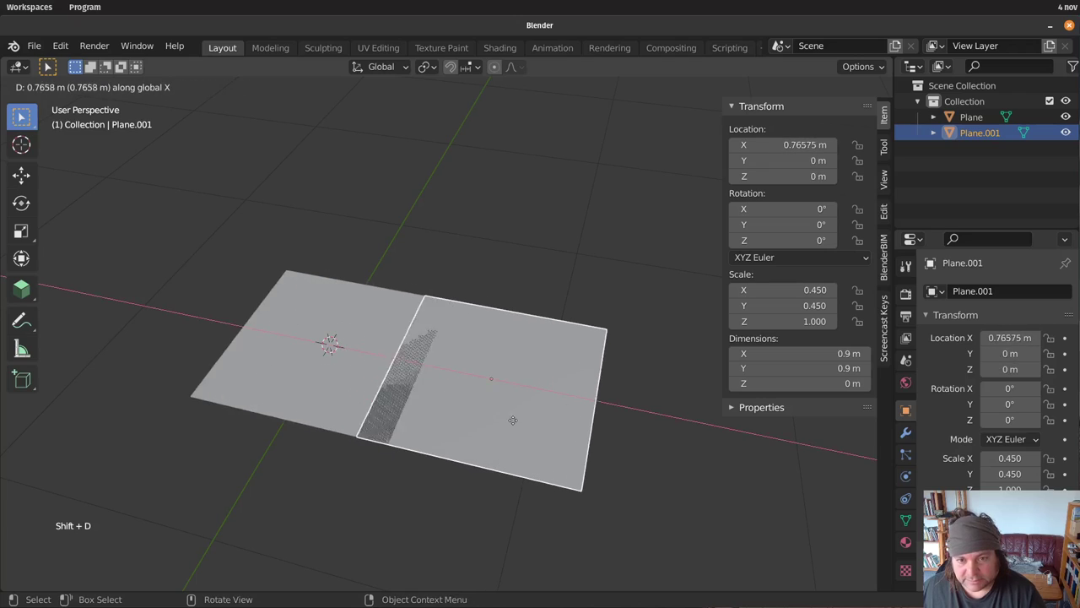
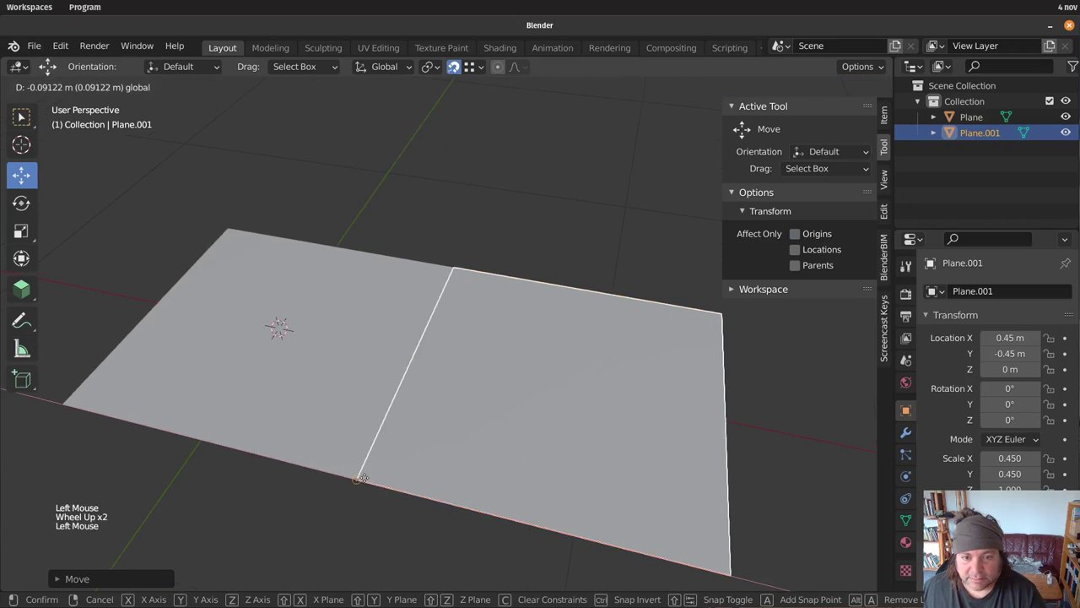
left_click(423, 493)
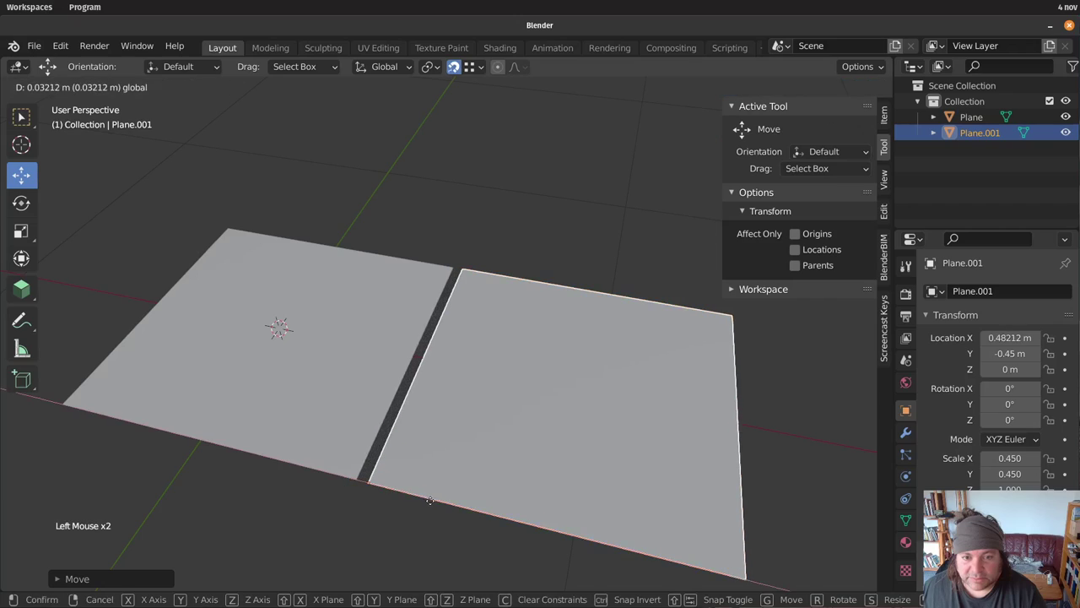
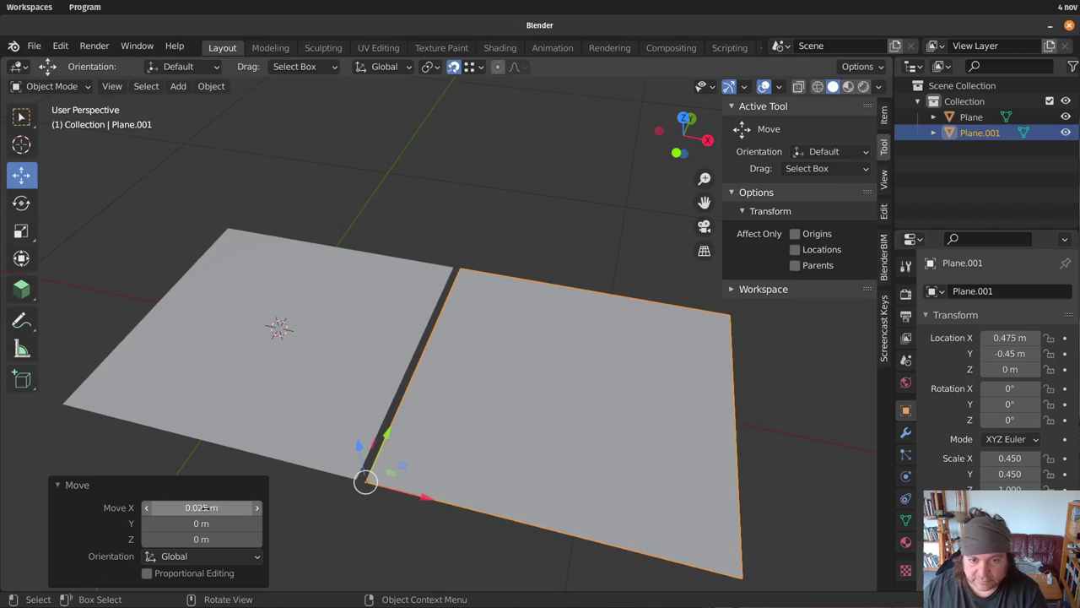
left_click(475, 186)
scroll("up", 3)
scroll("down", 3)
middle_click(75, 514)
scroll("down", 3)
scroll("up", 3)
middle_click(75, 514)
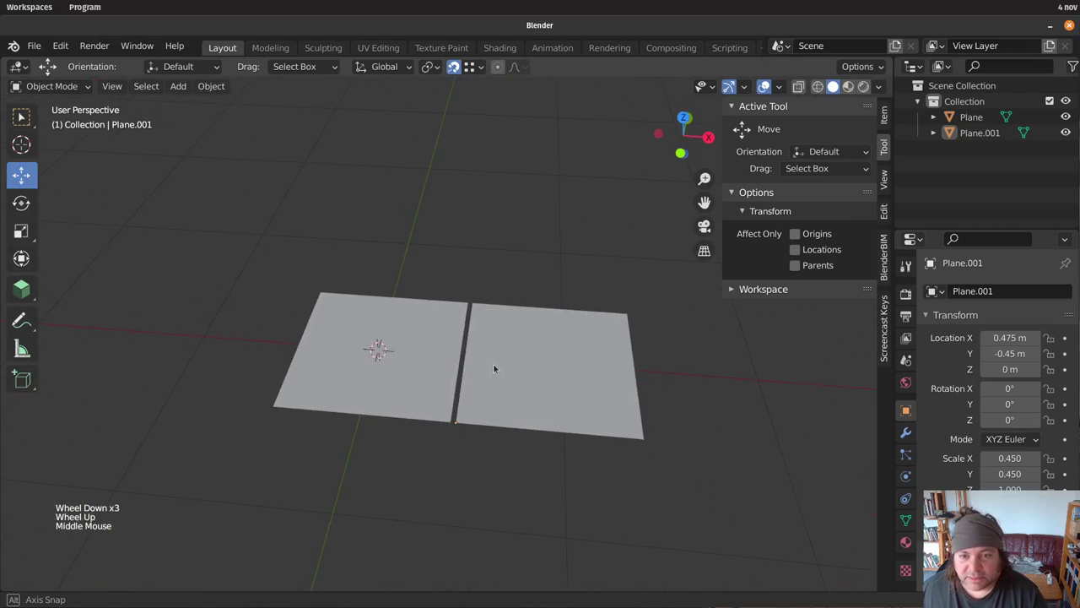
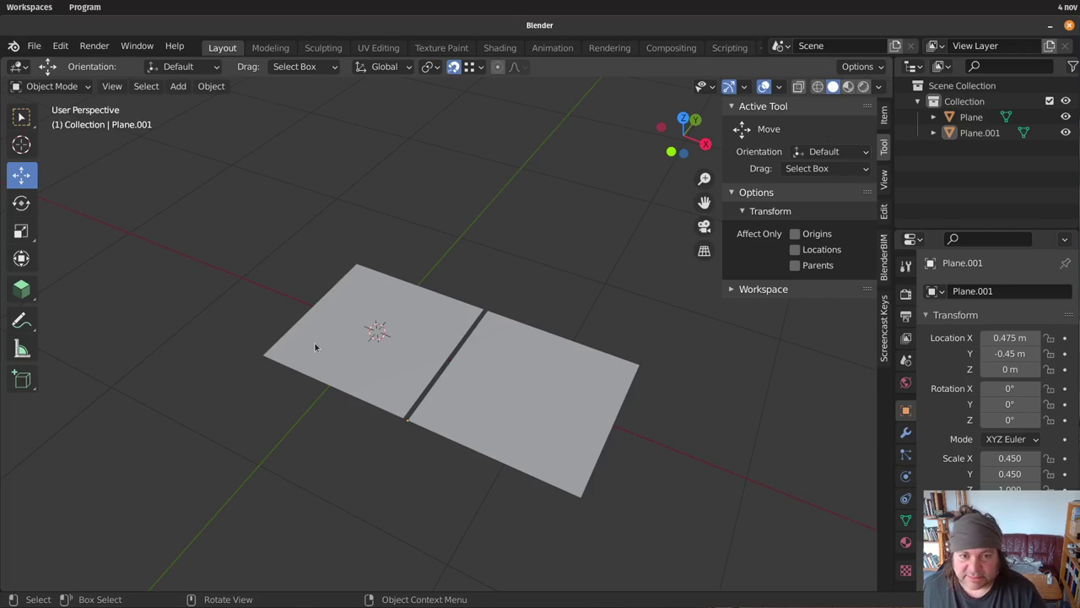
middle_click(170, 294)
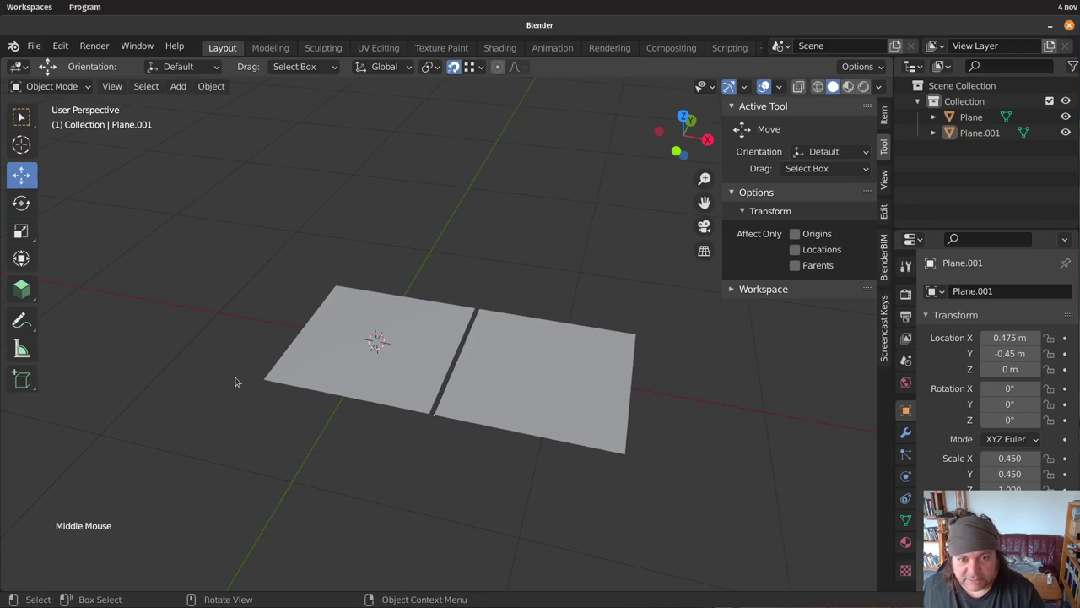
Add a cube and scale its geometry in Edit Mode into a tall thin post
key("shift+a")
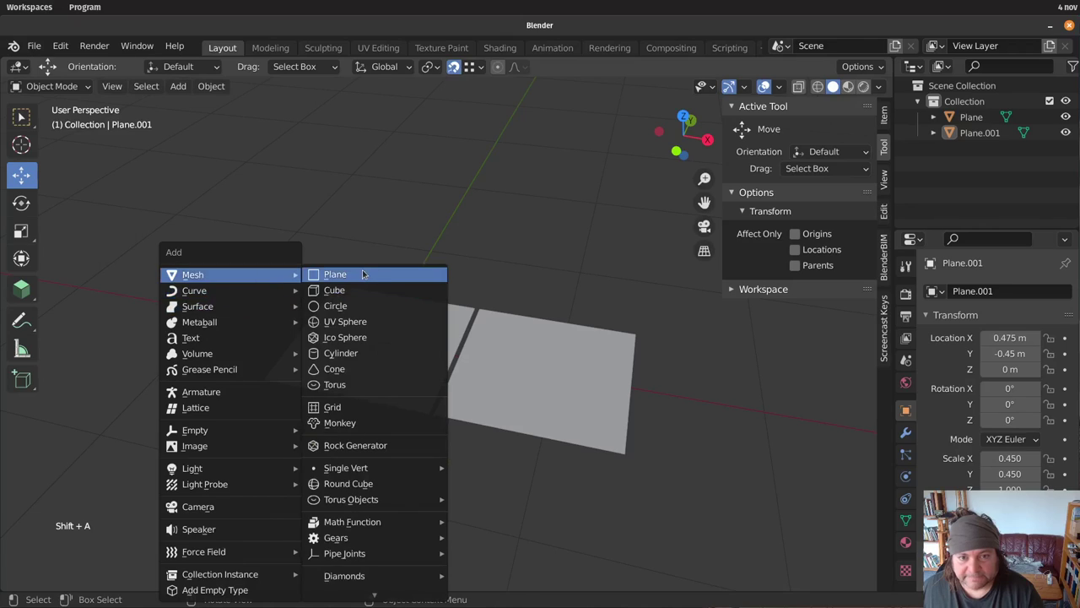
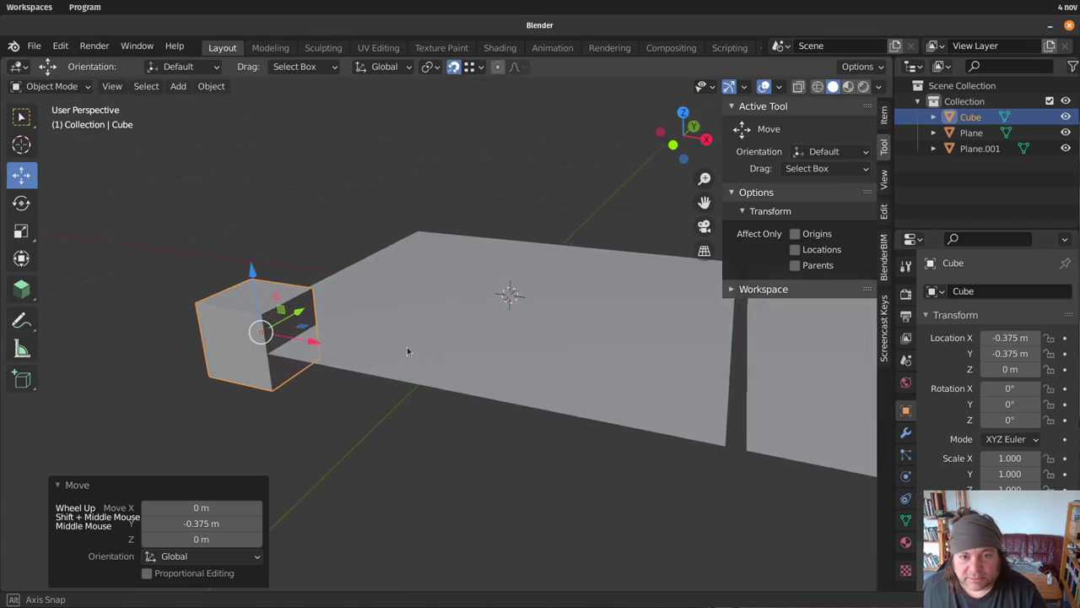
key("Tab")
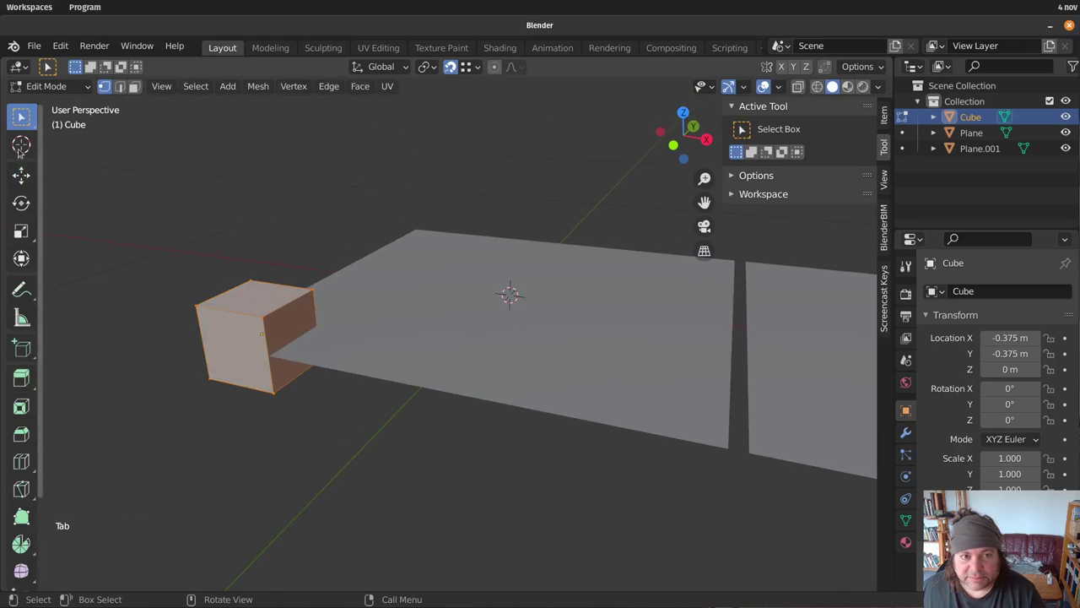
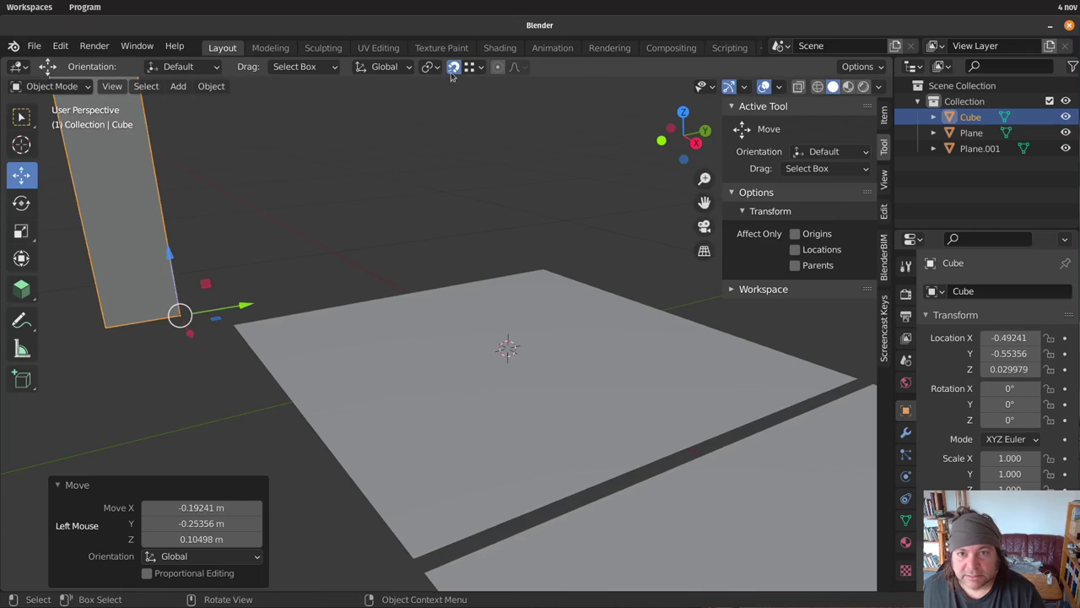
With vertex snapping on, stand the post on the first tile's corner at X −0.45, Y −0.45
left_click(281, 348)
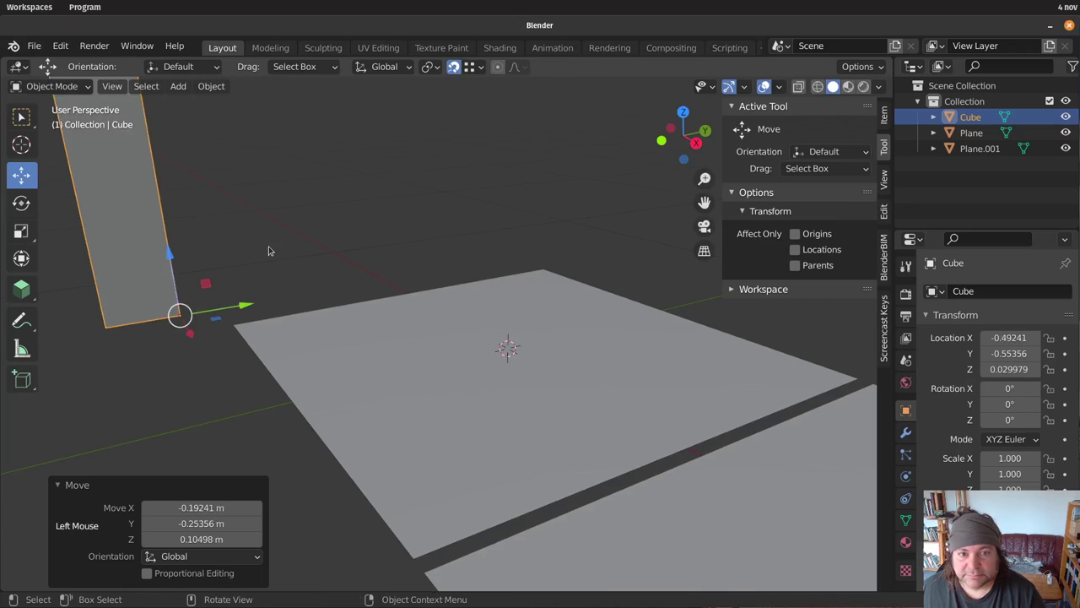
left_click(281, 348)
left_click(350, 436)
left_click(350, 436)
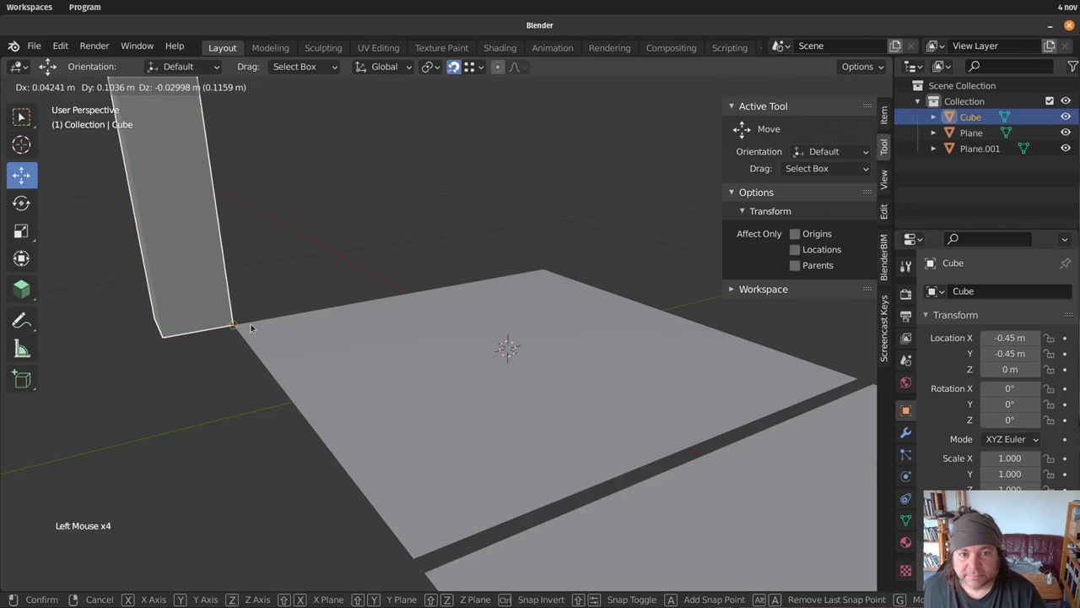
middle_click(284, 362)
scroll("down", 3)
middle_click(386, 371)
scroll("down", 3)
scroll("up", 3)
middle_click(487, 555)
middle_click(506, 534)
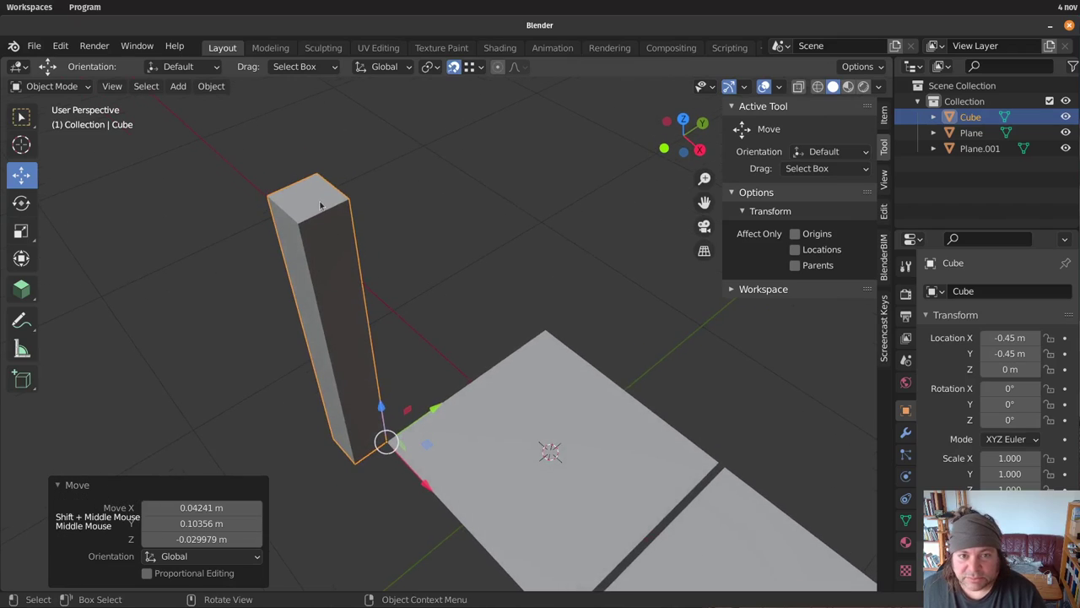
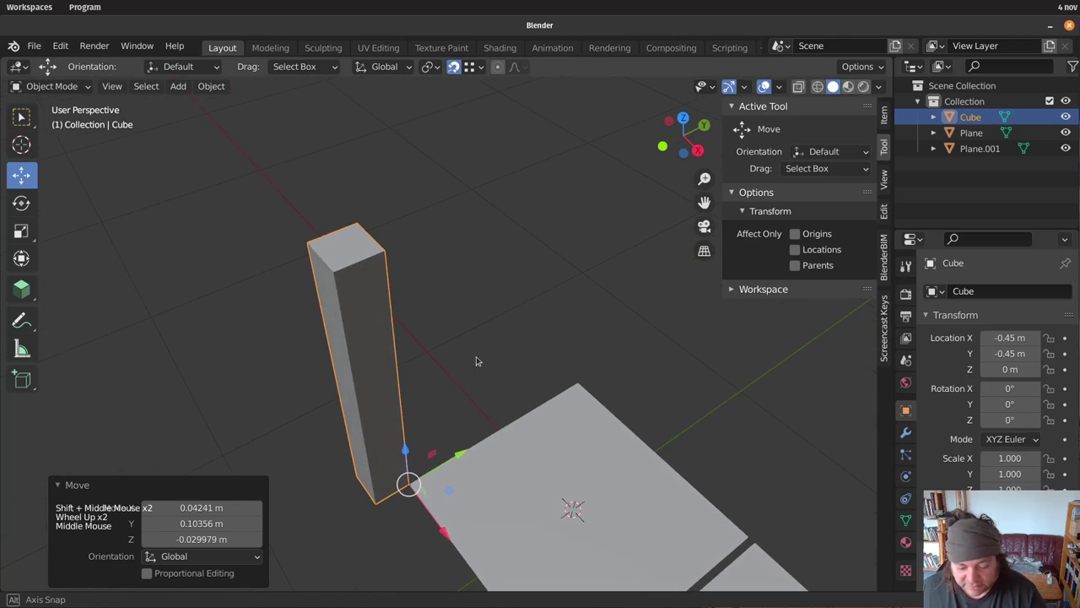
Duplicate the post into a 0.025 m thin slat and rotate it 90° in top view
key("shift+d")
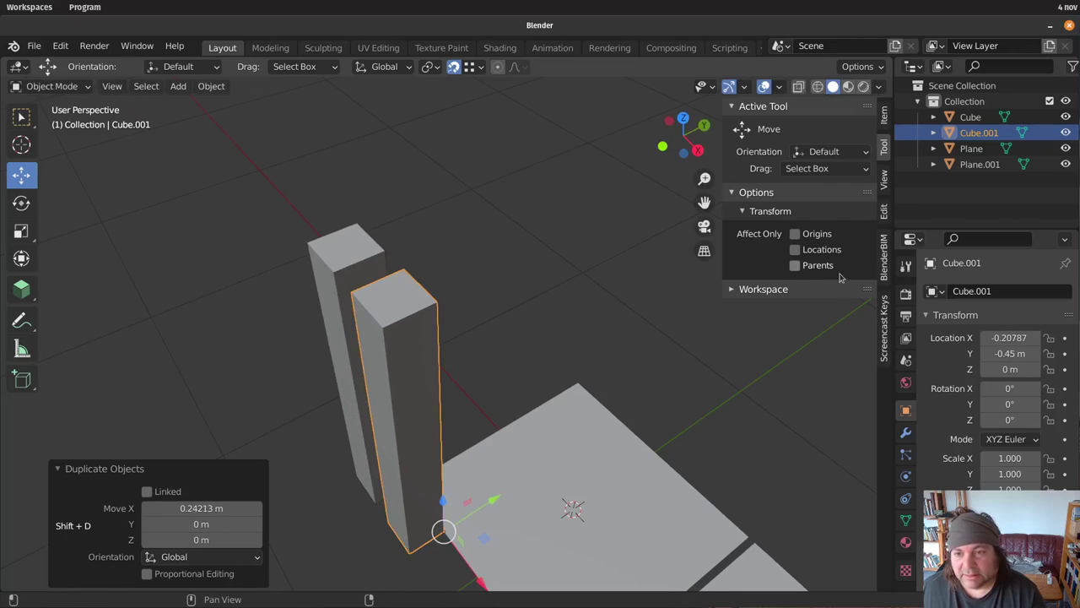
left_click(887, 117)
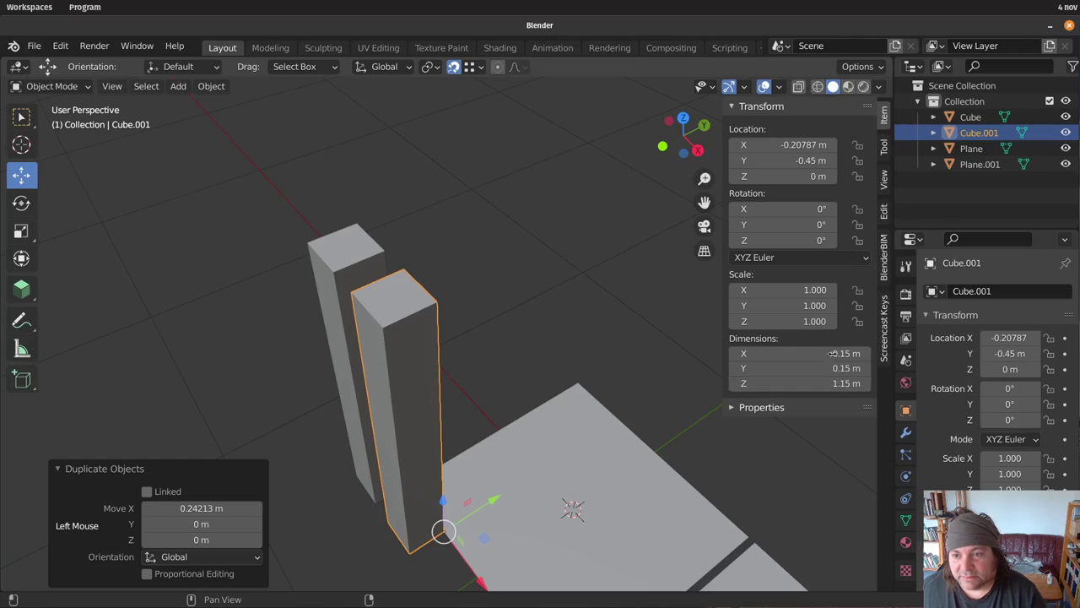
left_click(440, 478)
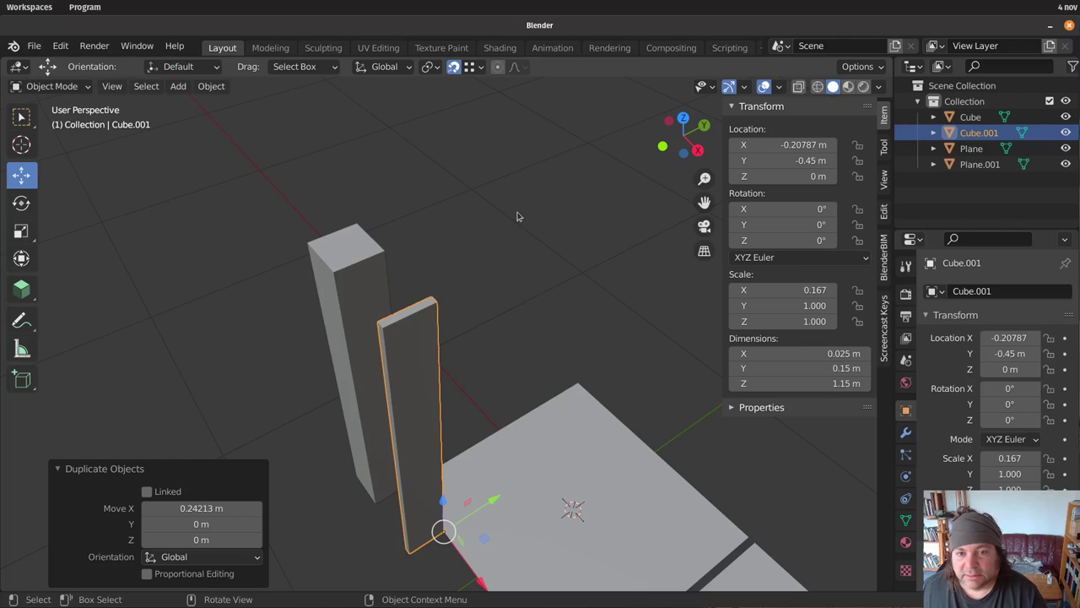
middle_click(495, 548)
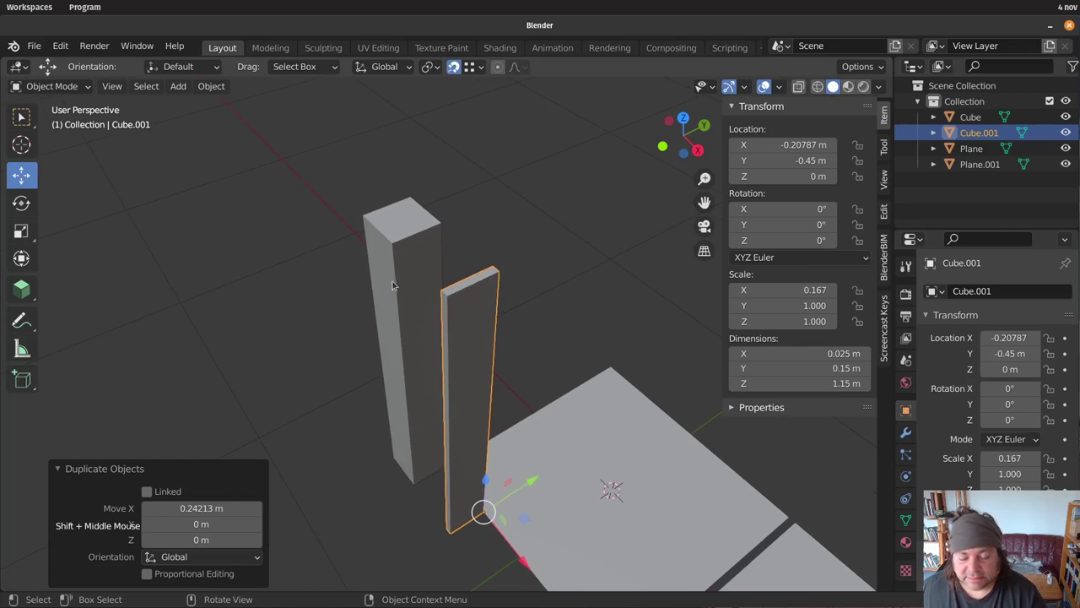
key("KP_7")
scroll("down", 3)
scroll("up", 3)
key("r")
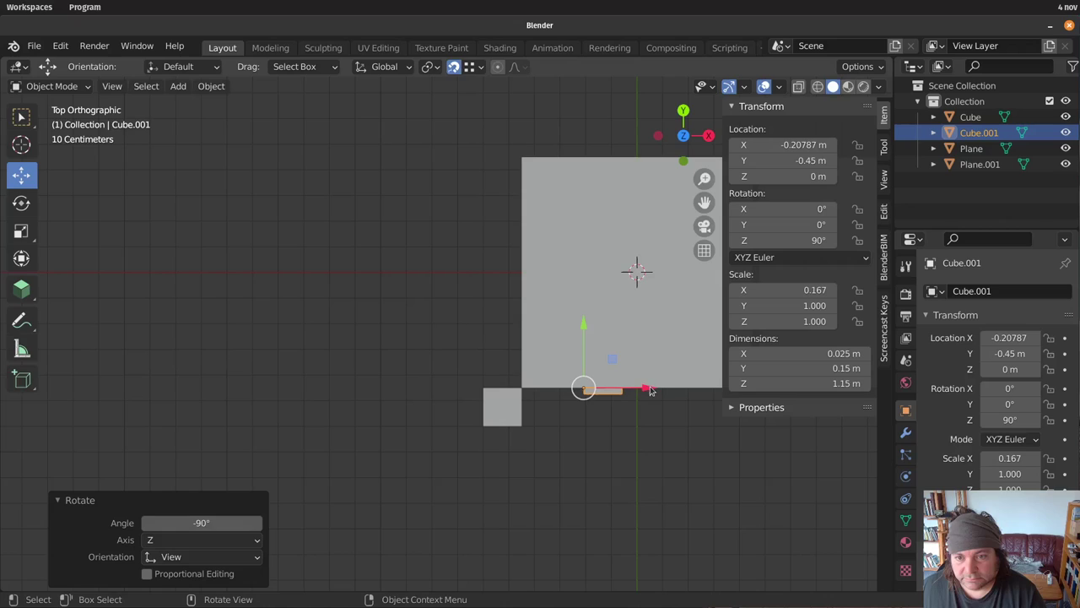
Place the slat at the post corner and nudge it along X to X −0.48, Y −0.525 so it overlaps the post
left_click(655, 385)
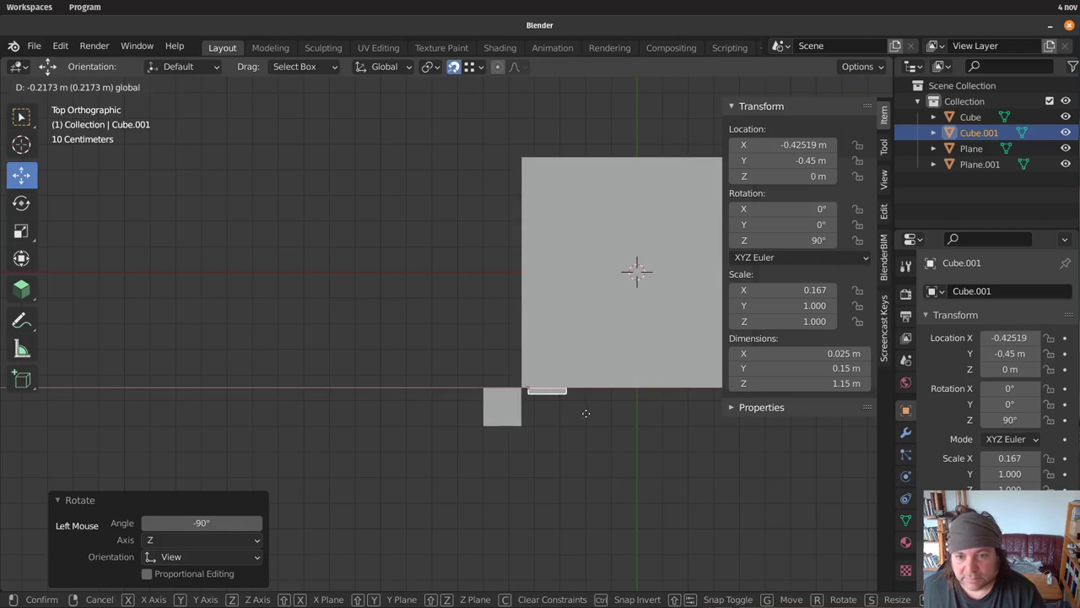
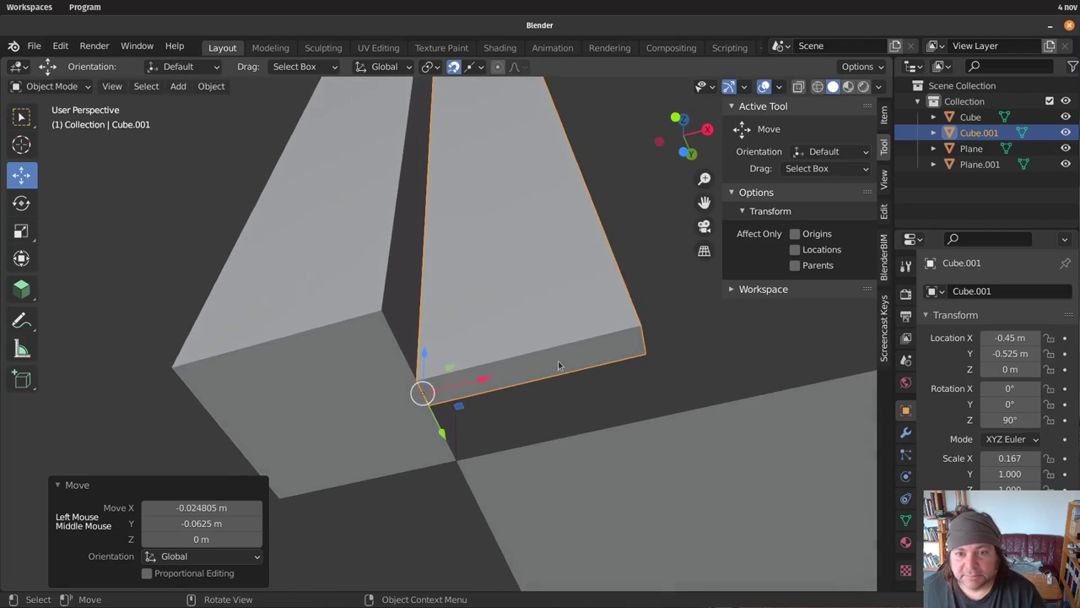
scroll("down", 3)
middle_click(599, 313)
scroll("up", 3)
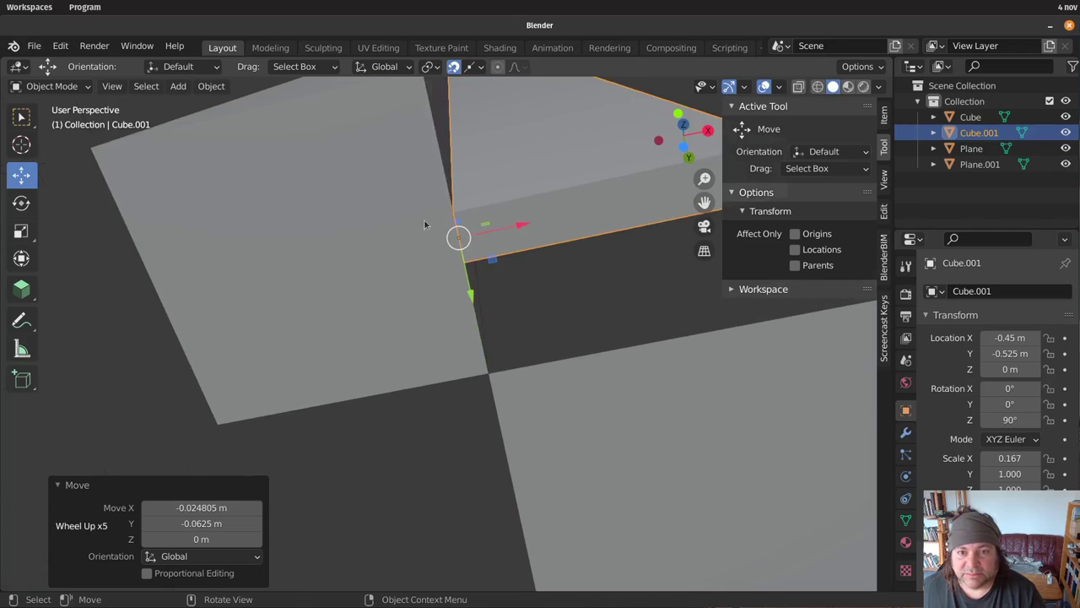
scroll("down", 3)
middle_click(426, 263)
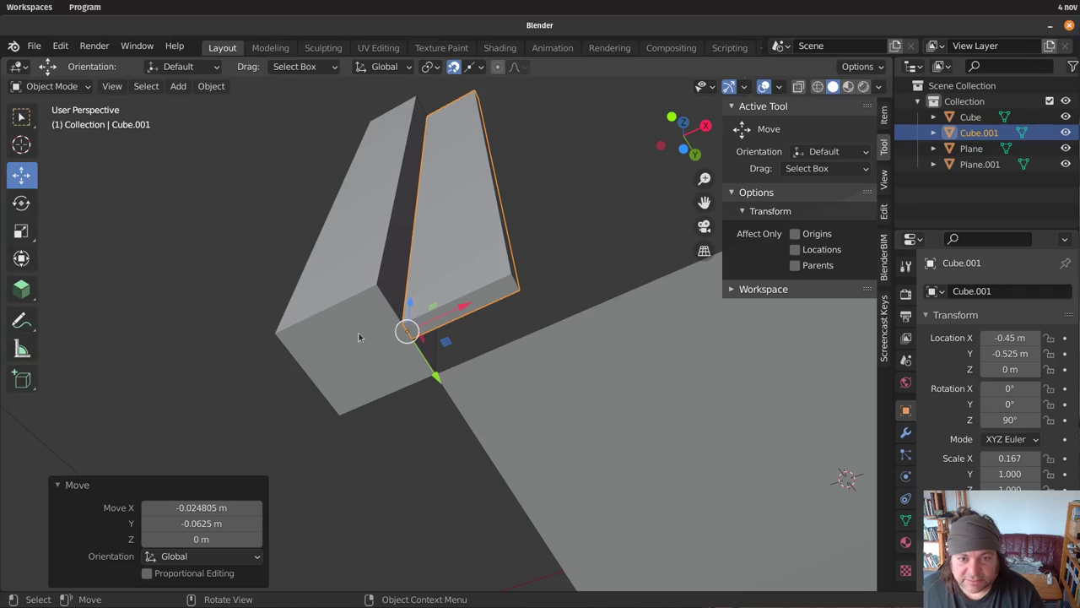
scroll("up", 3)
left_click(168, 337)
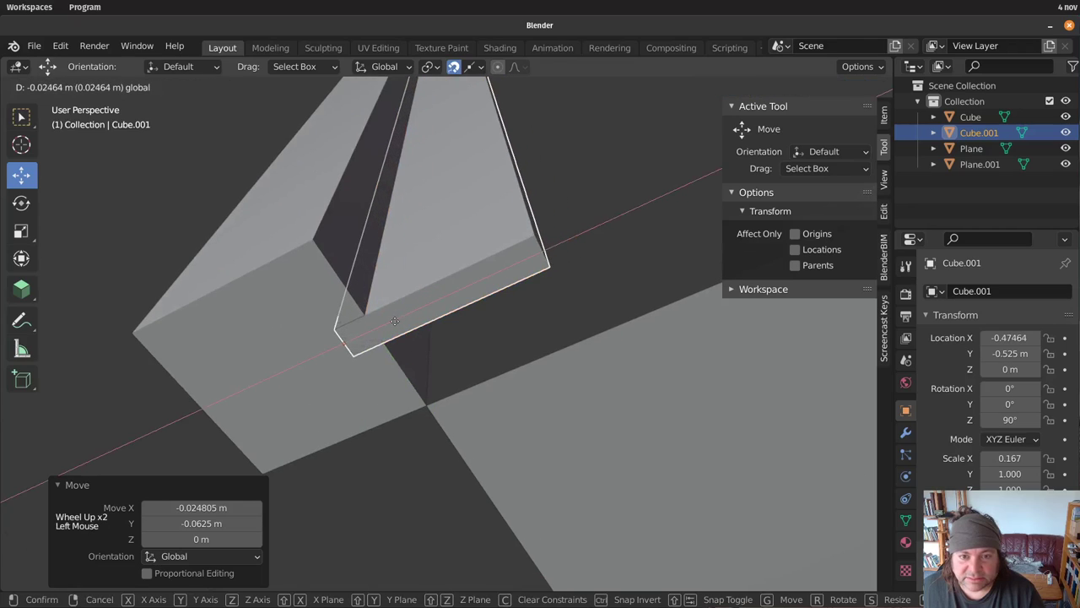
left_click(189, 359)
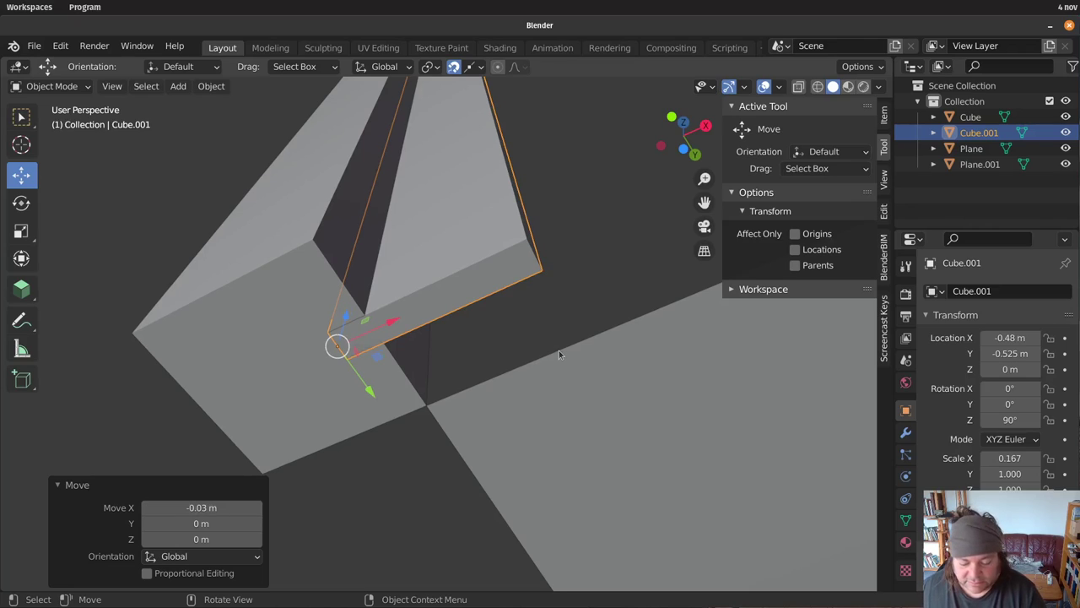
key("KP_7")
Duplicate the slat, rotate the copy to 180° and set it at X −0.525, Y −0.45 on the post's other side
scroll("down", 3)
scroll("up", 3)
key("shift+d")
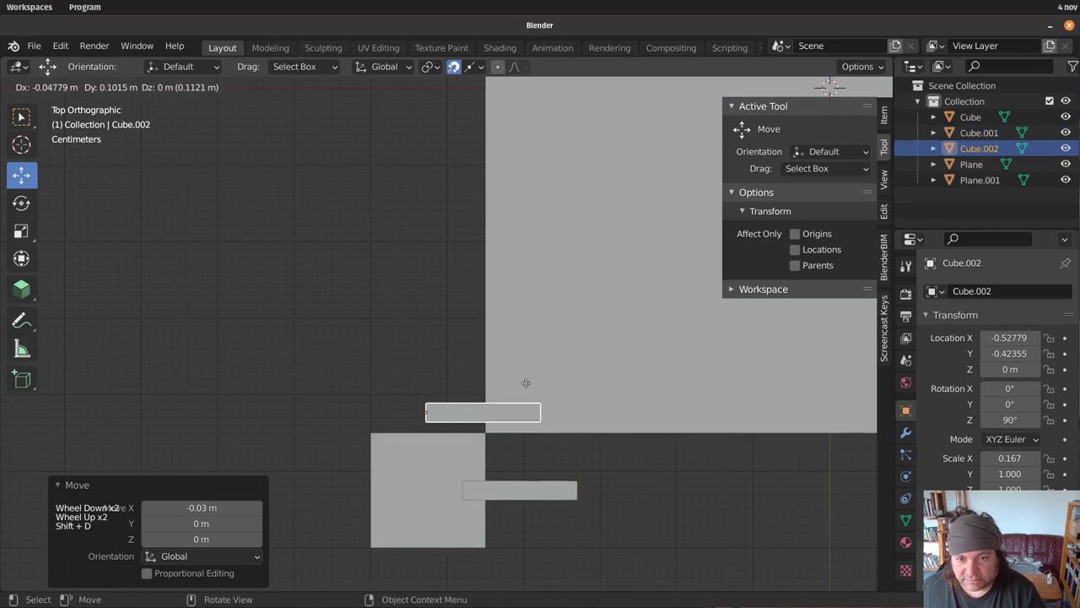
key("r")
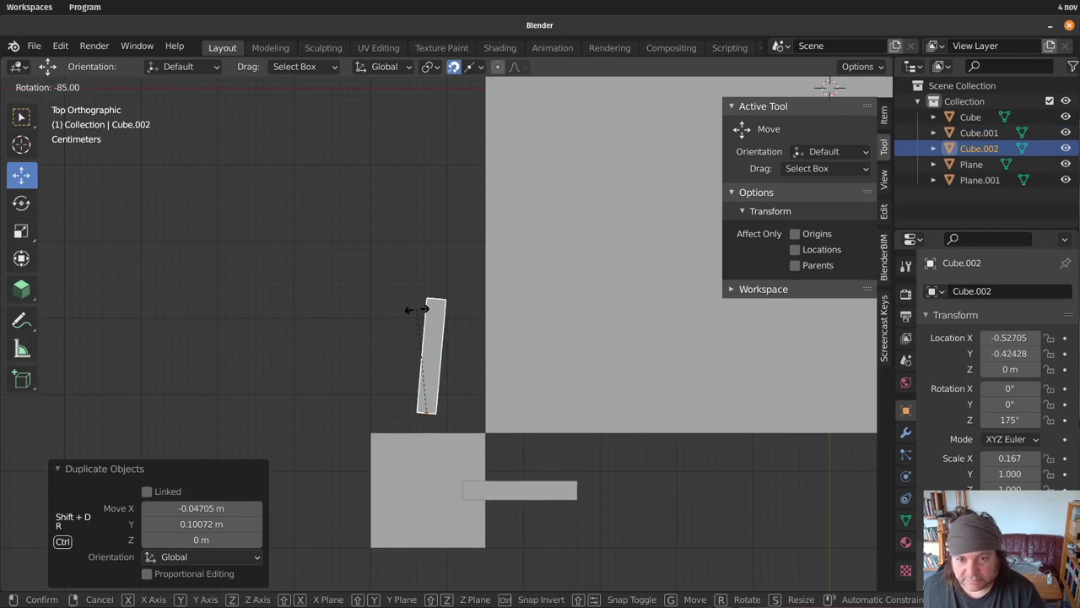
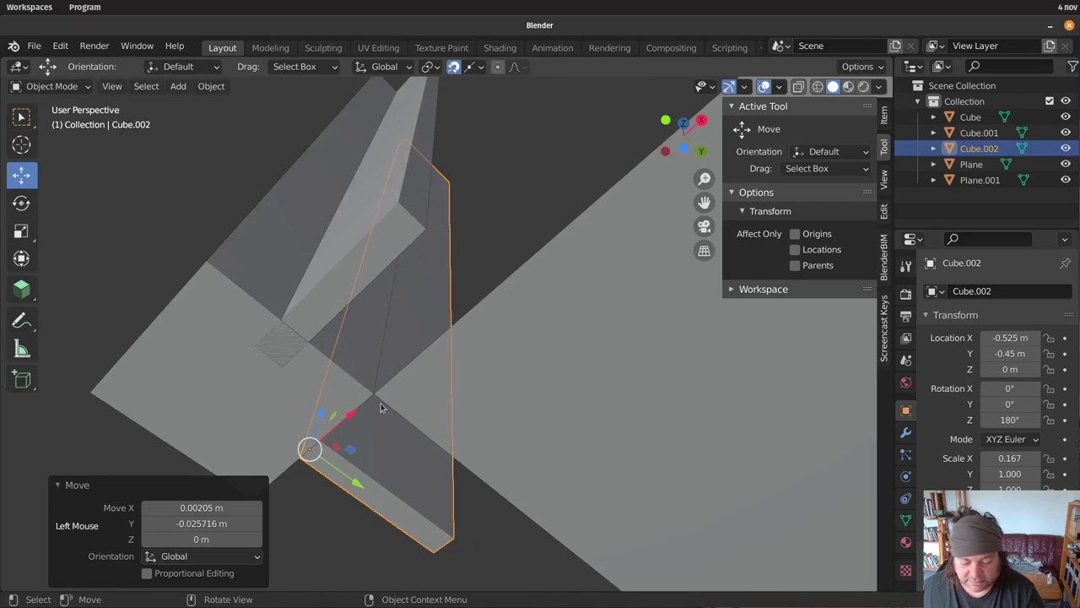
key("KP_7")
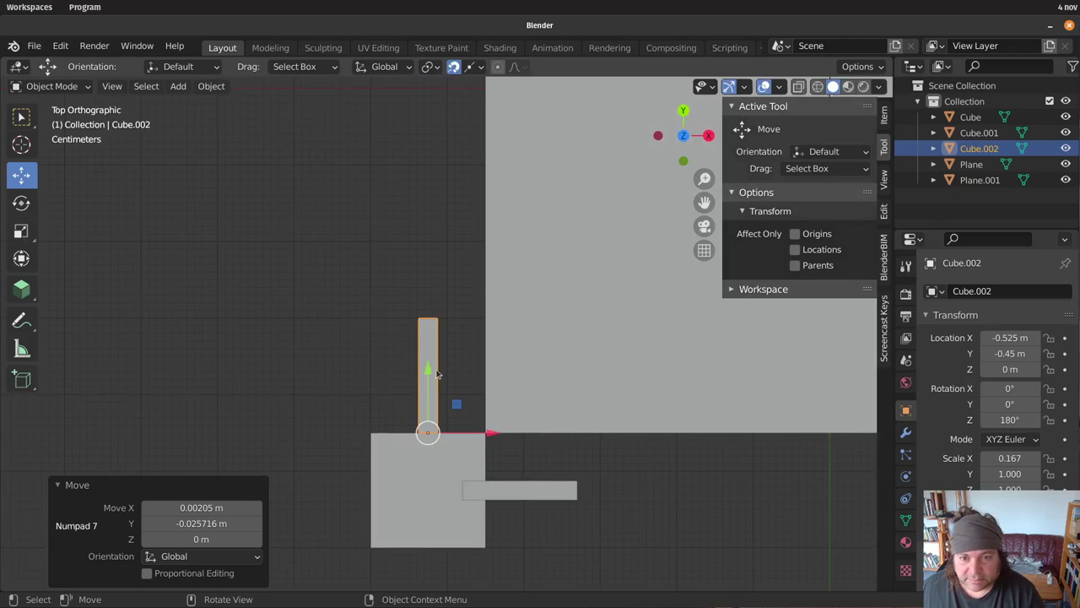
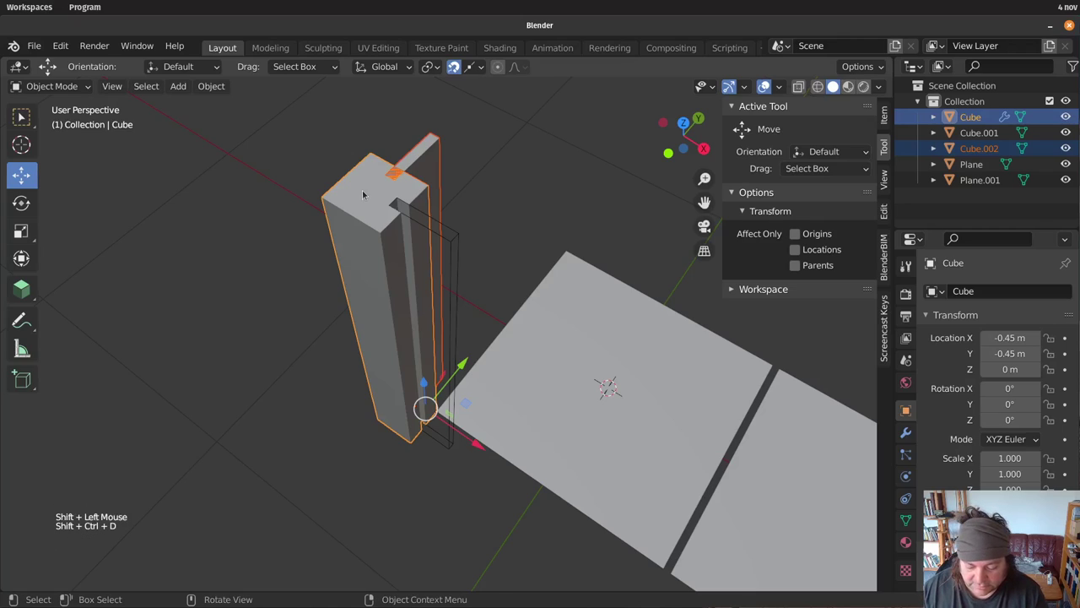
Cut the second groove with Bool Tool Auto Boolean Difference and inspect the post
key("ctrl+shift+b")
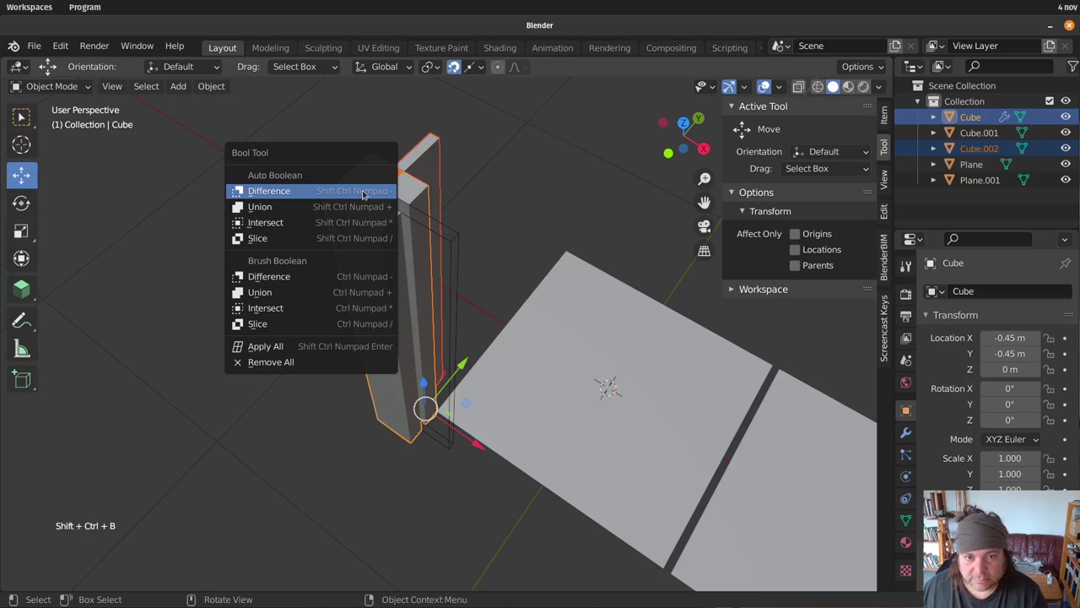
left_click(569, 164)
middle_click(450, 222)
middle_click(462, 255)
scroll("up", 3)
middle_click(373, 247)
middle_click(413, 282)
scroll("down", 3)
scroll("up", 3)
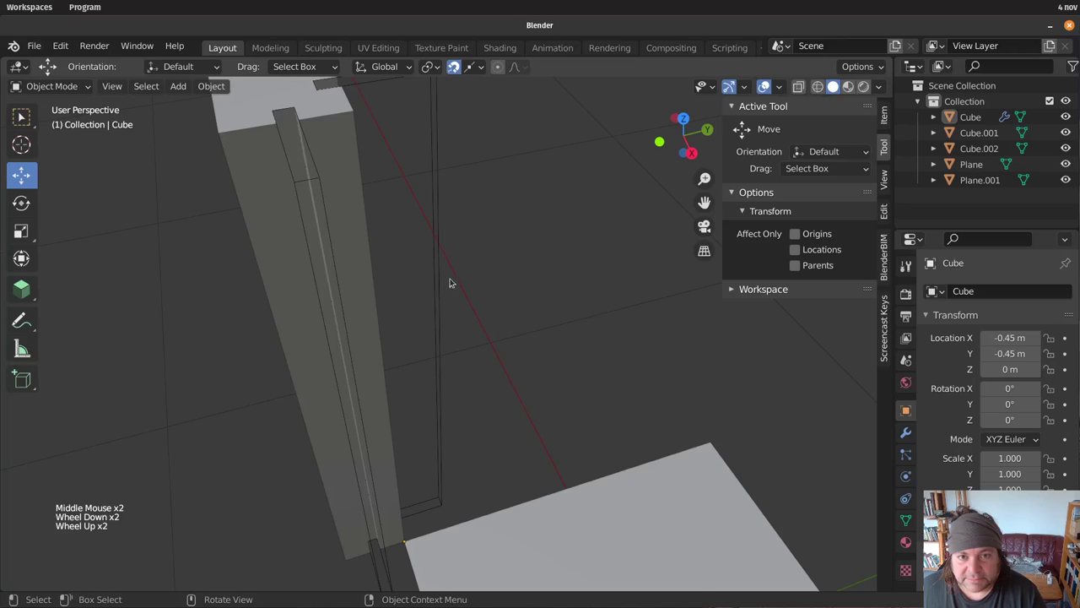
Select the grooved post together with both cutter slats for duplication
scroll("down", 3)
left_click(476, 356)
scroll("down", 3)
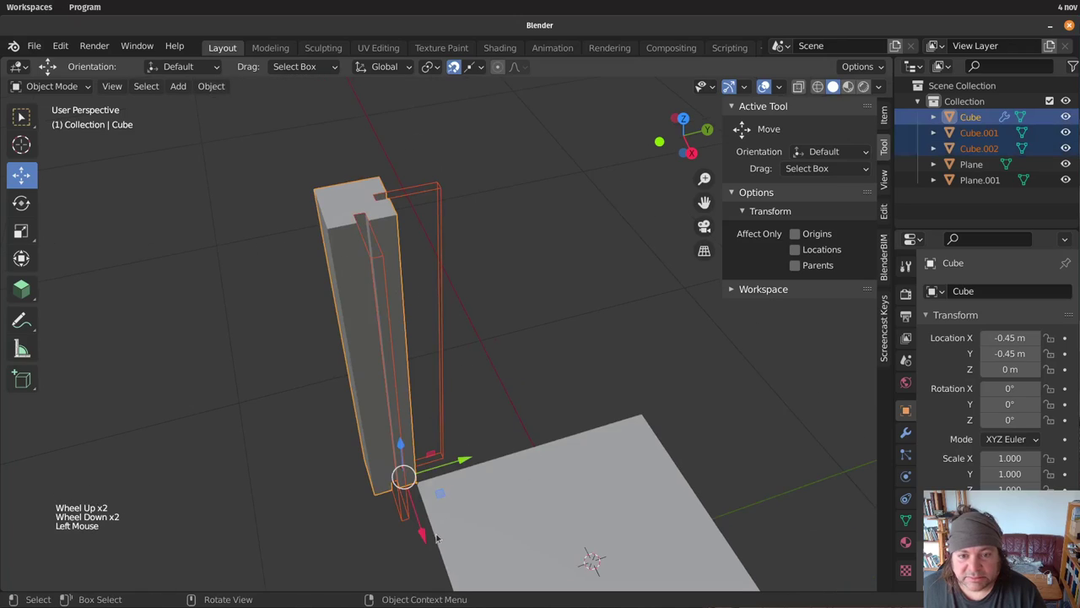
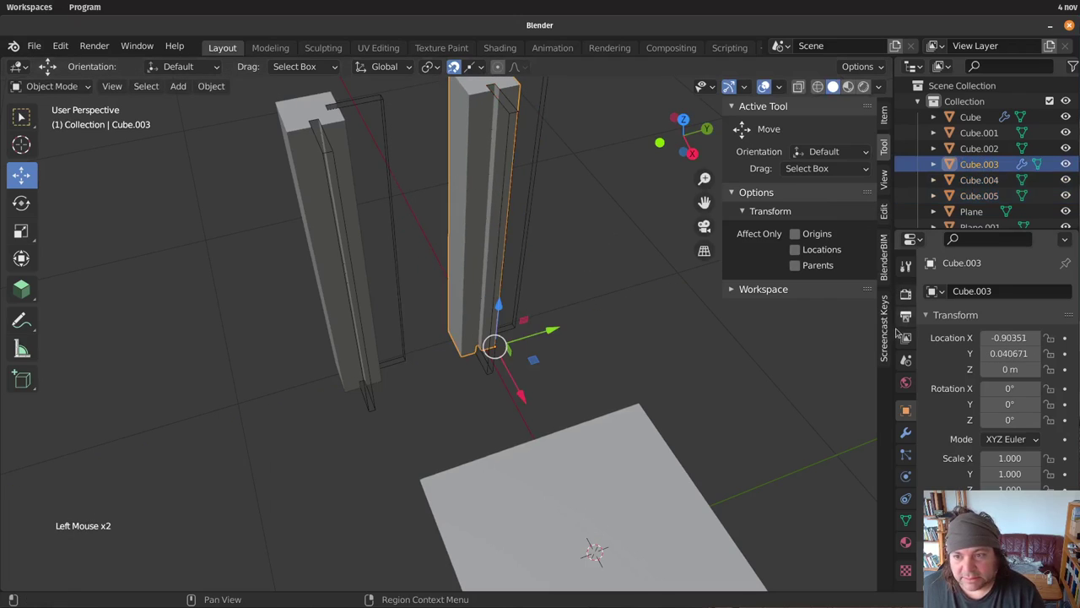
Apply both Boolean modifiers on the copied post Cube.003 so the grooves become real geometry
left_click(907, 437)
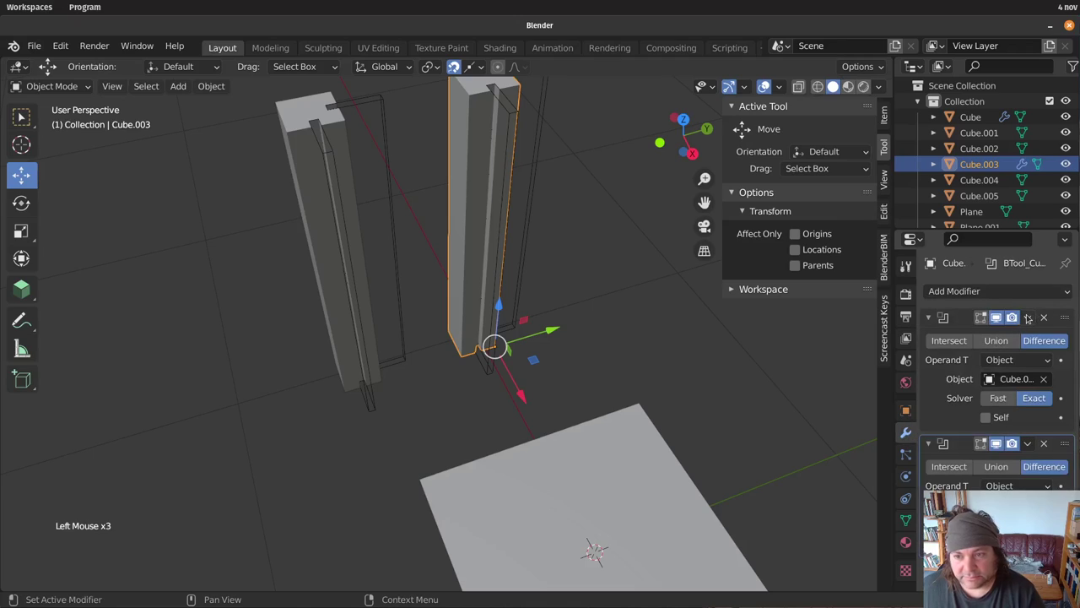
left_click(1031, 318)
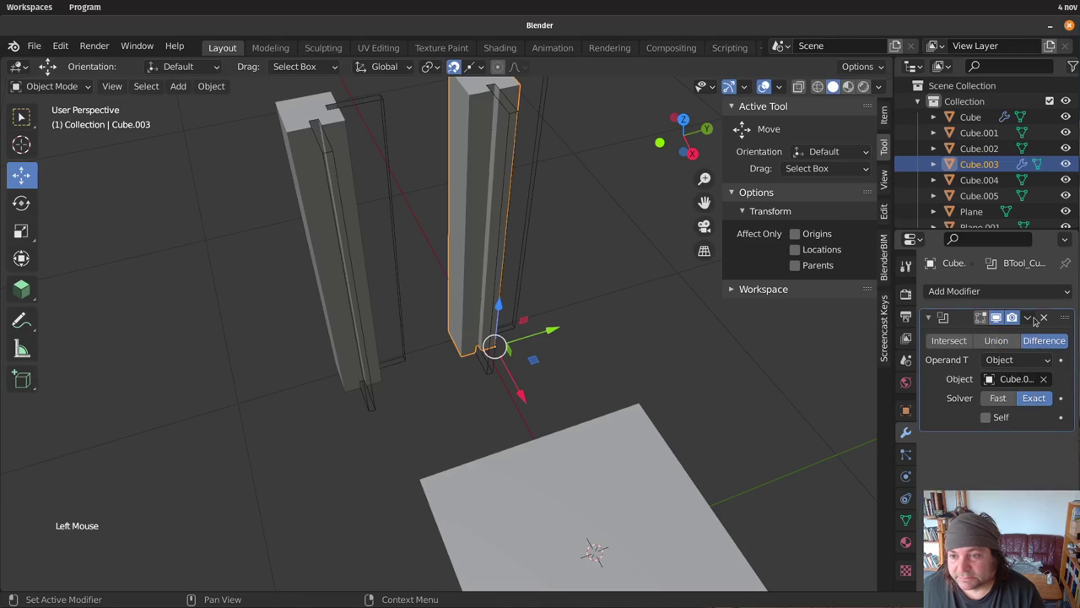
left_click(1037, 319)
left_click(642, 192)
Select the two copied cutter slats Cube.004 and Cube.005 for deletion
middle_click(605, 270)
middle_click(583, 288)
left_click(519, 233)
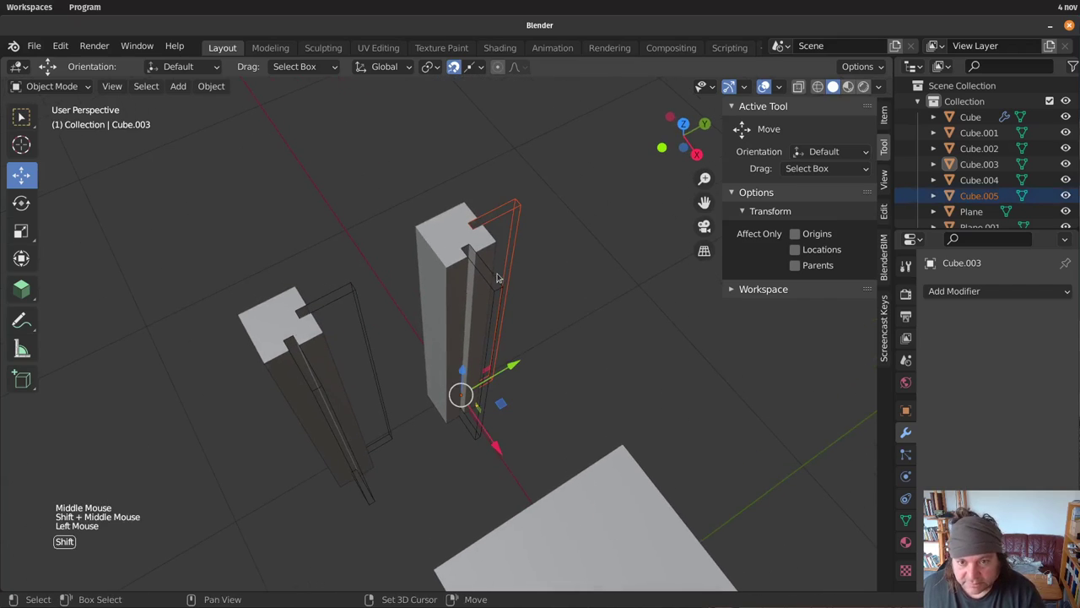
left_click(504, 289)
Delete the two cutter slats and move the grooved post Cube.003 along Y away from the original post
key("x")
middle_click(537, 261)
left_click(489, 268)
middle_click(533, 271)
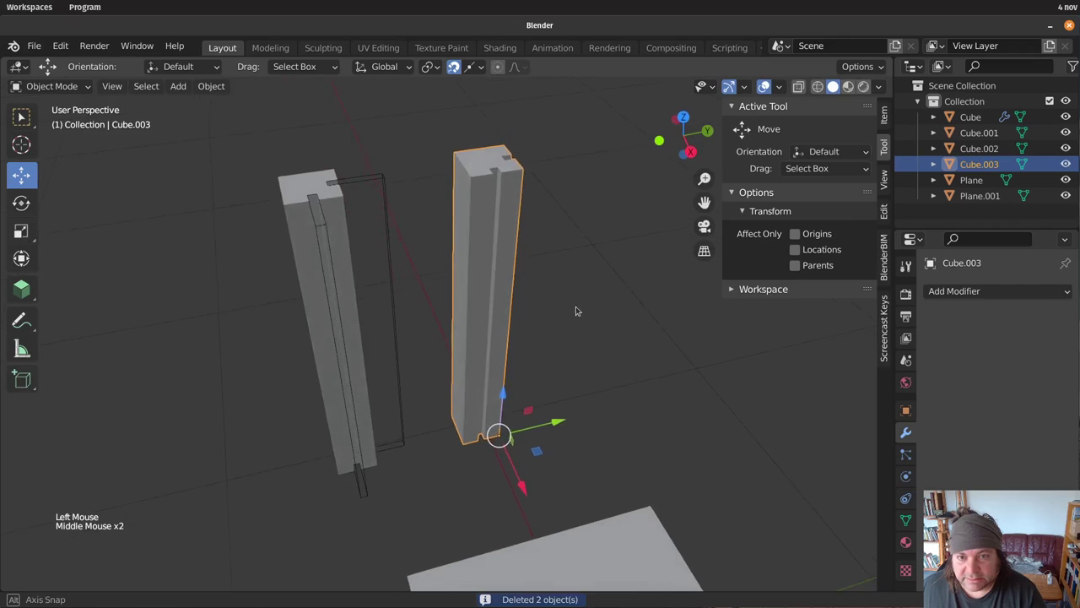
middle_click(600, 289)
left_click(489, 70)
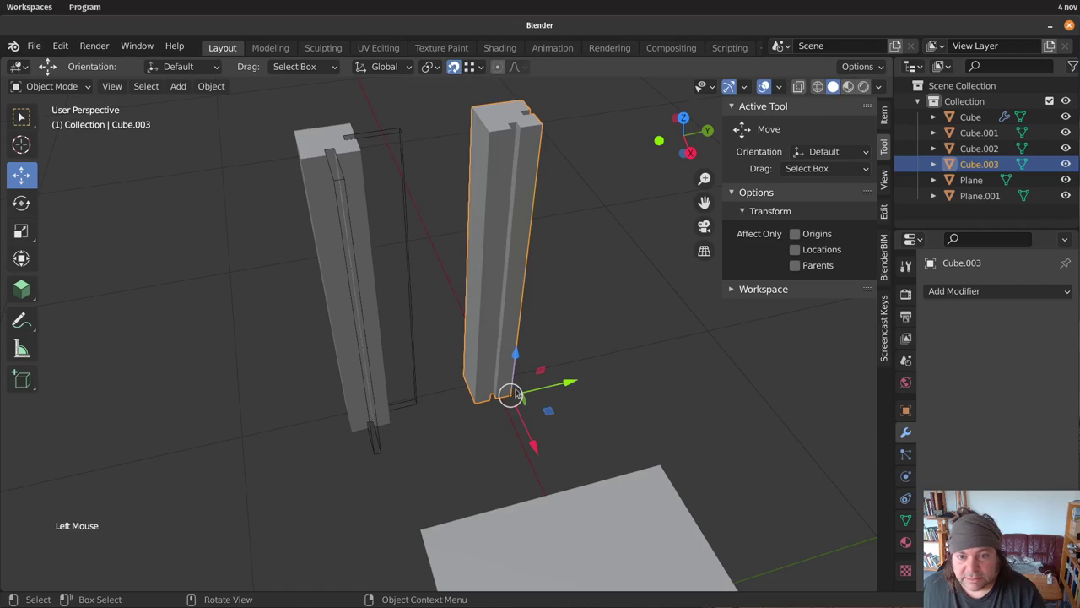
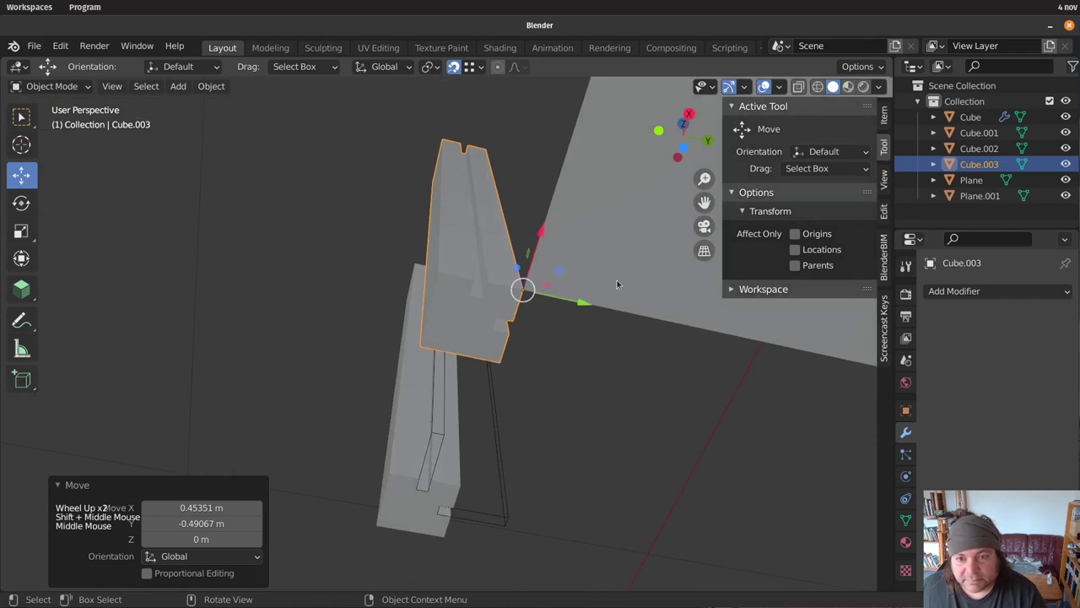
scroll("up", 3)
middle_click(629, 401)
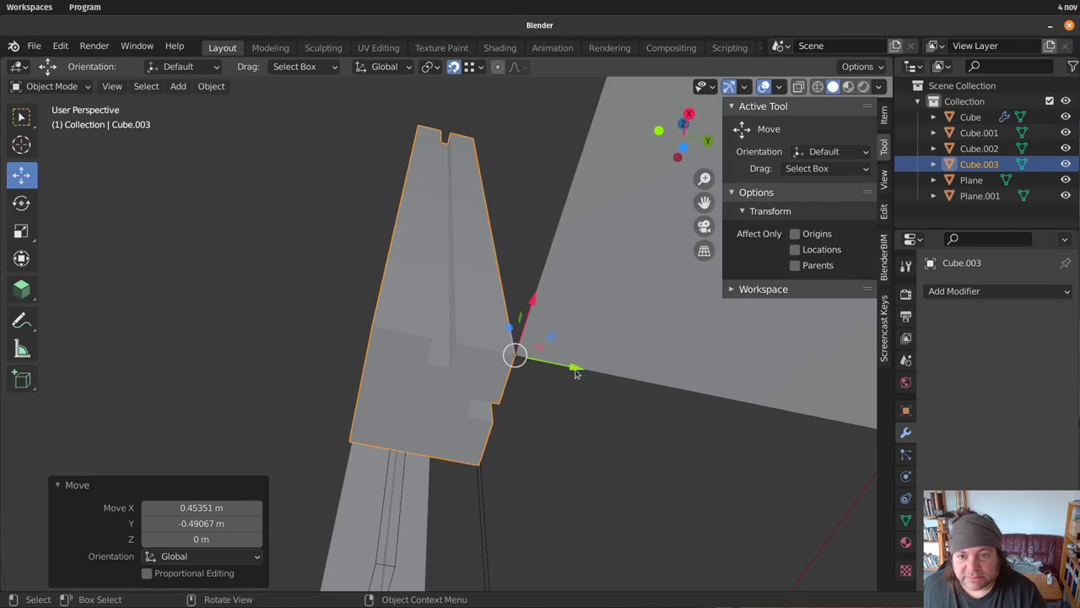
left_click(579, 368)
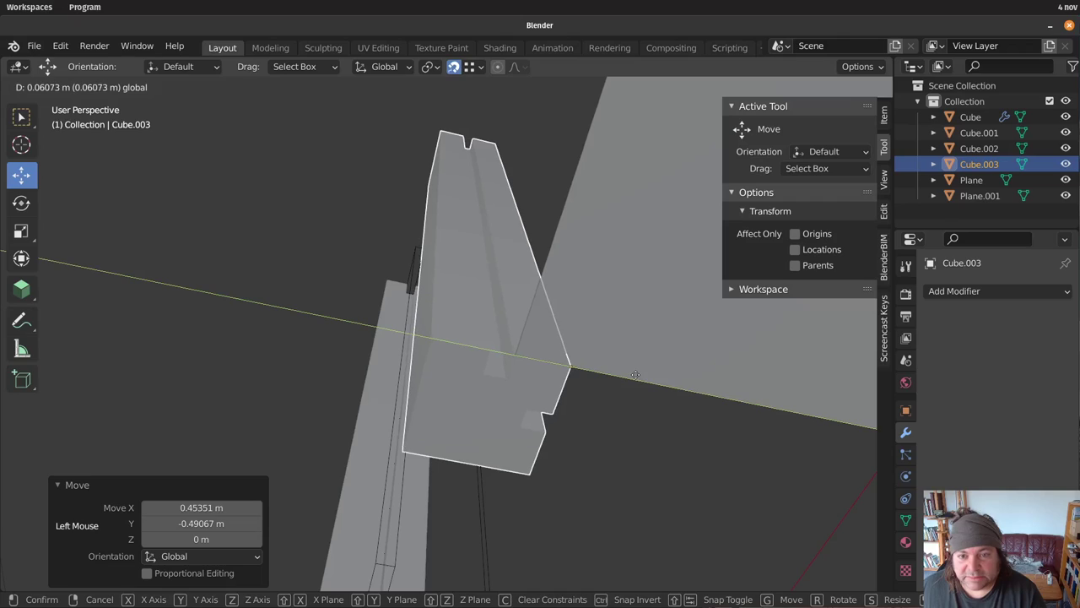
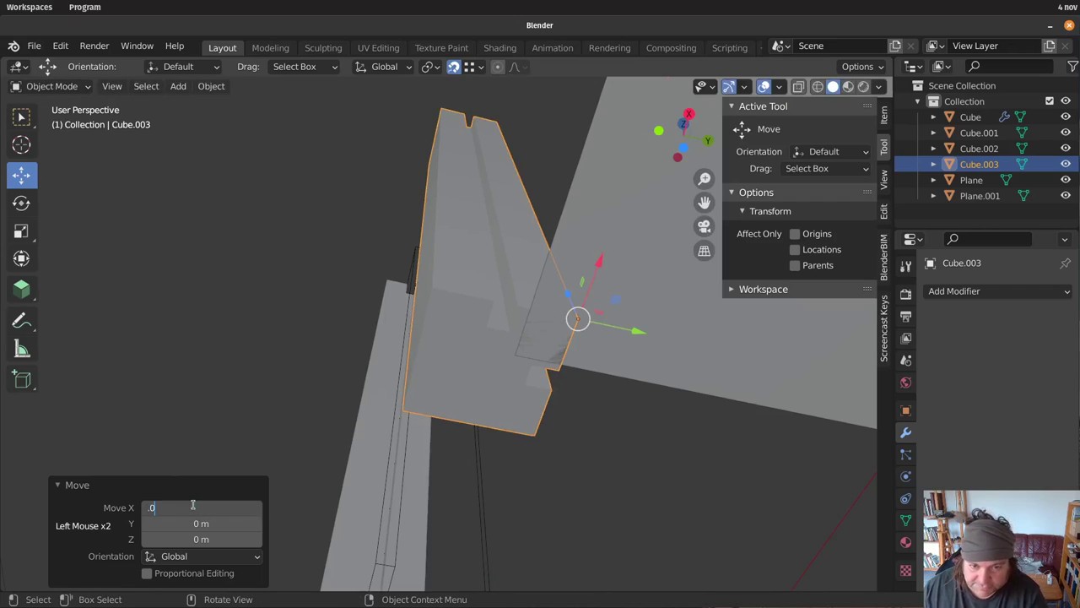
left_click(630, 472)
middle_click(613, 461)
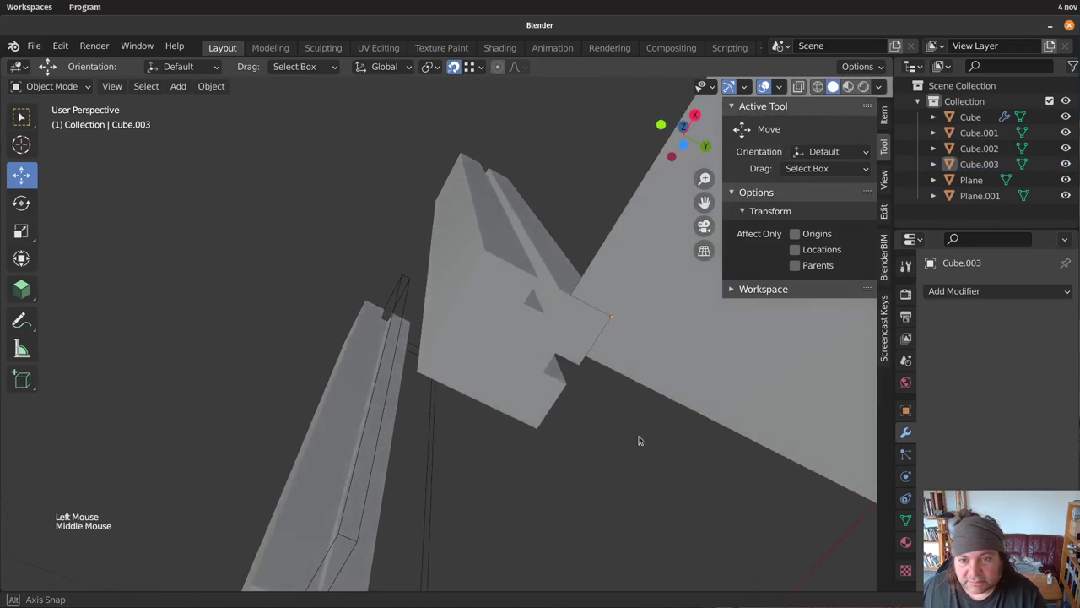
middle_click(624, 400)
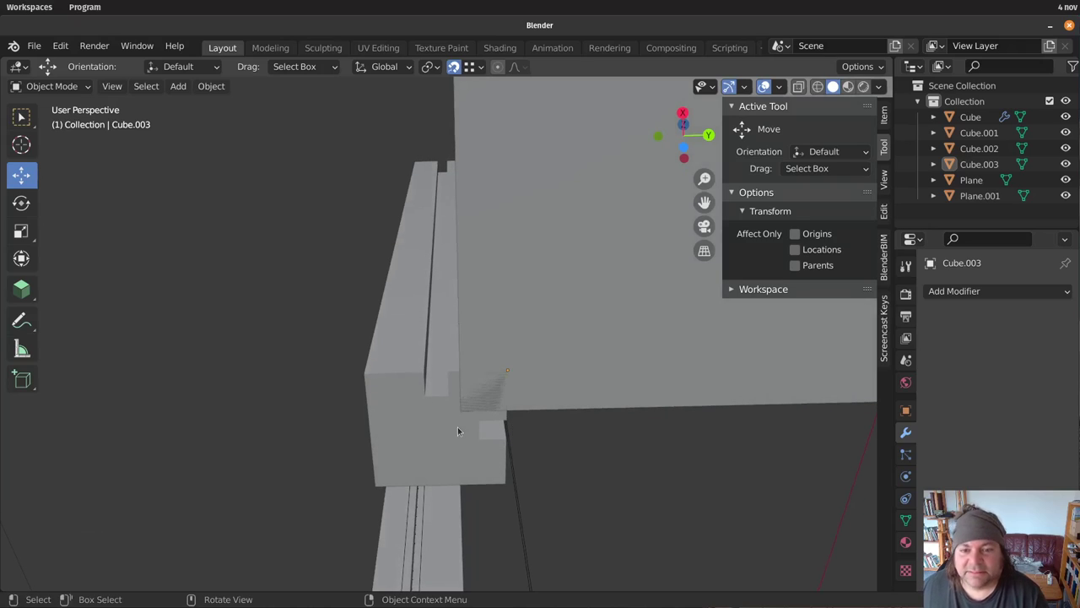
With Affect Only Origins, snap the post's origin to its bottom corner, then turn the option off
left_click(461, 427)
middle_click(601, 432)
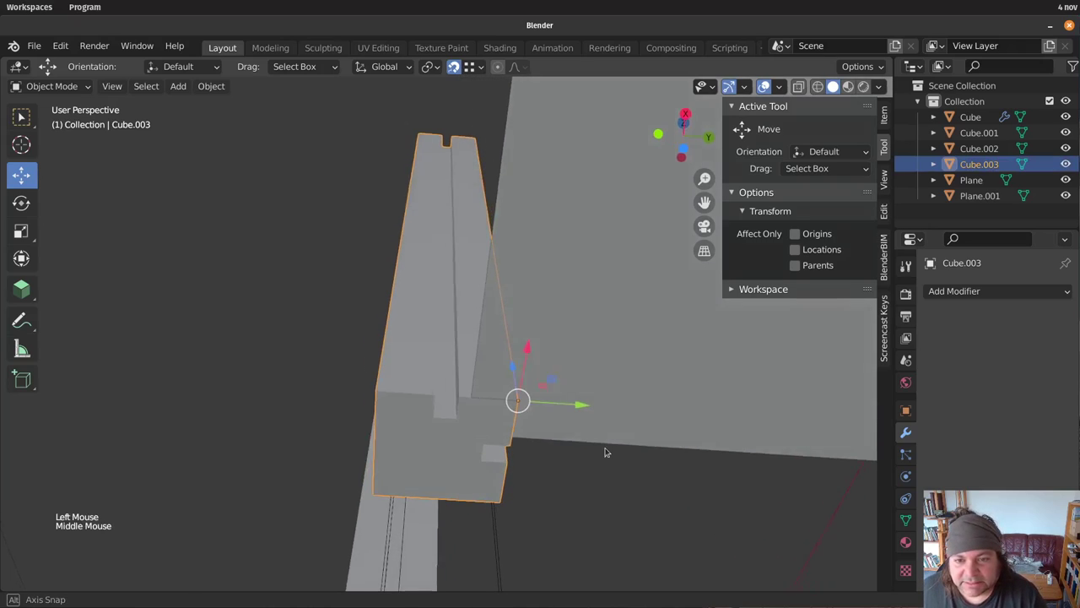
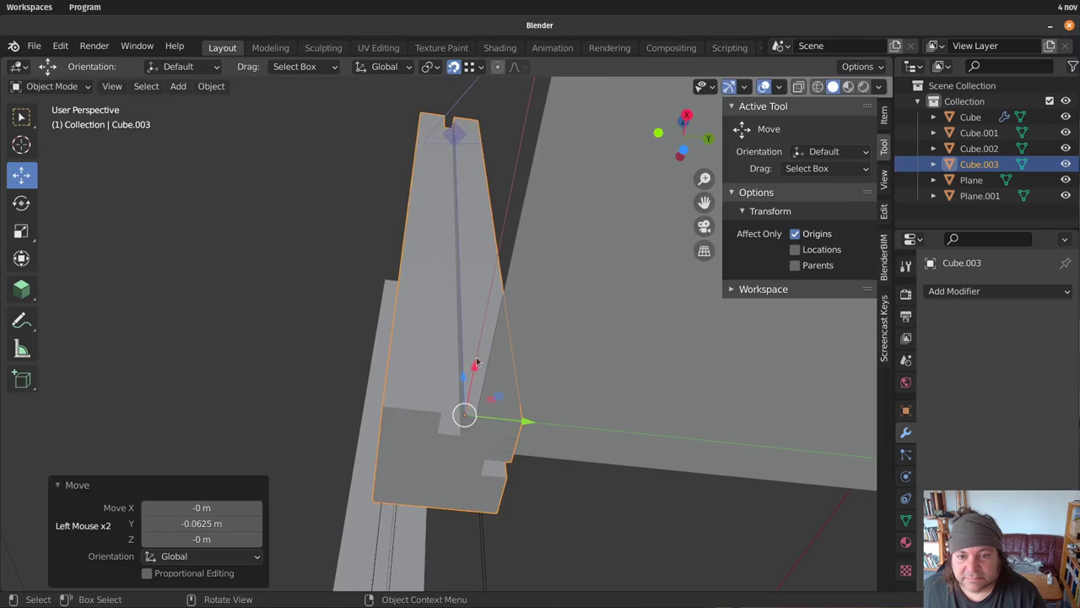
left_click(813, 233)
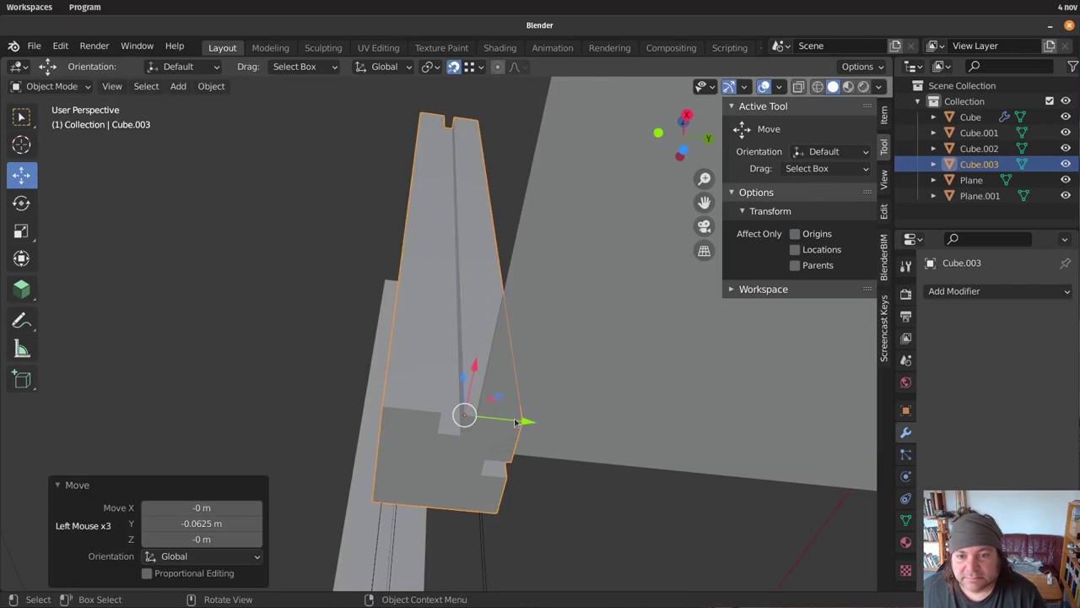
left_click(533, 419)
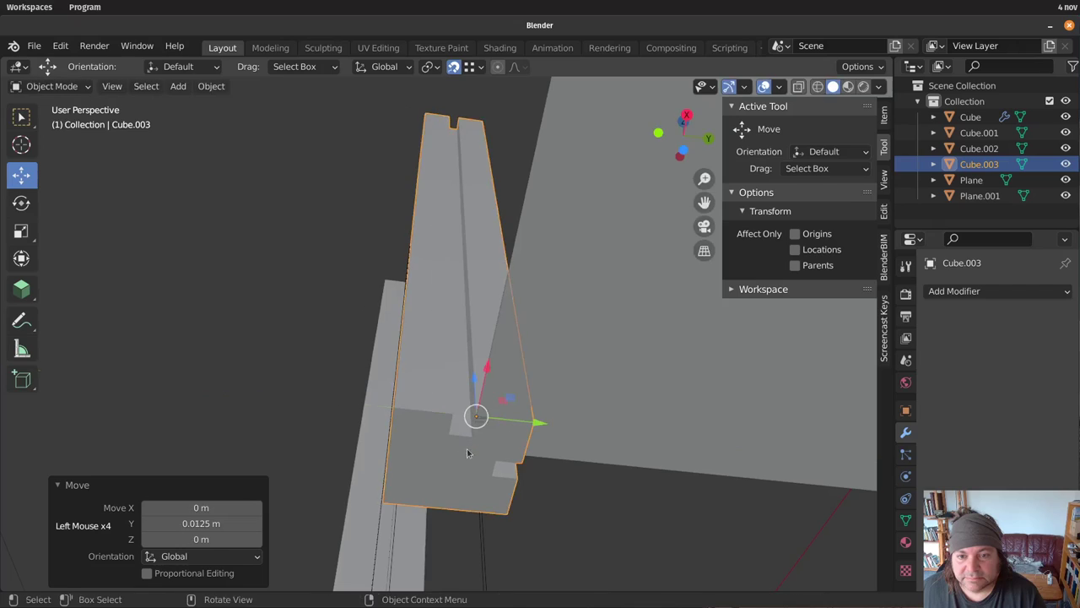
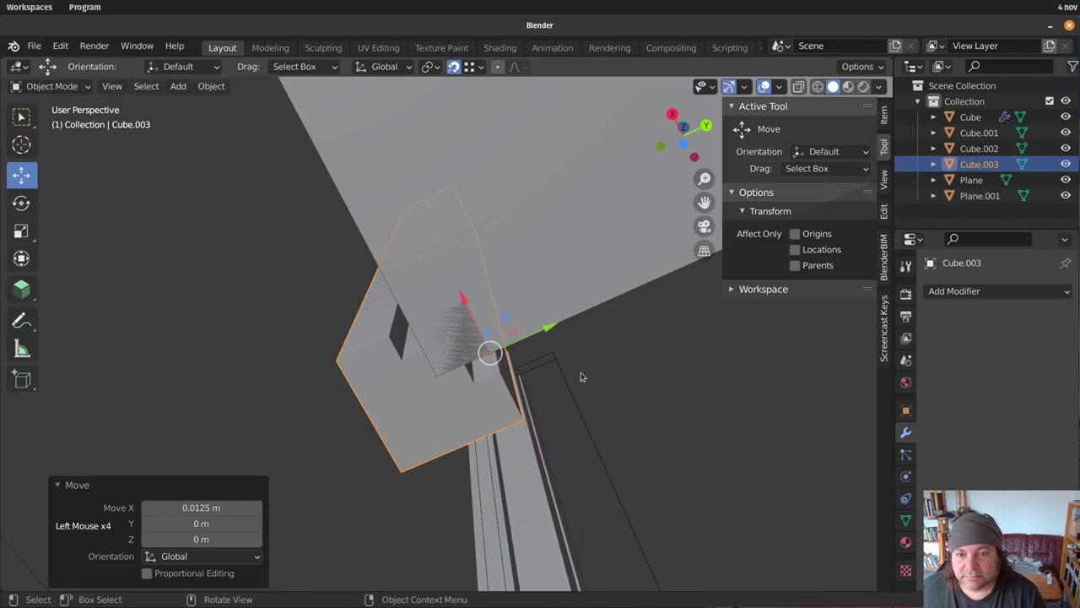
middle_click(626, 381)
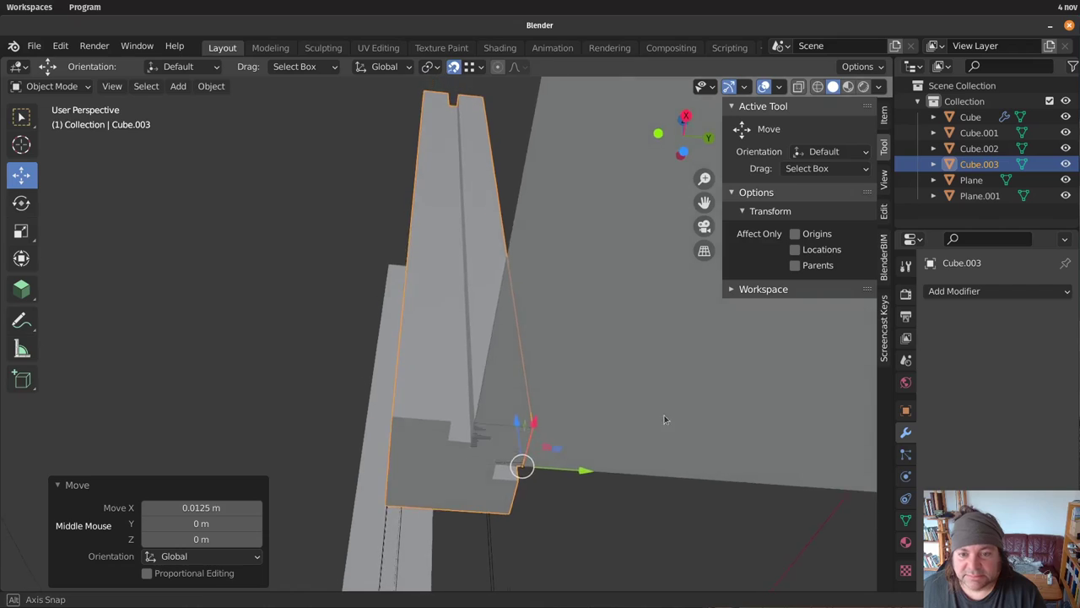
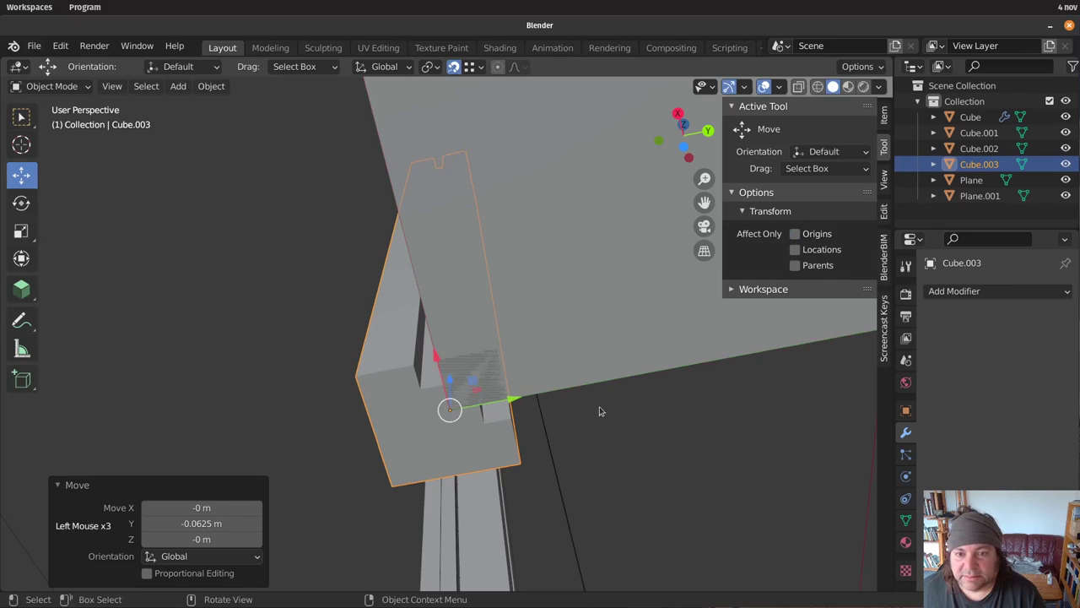
middle_click(573, 368)
middle_click(544, 452)
scroll("down", 3)
middle_click(540, 317)
scroll("up", 3)
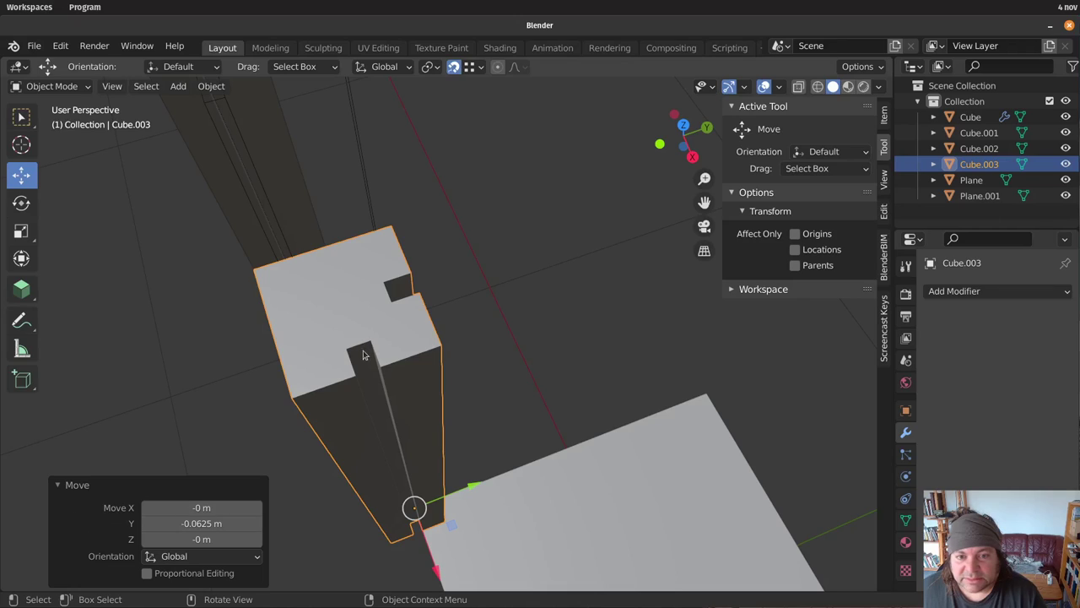
scroll("down", 3)
middle_click(509, 369)
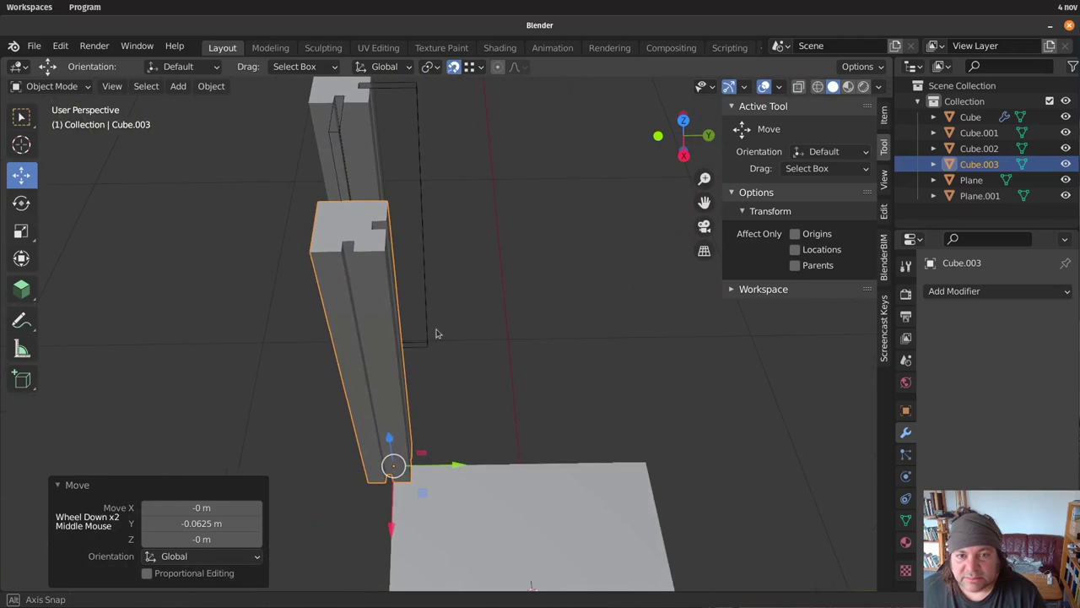
middle_click(439, 341)
middle_click(508, 302)
middle_click(542, 318)
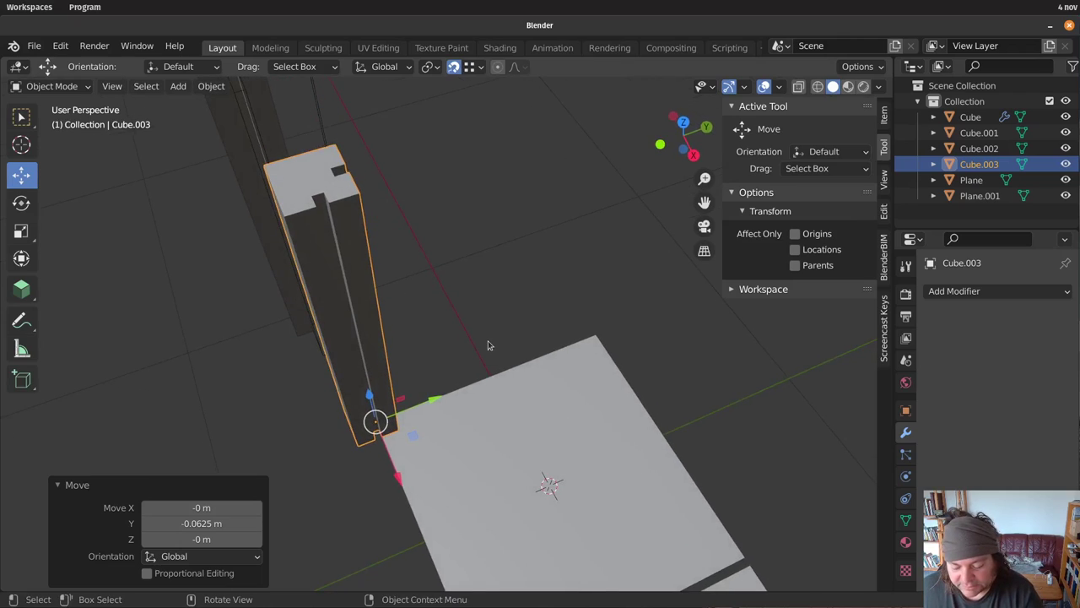
Duplicate the grooved post to the other left corner, then copy both along X to the right-hand corners
key("KP_7")
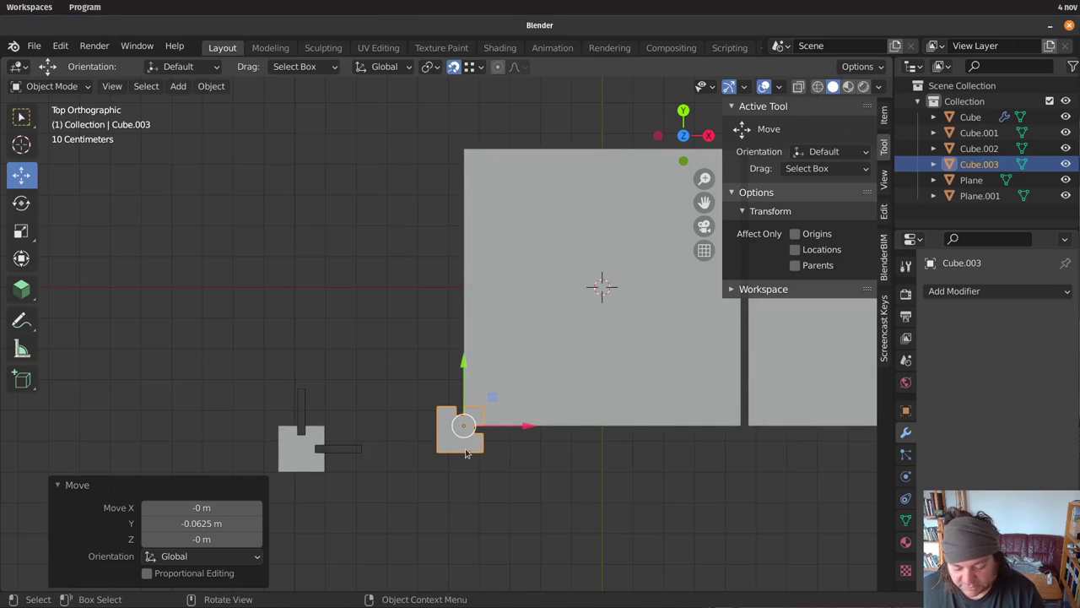
key("alt+d")
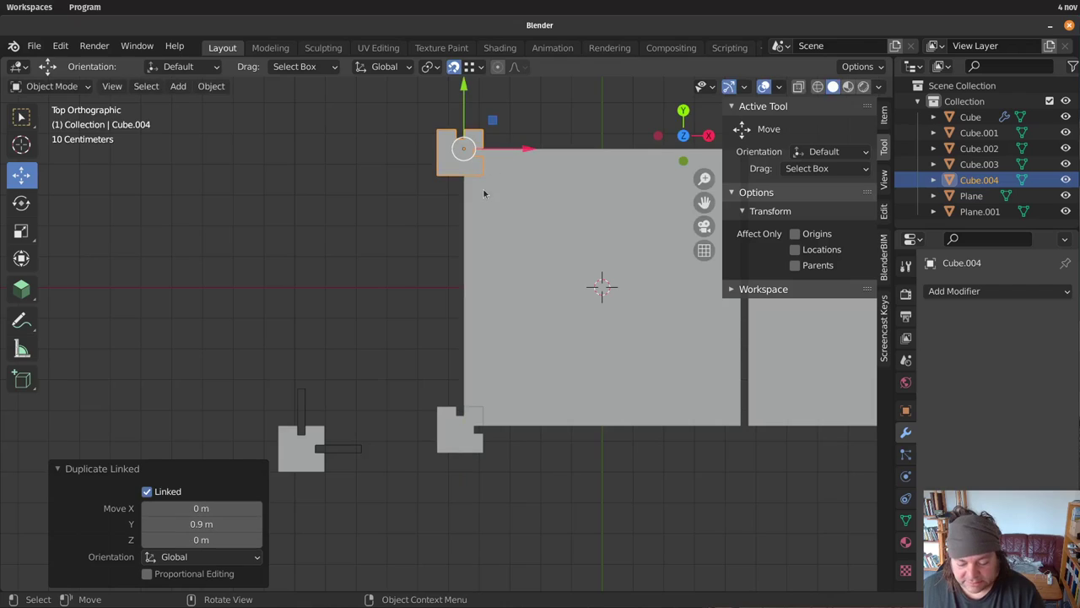
key("r")
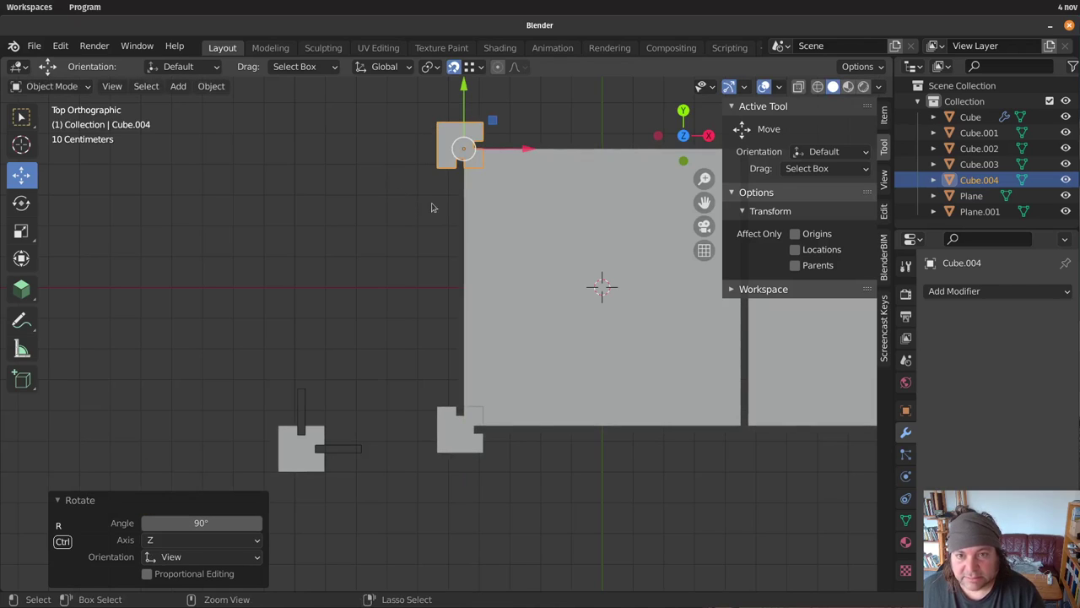
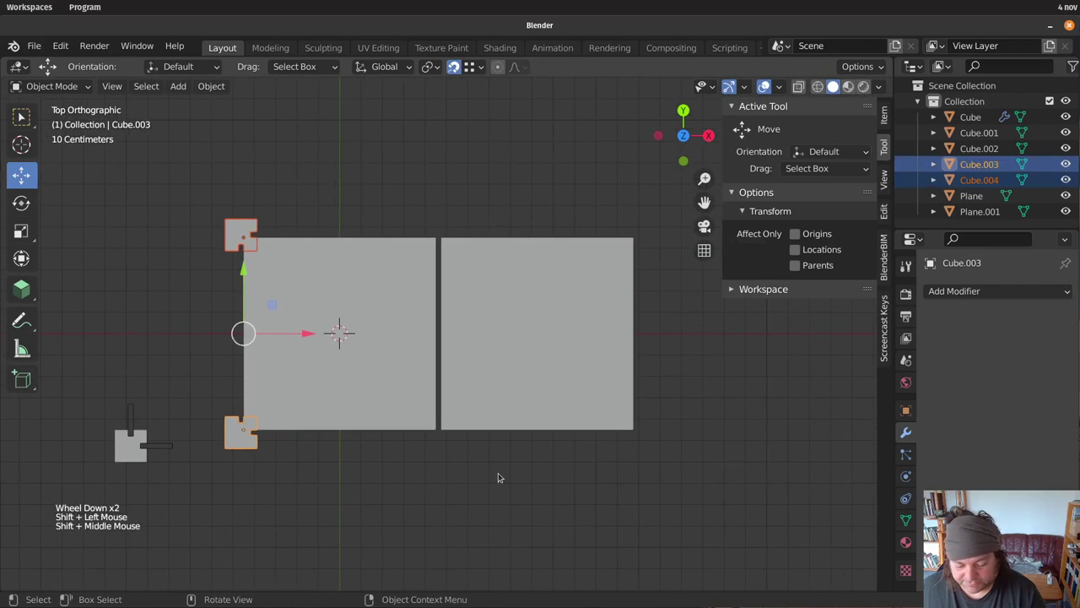
key("alt+d")
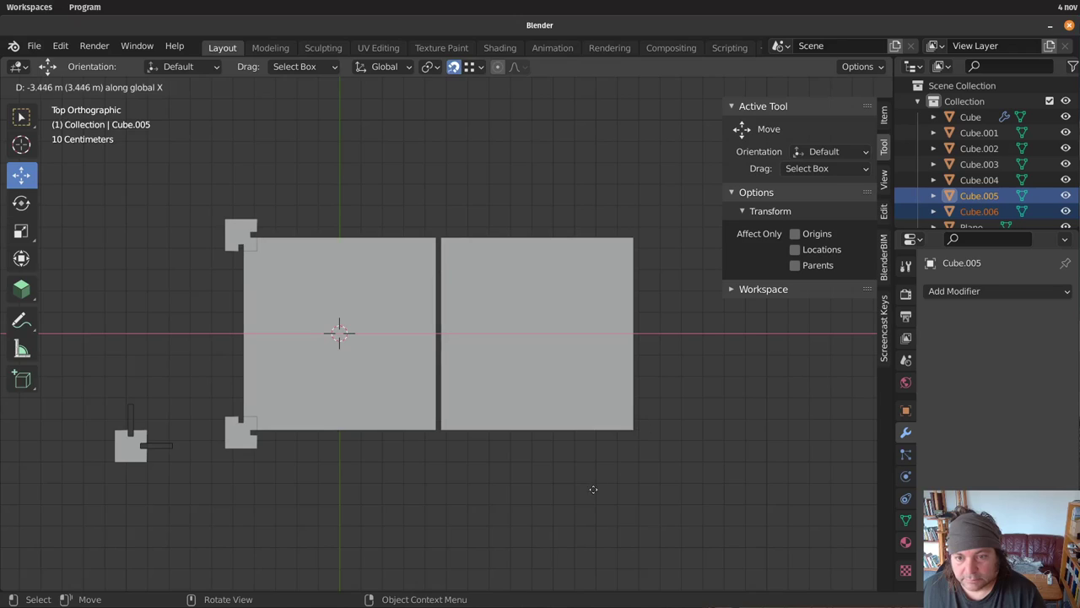
key("ctrl+z")
key("alt+d")
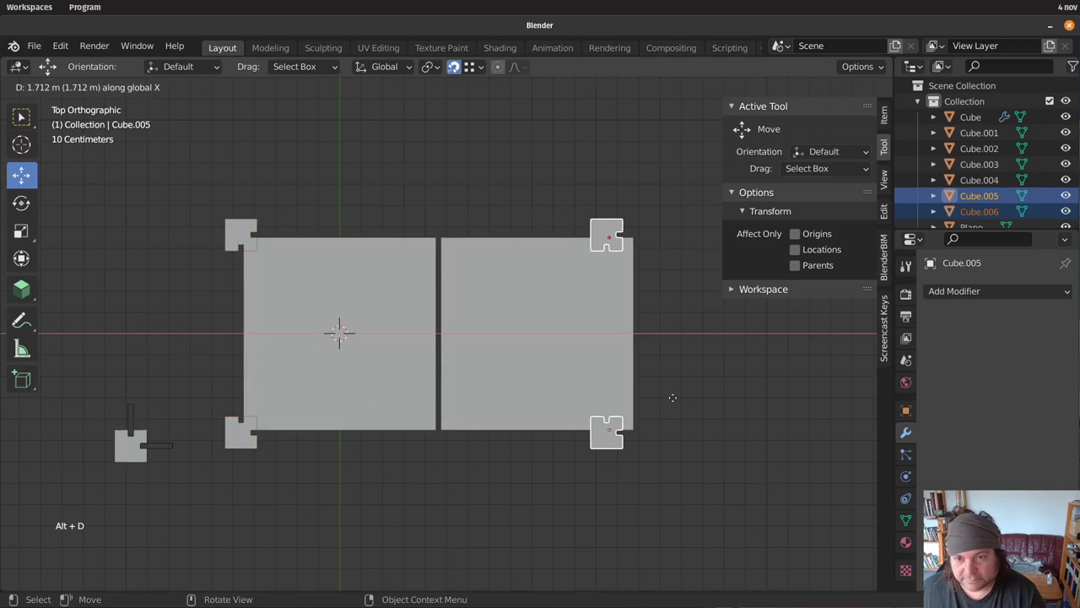
middle_click(769, 438)
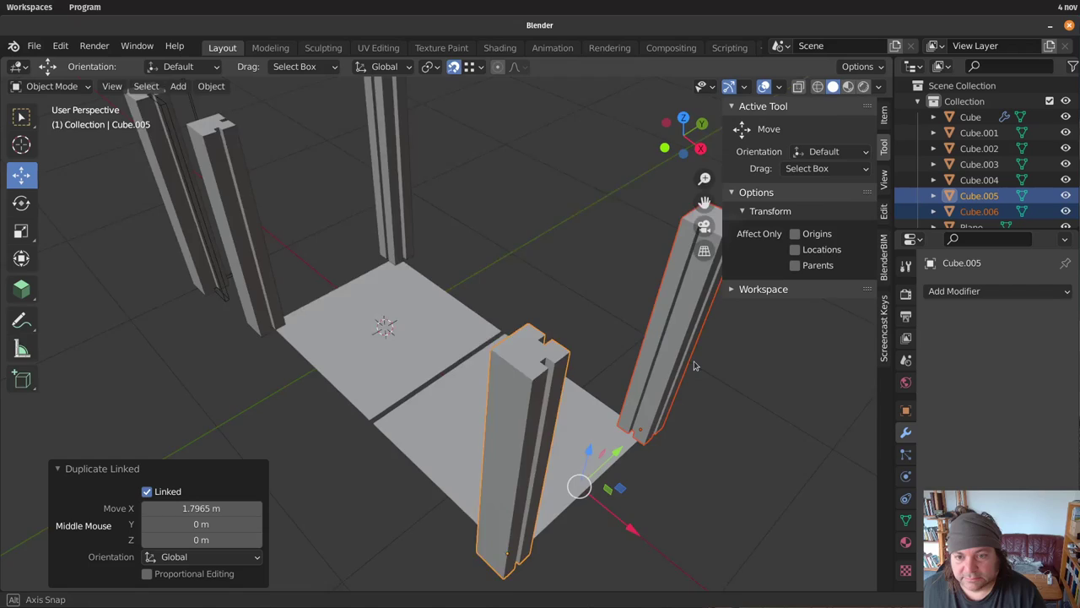
Mirror the two right-hand posts with scale X −1 so their grooves face into the frame
left_click(621, 524)
scroll("down", 3)
left_click(614, 486)
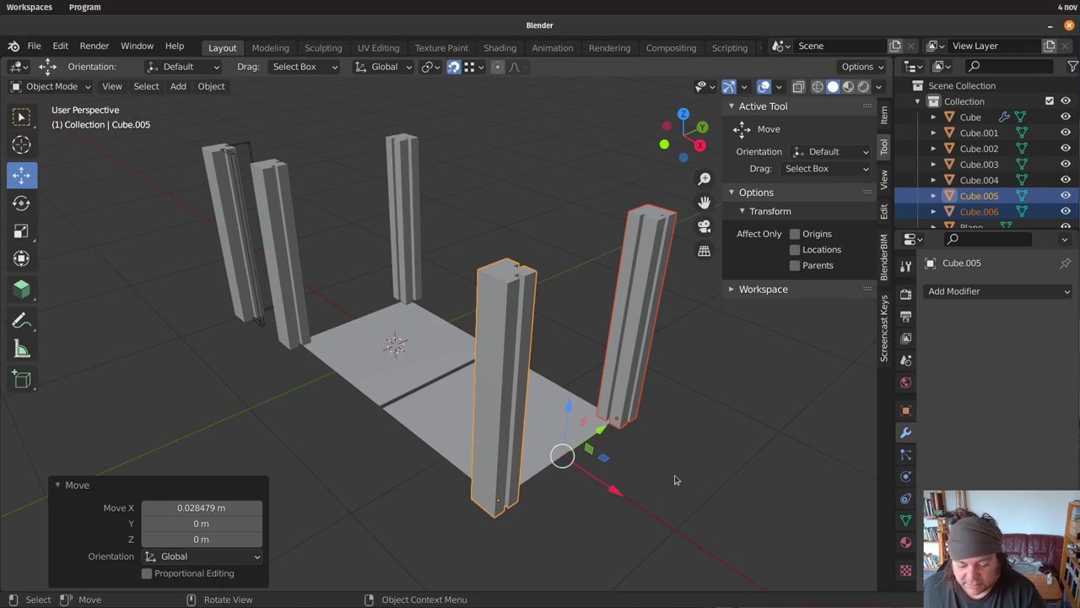
key("KP_7")
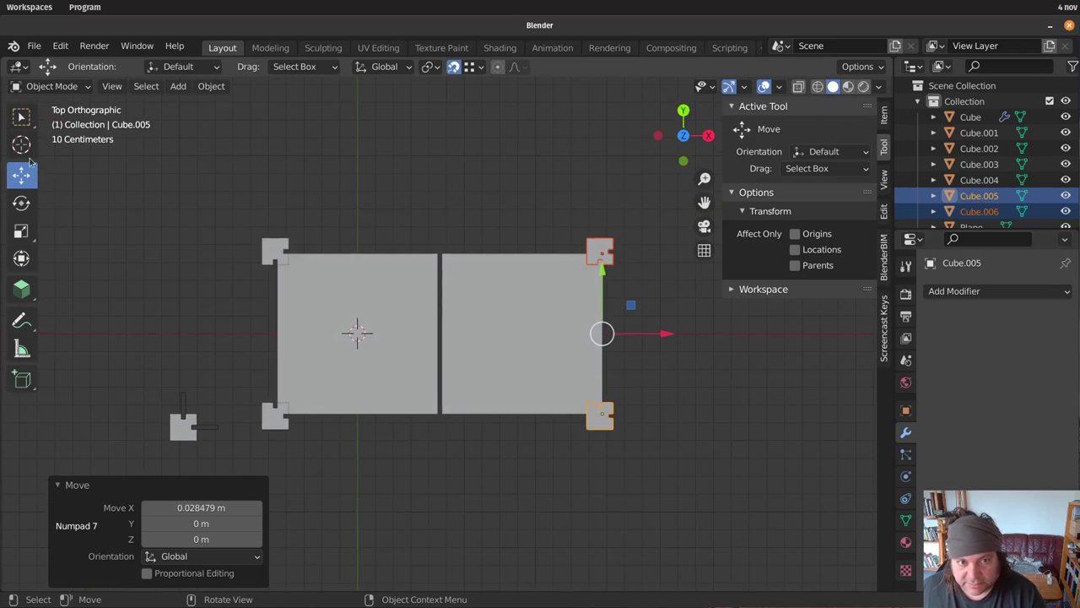
left_click(28, 225)
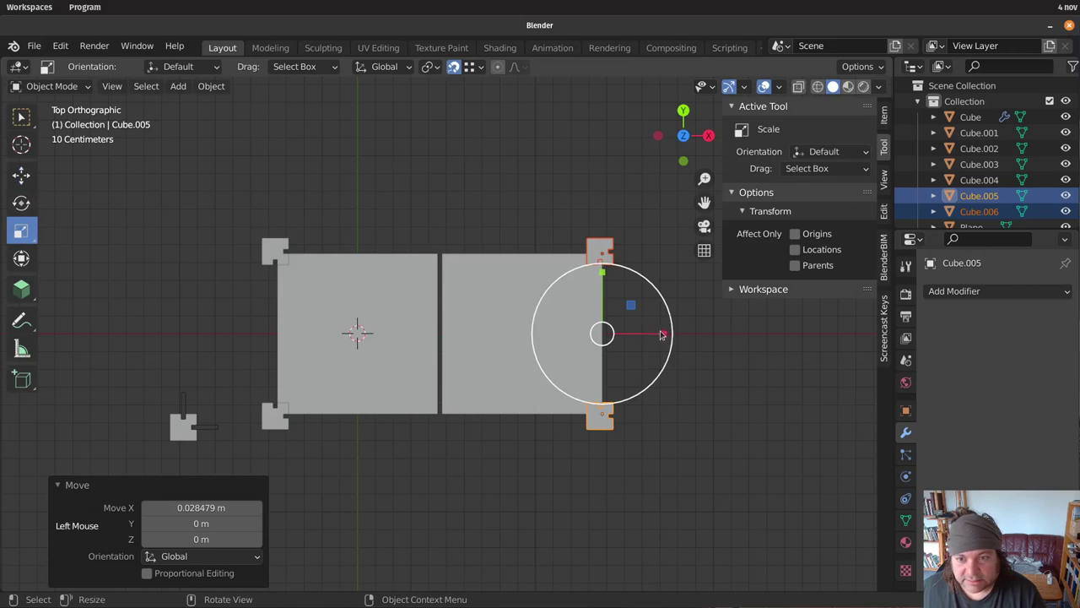
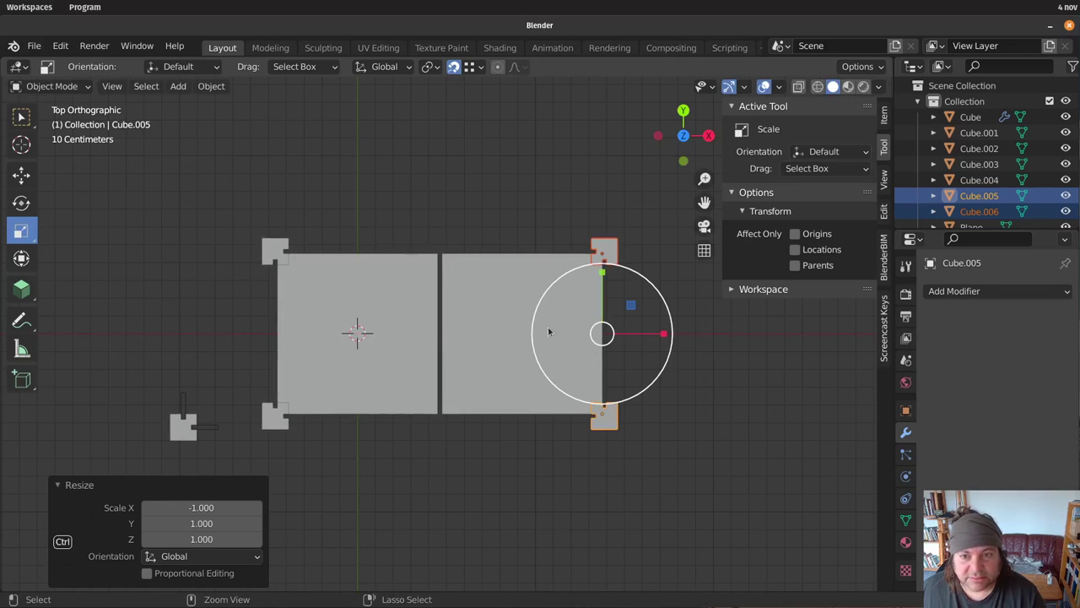
left_click(788, 397)
middle_click(722, 434)
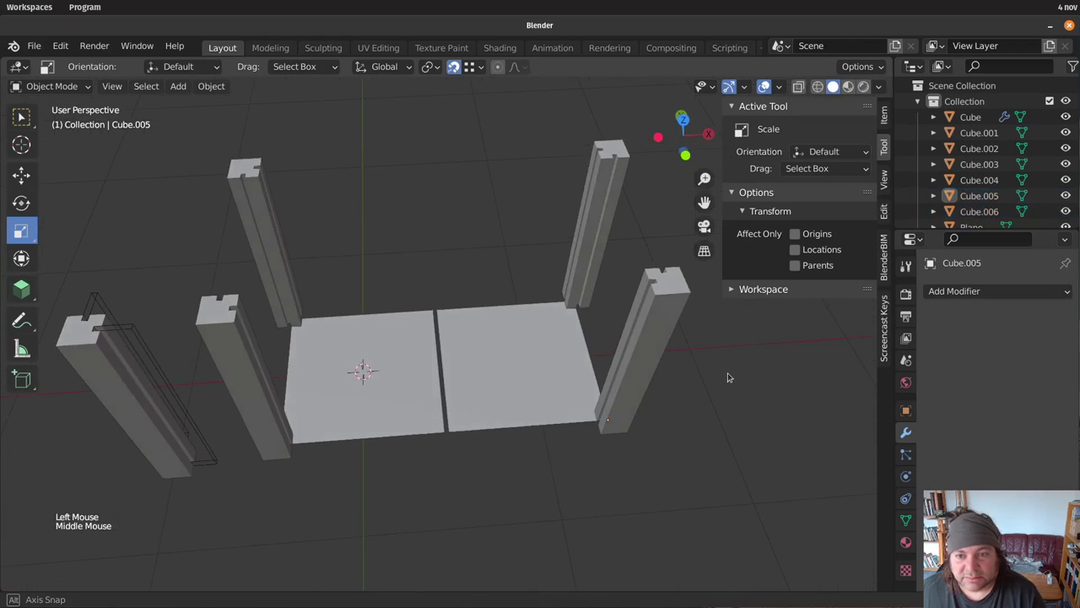
middle_click(599, 401)
middle_click(609, 411)
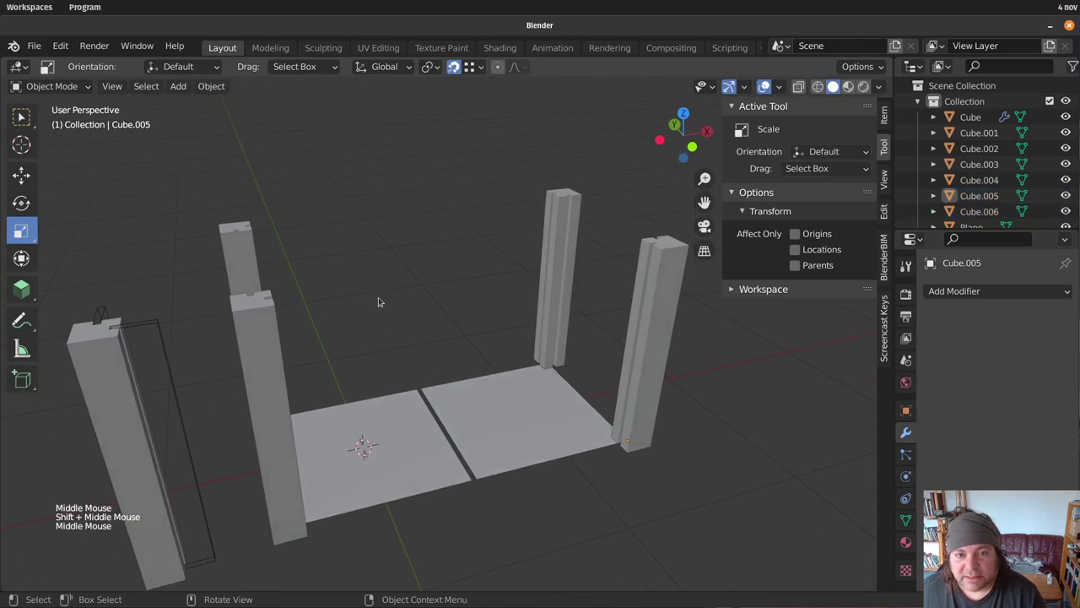
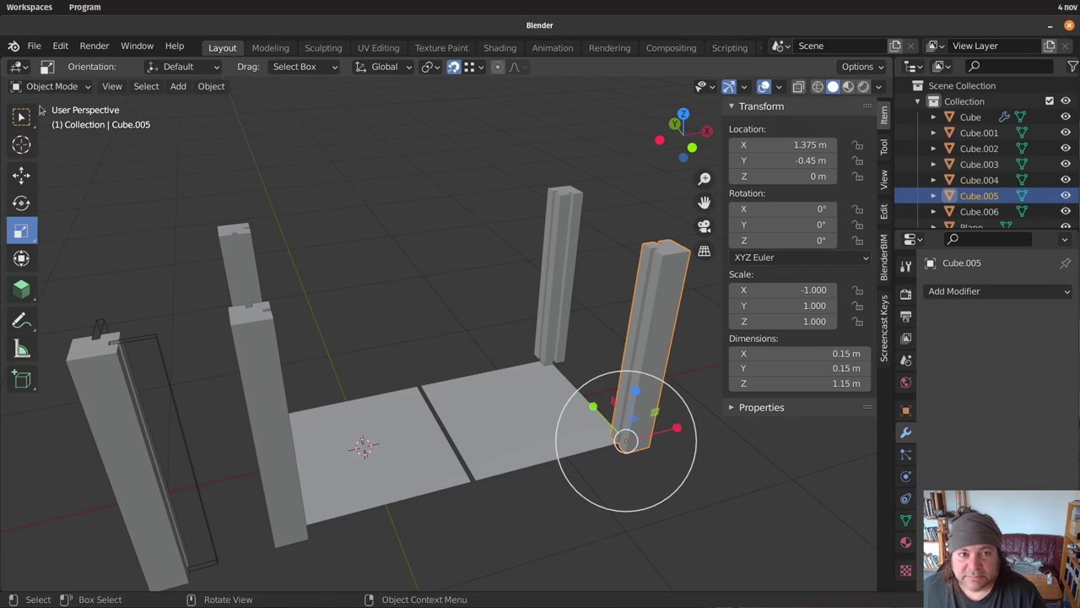
Attempt Object > Apply > Scale on the mirrored post Cube.005, refused because its mesh is shared
left_click(23, 118)
left_click(559, 226)
left_click(227, 86)
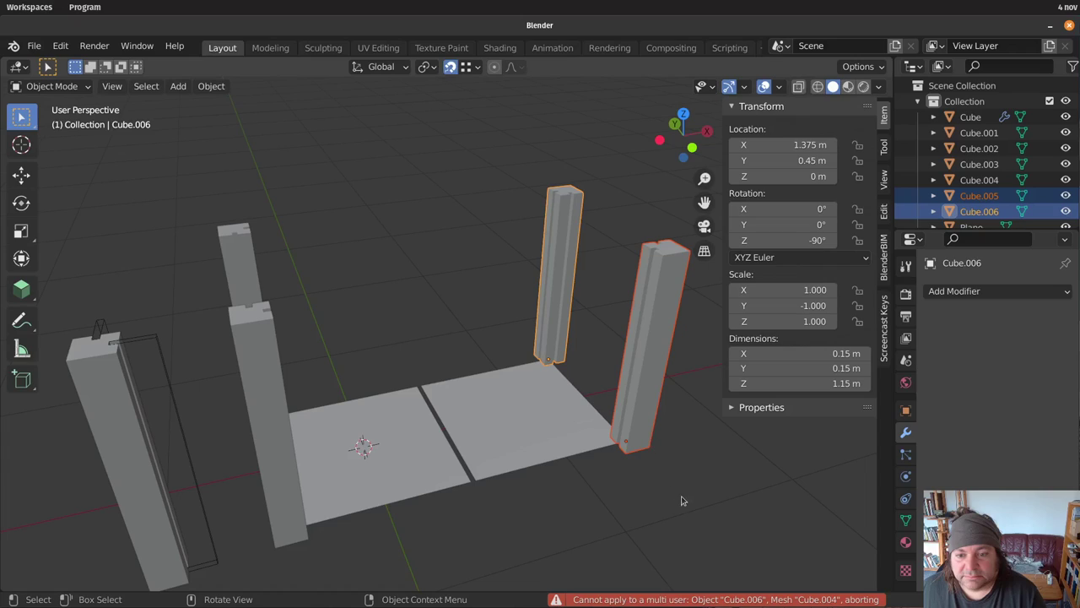
left_click(686, 491)
left_click(647, 377)
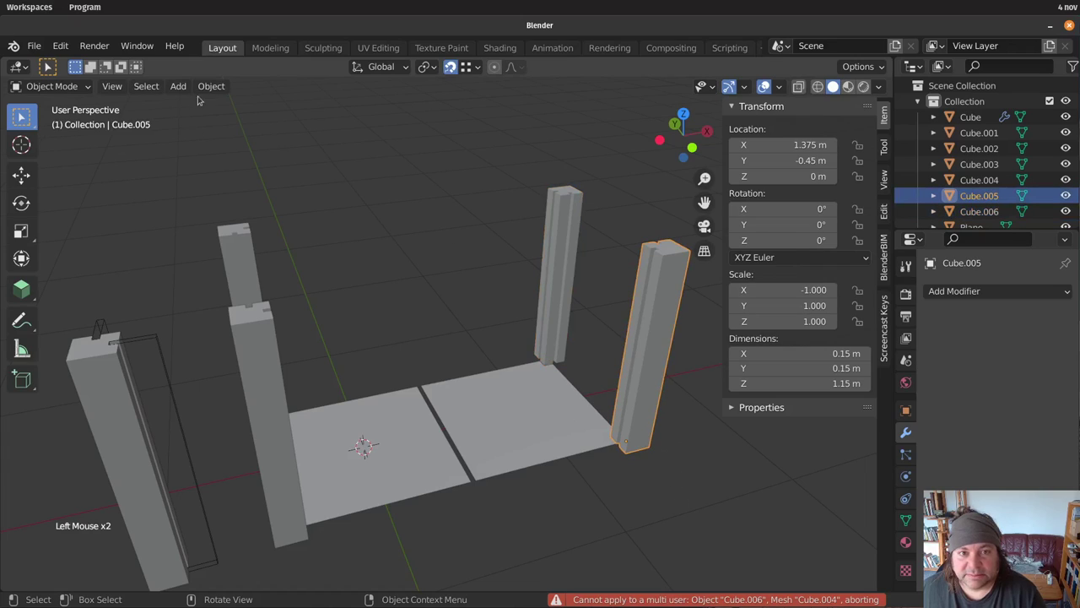
left_click(207, 88)
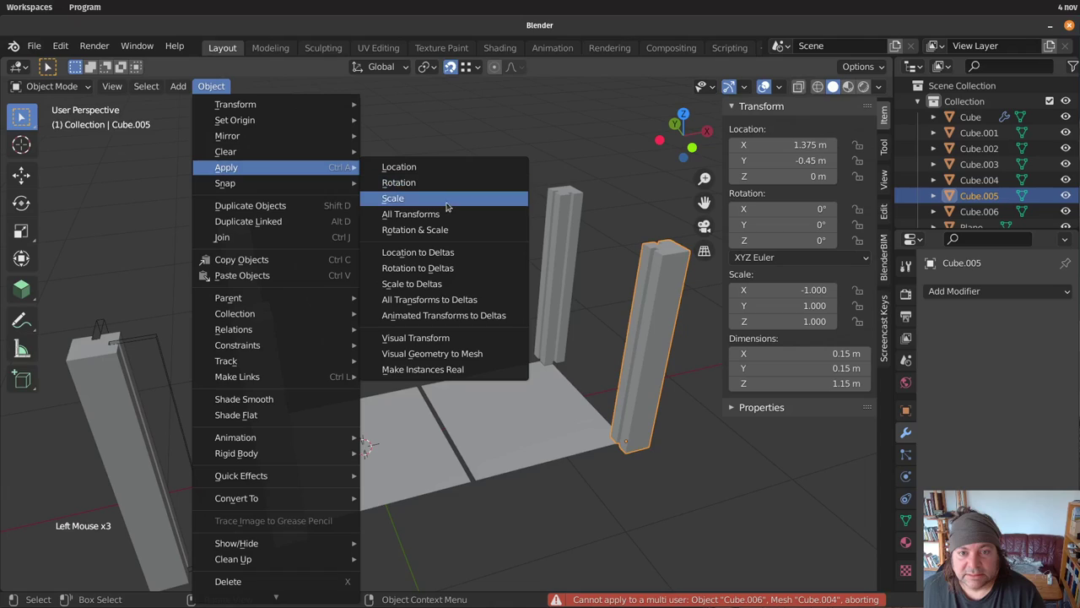
left_click(577, 238)
left_click(664, 329)
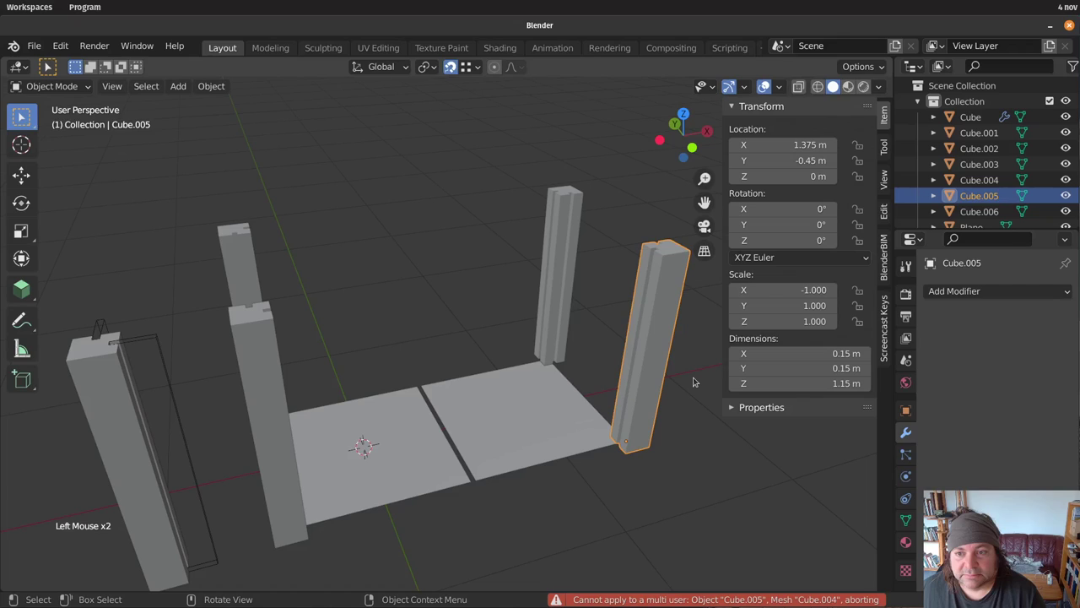
Deselect the post and orbit to view the posts from the side
middle_click(643, 364)
left_click(671, 450)
middle_click(585, 461)
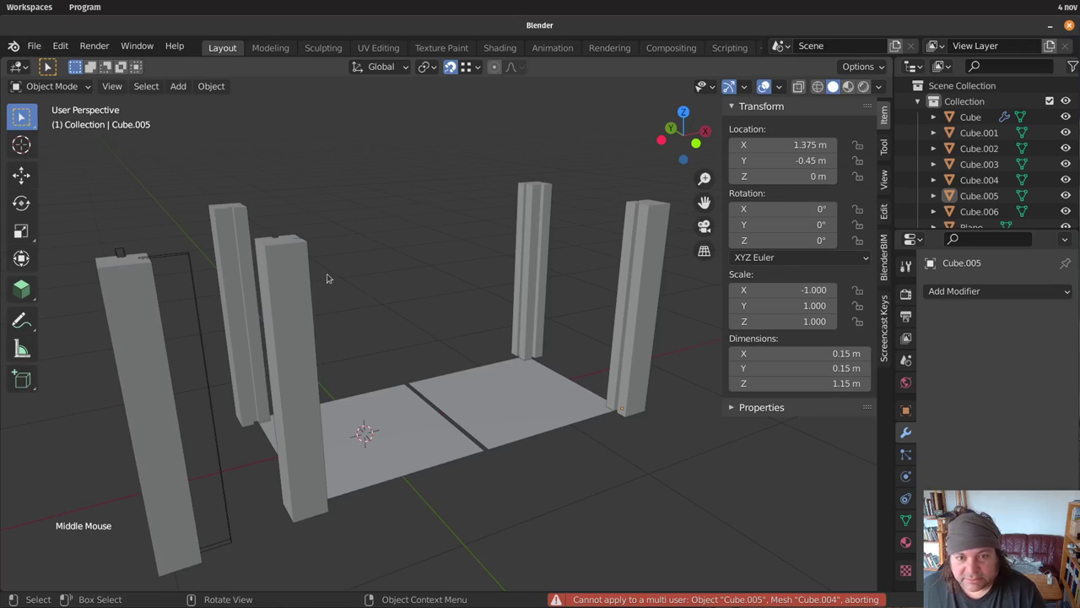
middle_click(349, 312)
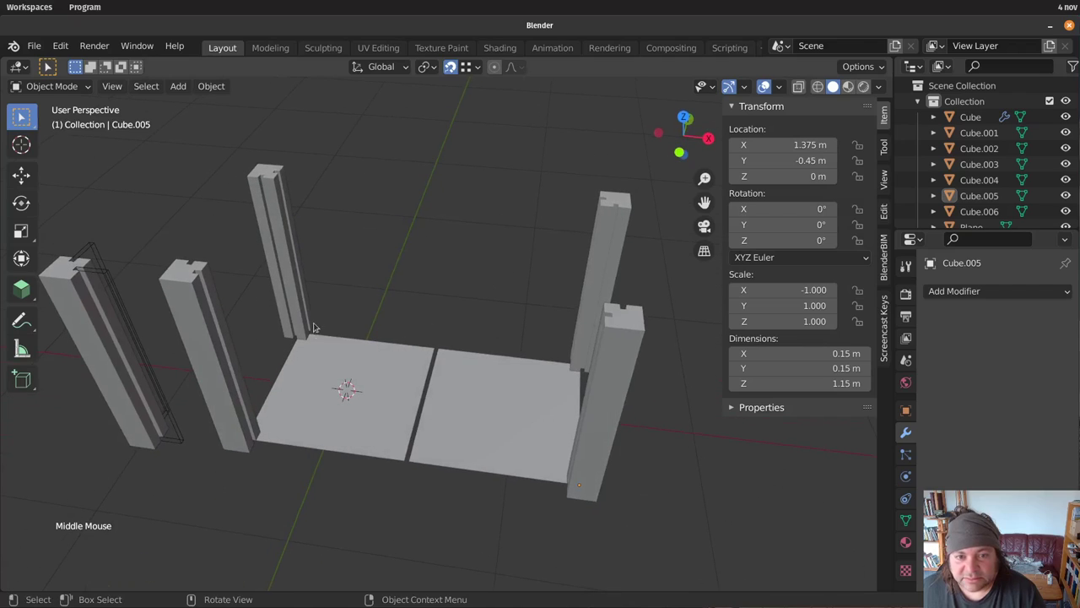
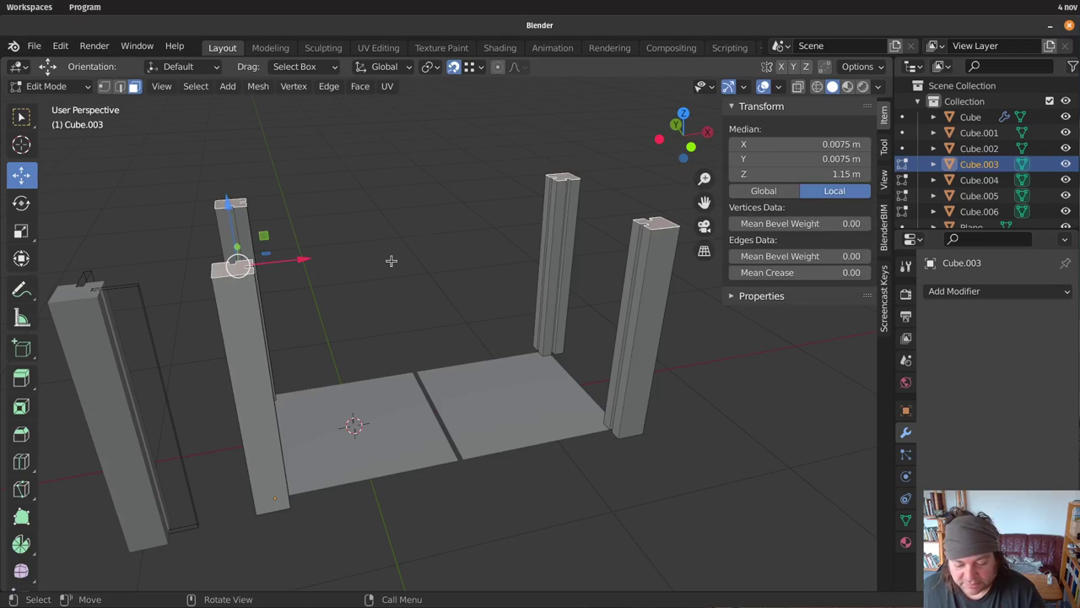
In front view with snapping, lower the top of middle post Cube.003 to 0.9 m tall and return to Object Mode
key("KP_1")
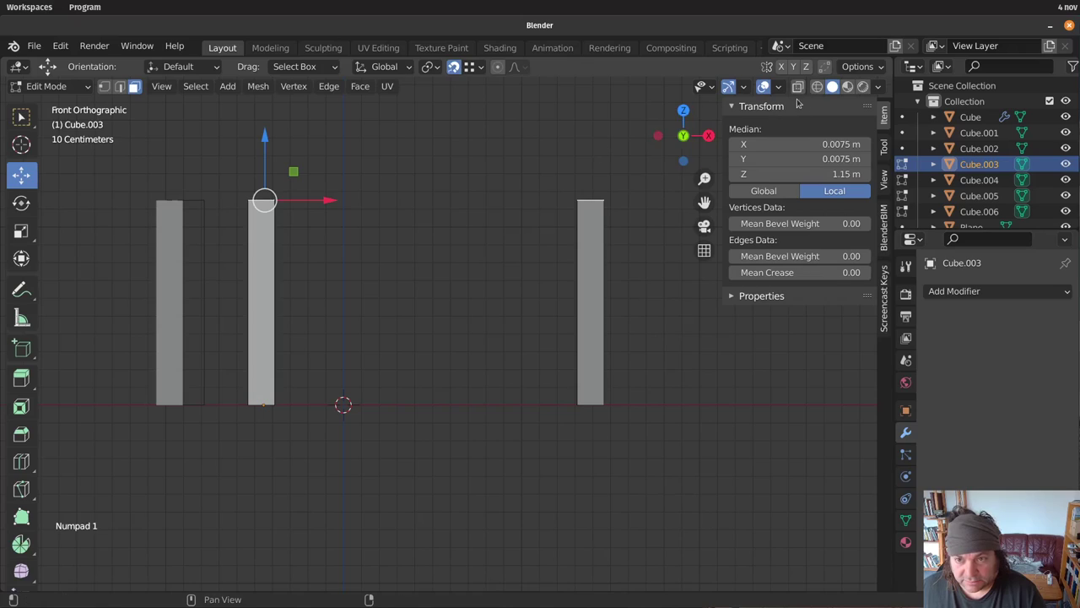
left_click(477, 67)
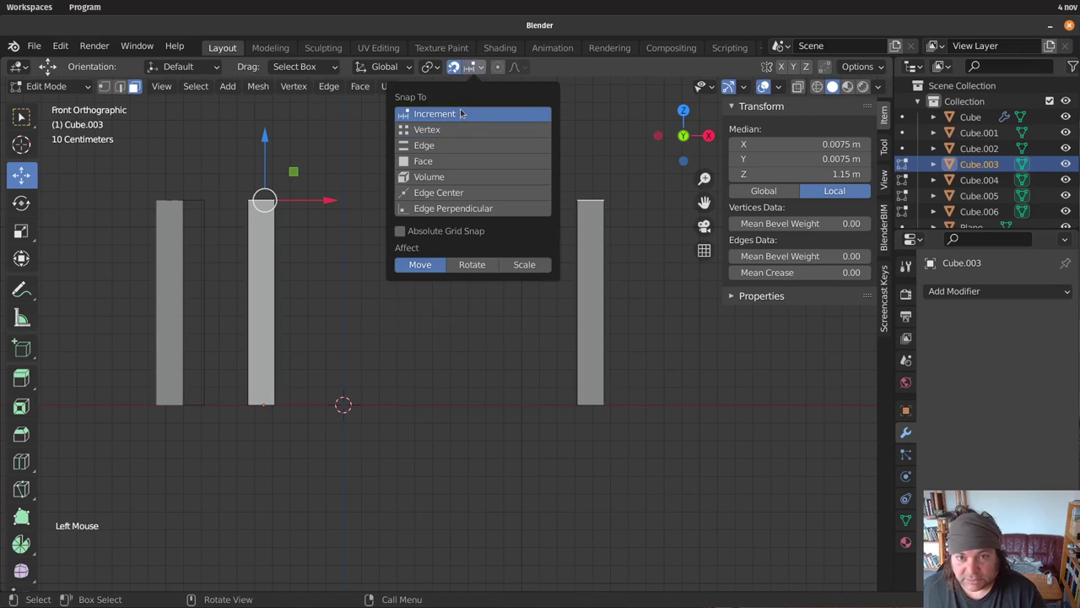
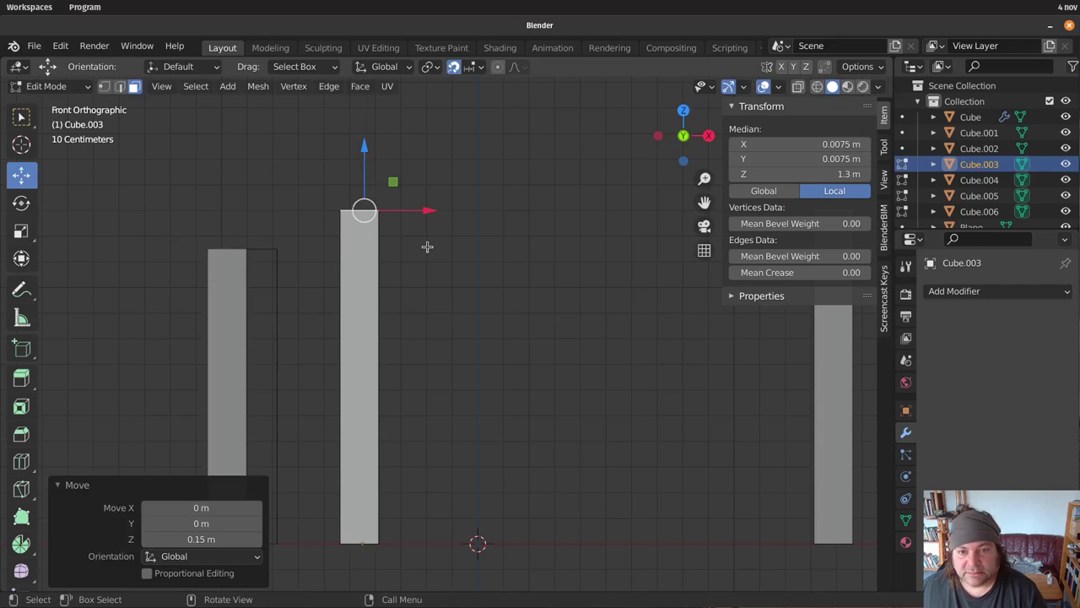
scroll("down", 3)
key("Tab")
key("Tab")
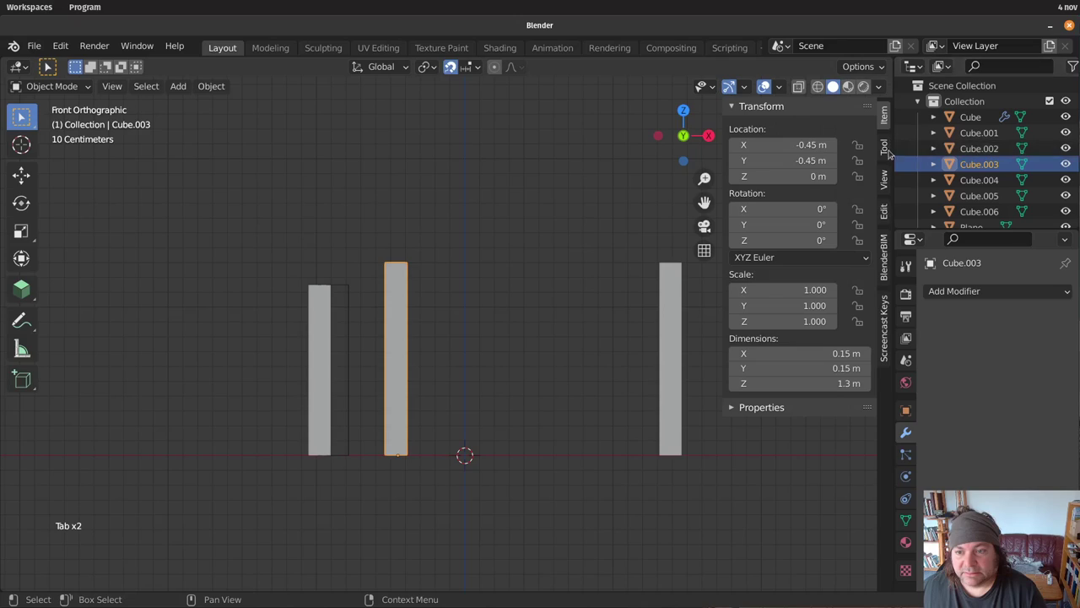
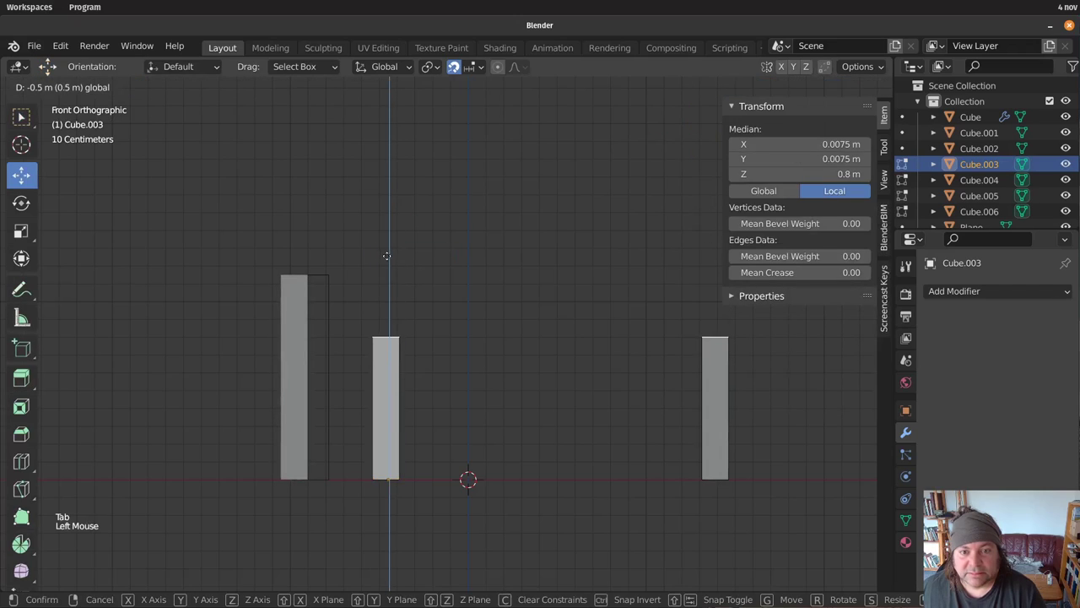
key("Tab")
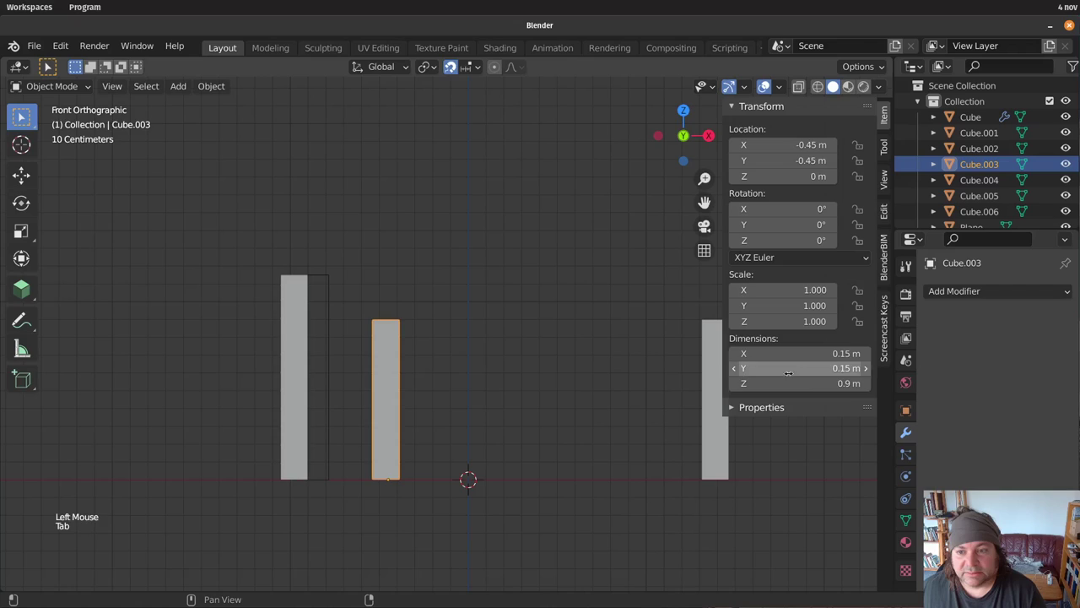
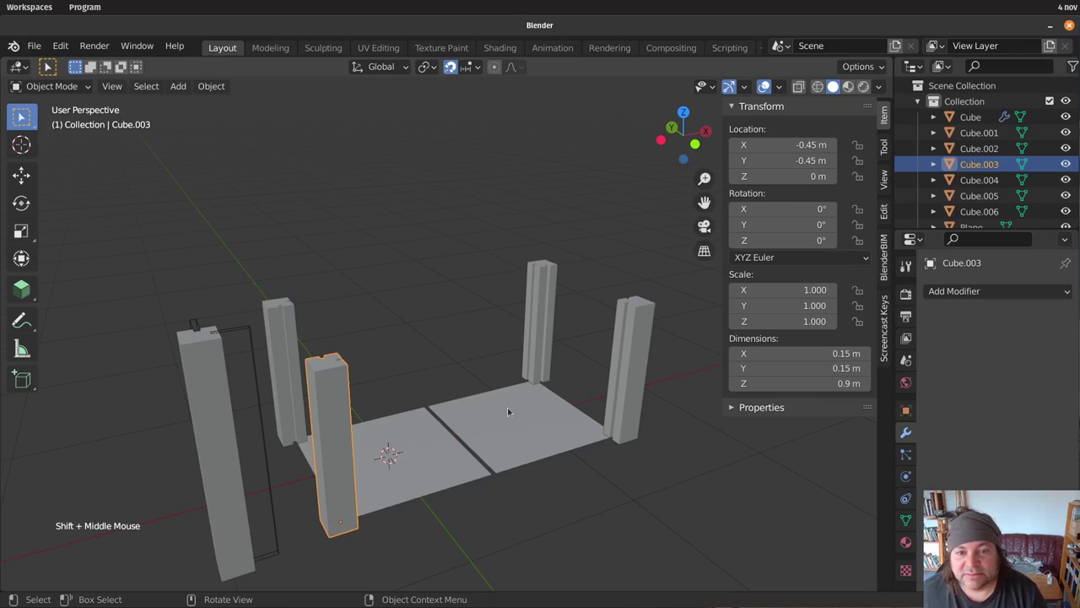
middle_click(468, 369)
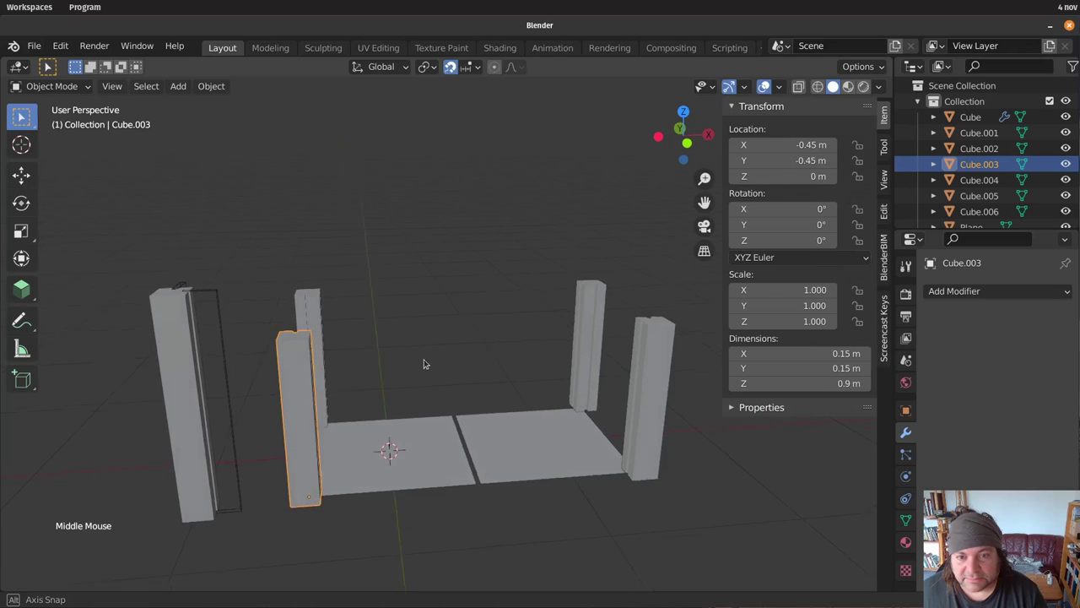
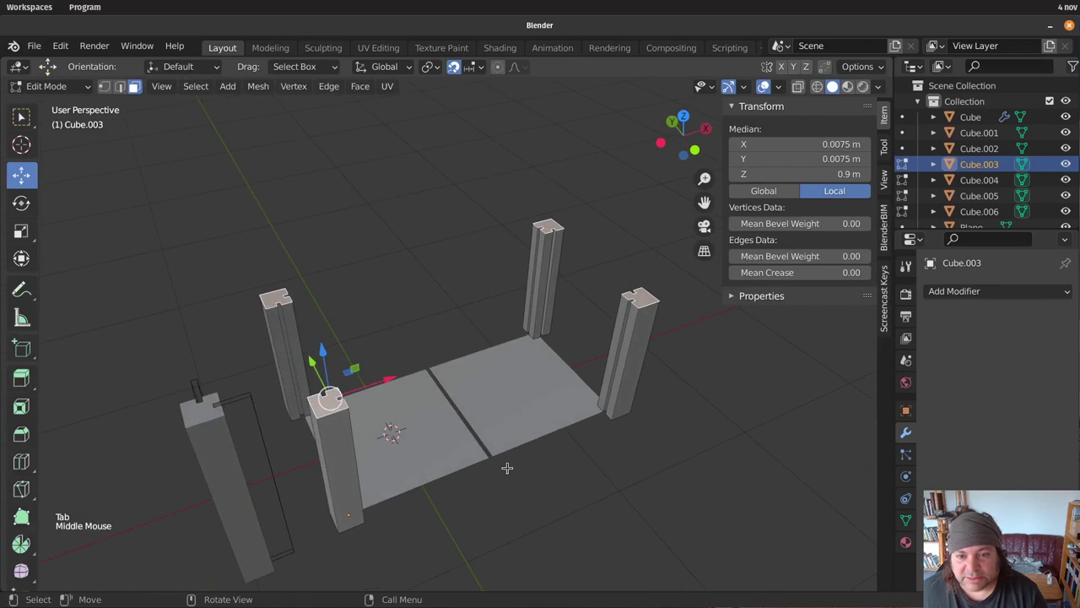
key("Tab")
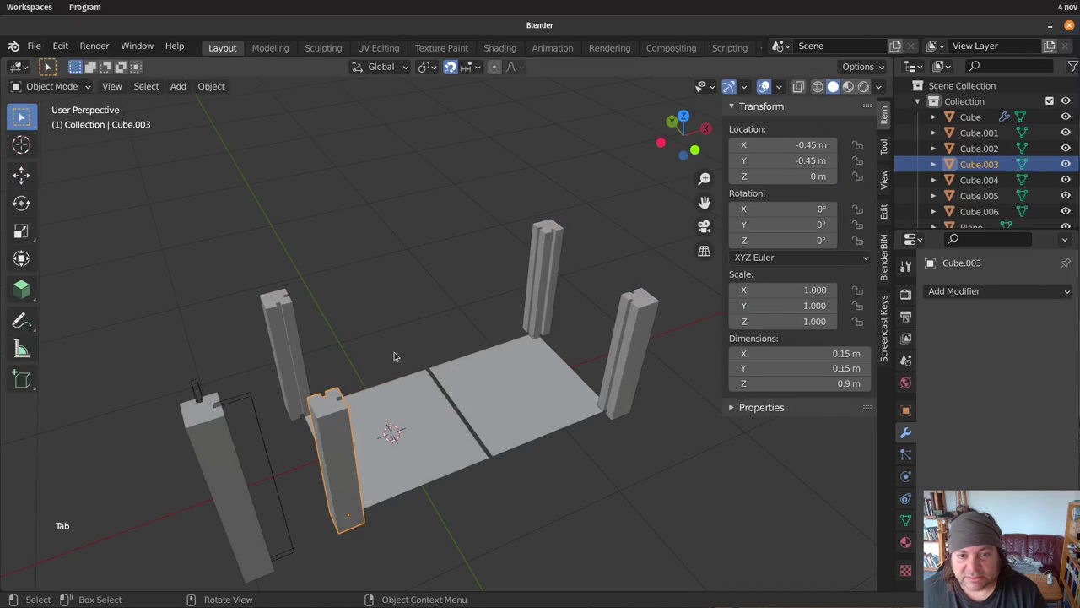
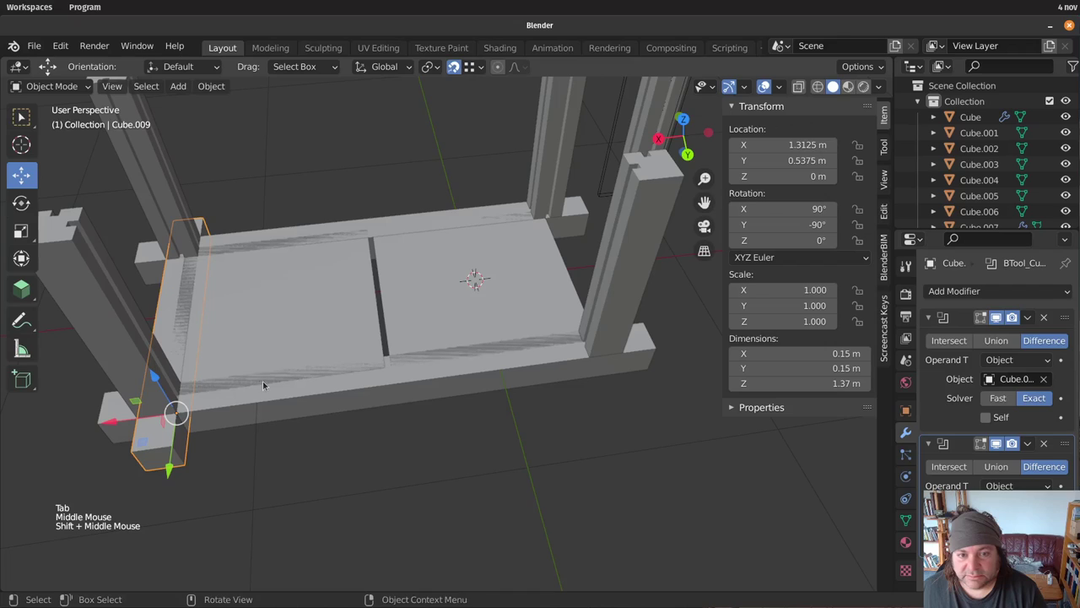
Duplicate the side rail as Cube.010 and slide it along X toward the platform's middle
middle_click(251, 406)
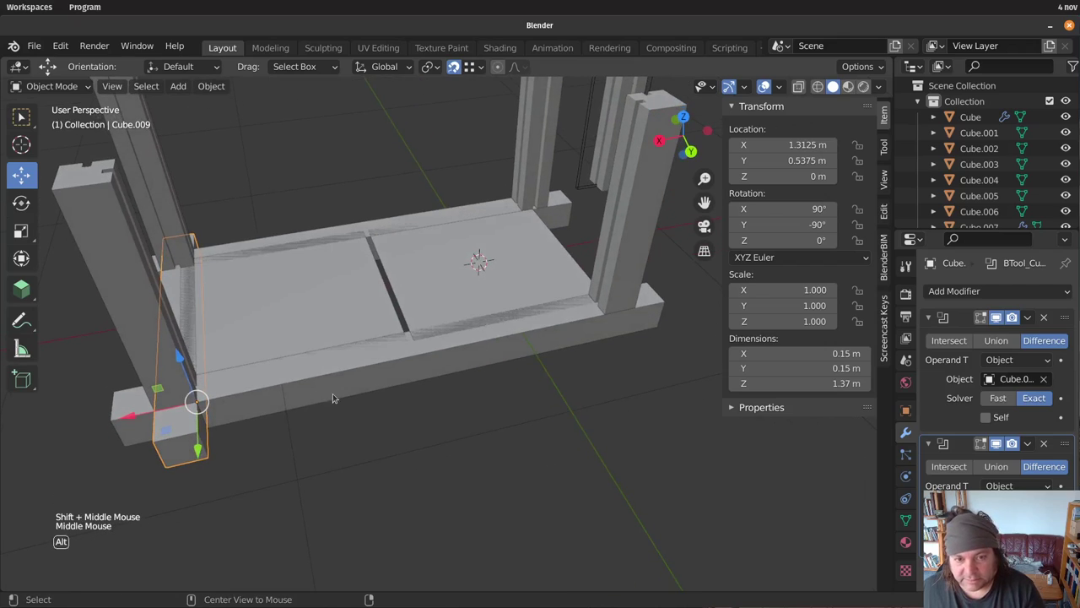
key("alt+d")
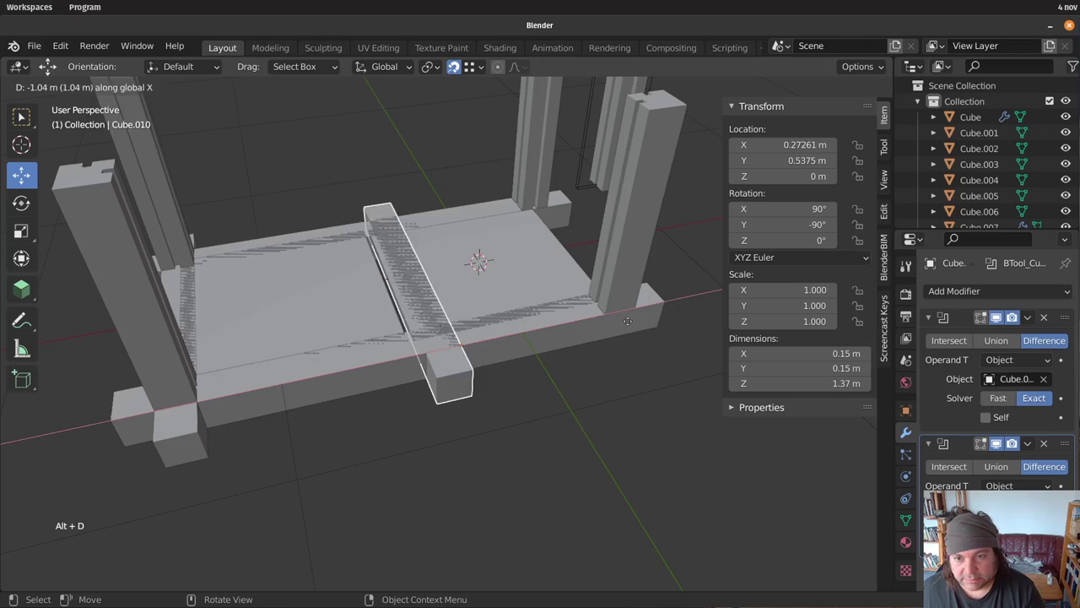
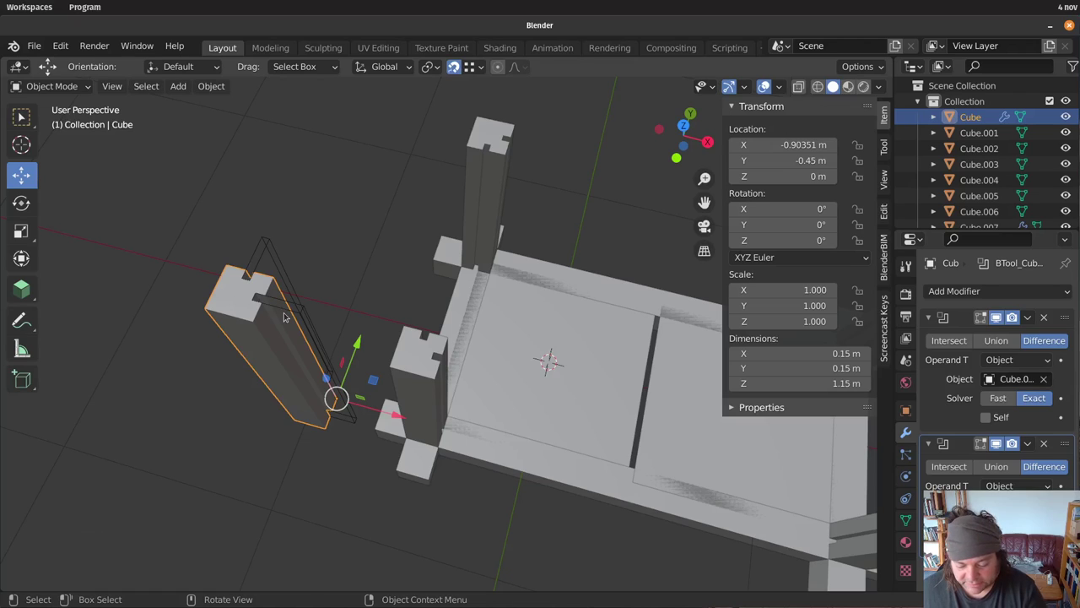
From top view, duplicate groove cutter Cube.001 as Cube.011, rotate it 180° and set it outside the corner post
key("KP_7")
scroll("up", 3)
middle_click(422, 342)
left_click(377, 404)
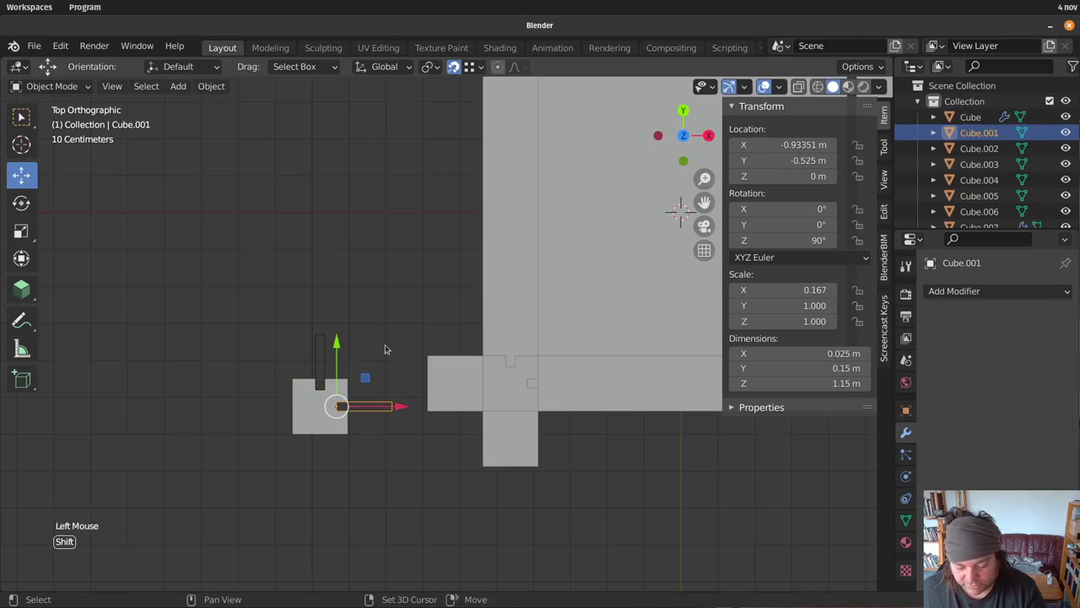
key("shift+d")
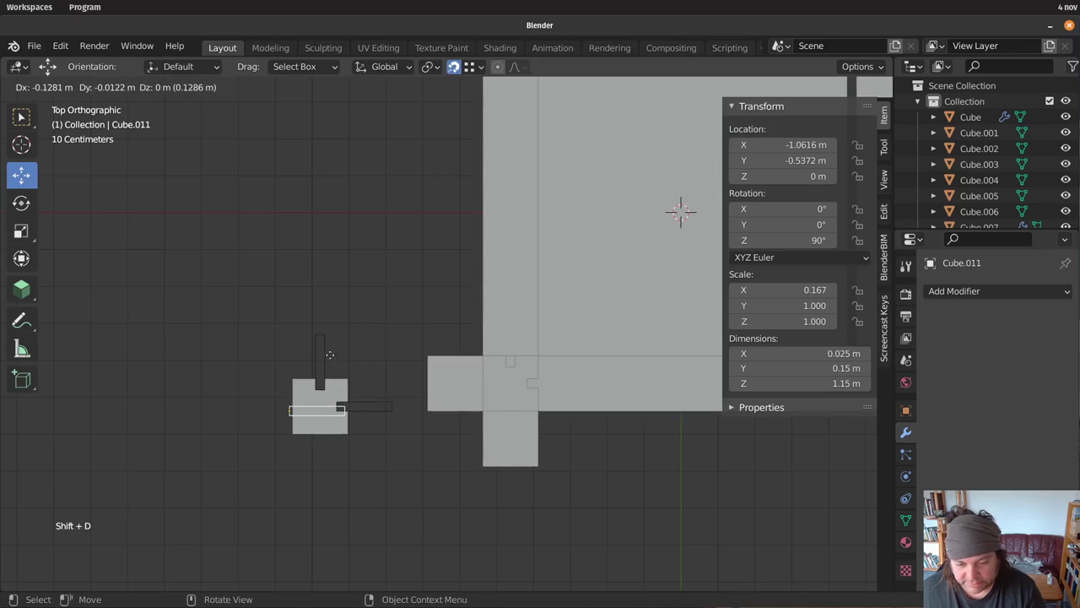
key("r")
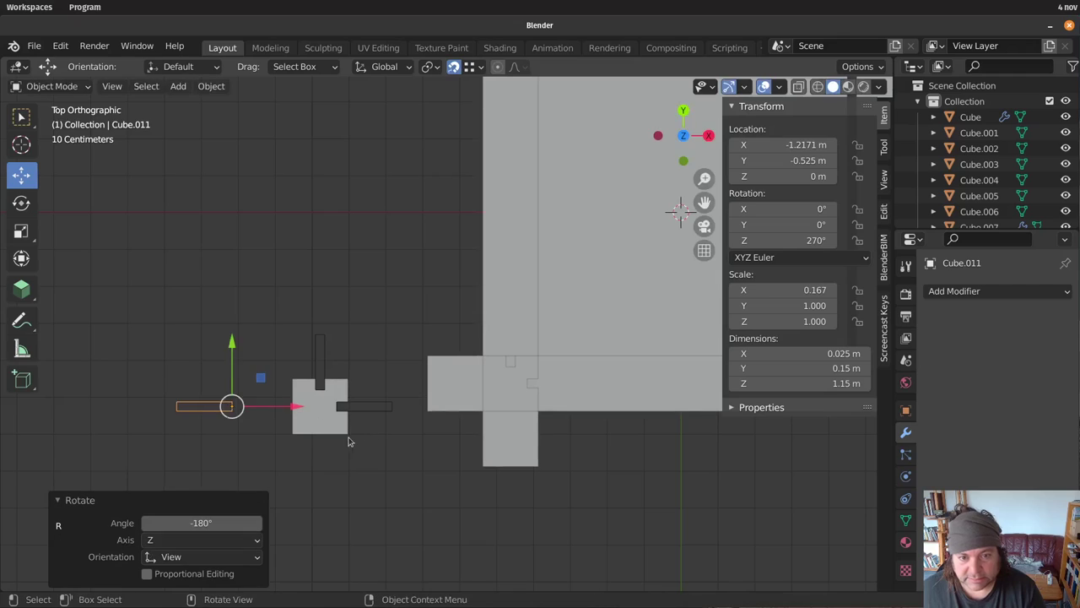
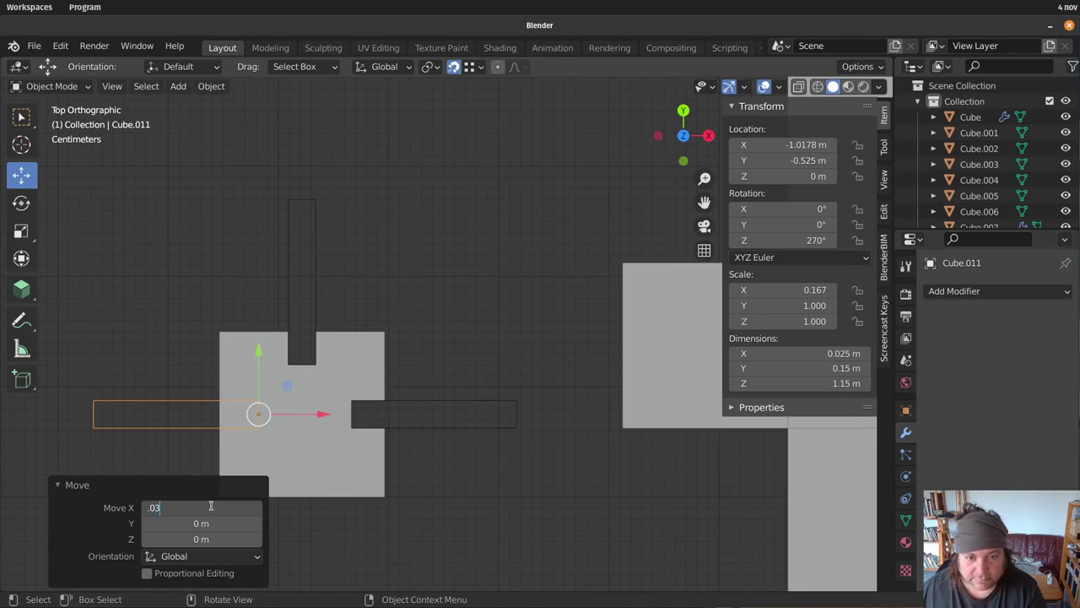
left_click(397, 291)
middle_click(487, 416)
scroll("down", 3)
middle_click(475, 332)
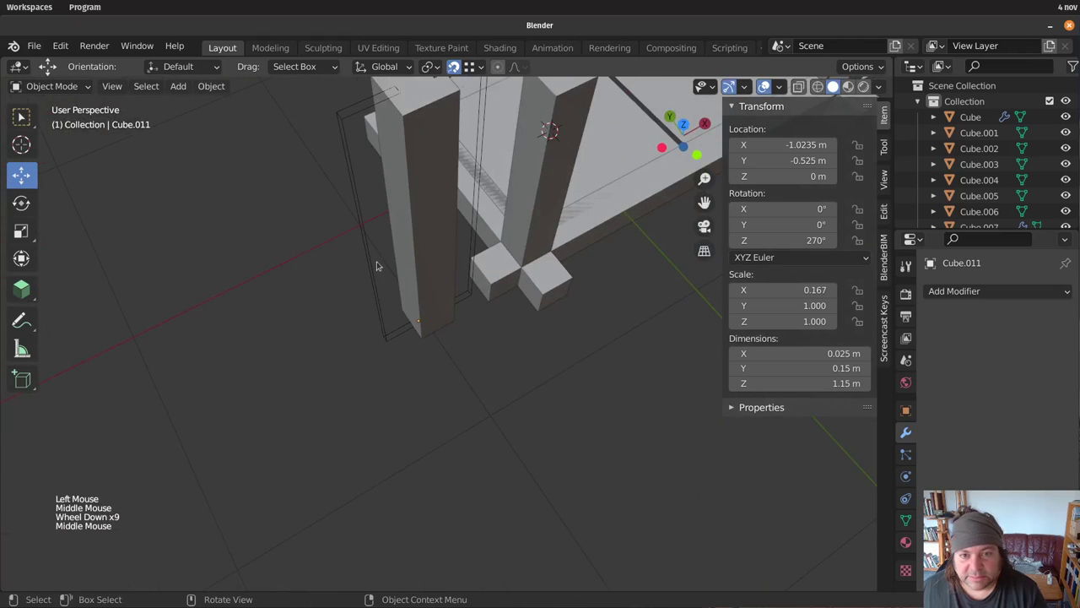
middle_click(394, 349)
left_click(660, 249)
left_click(661, 250)
key("ctrl+shift+b")
left_click(569, 524)
middle_click(591, 471)
middle_click(516, 489)
middle_click(487, 460)
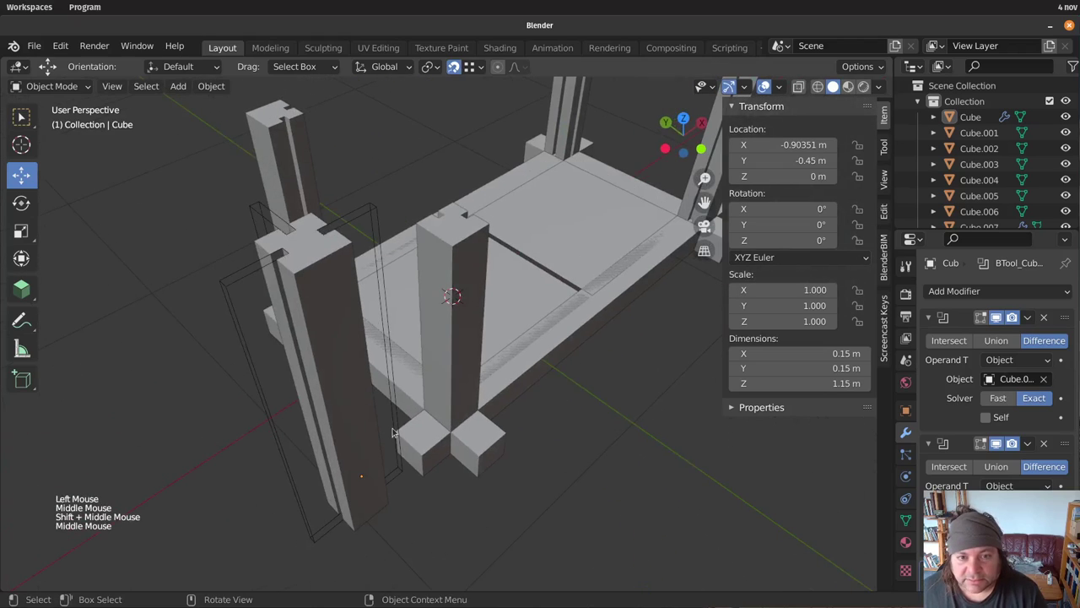
middle_click(440, 462)
scroll("down", 3)
middle_click(324, 449)
left_click(339, 444)
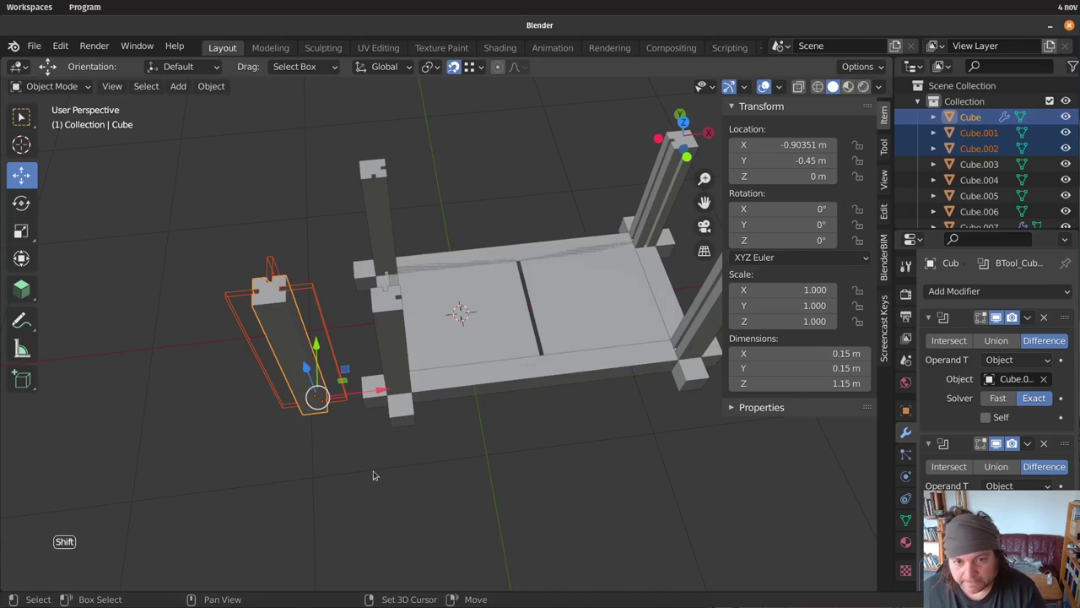
Move the copied grooved post Cube.012 away from the frame near the front corner
key("shift+d")
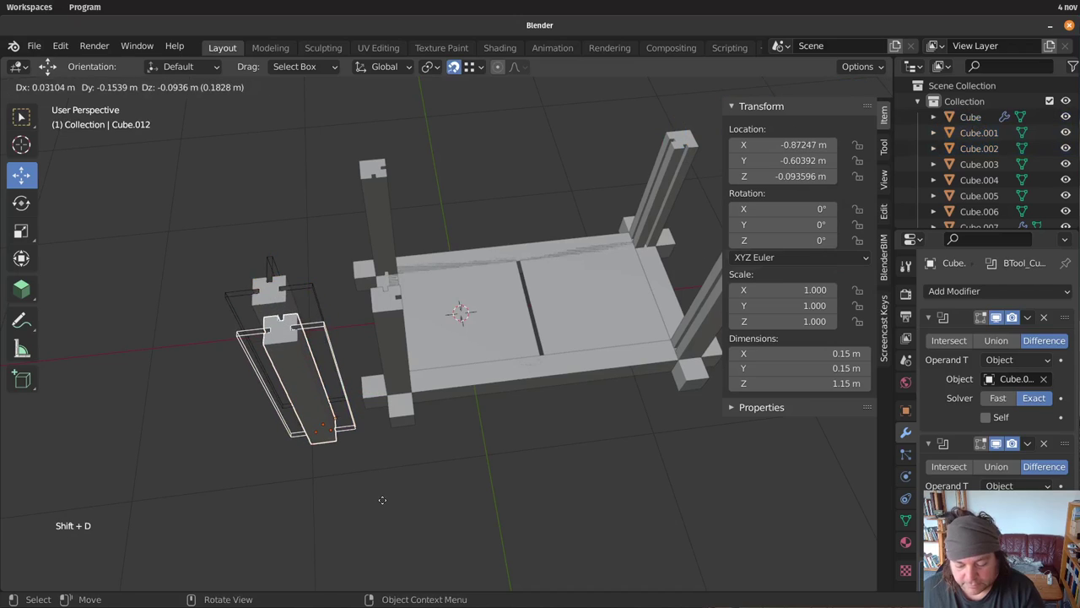
left_click(456, 469)
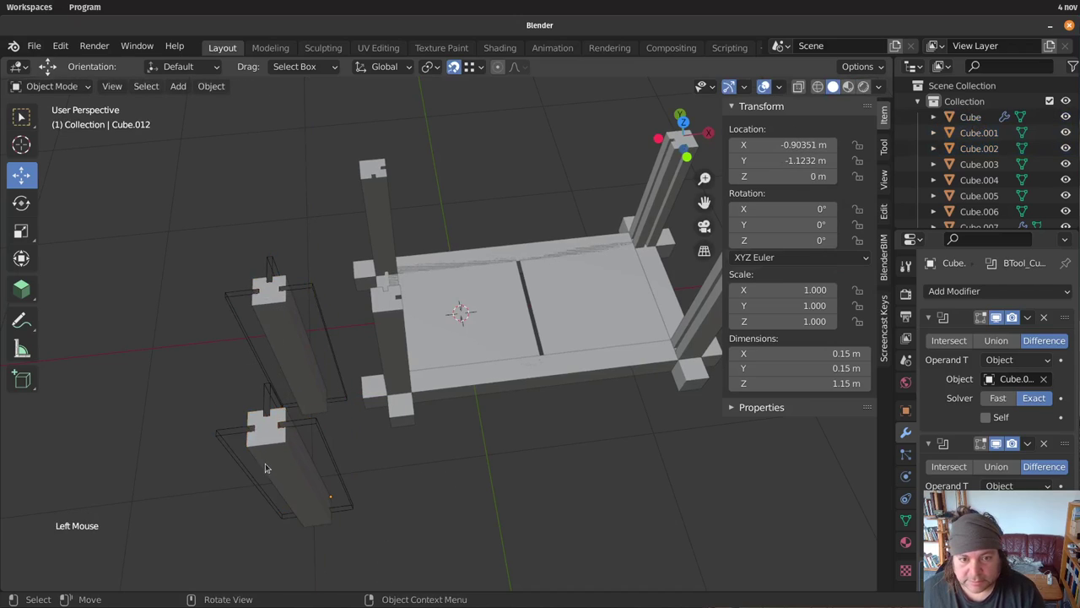
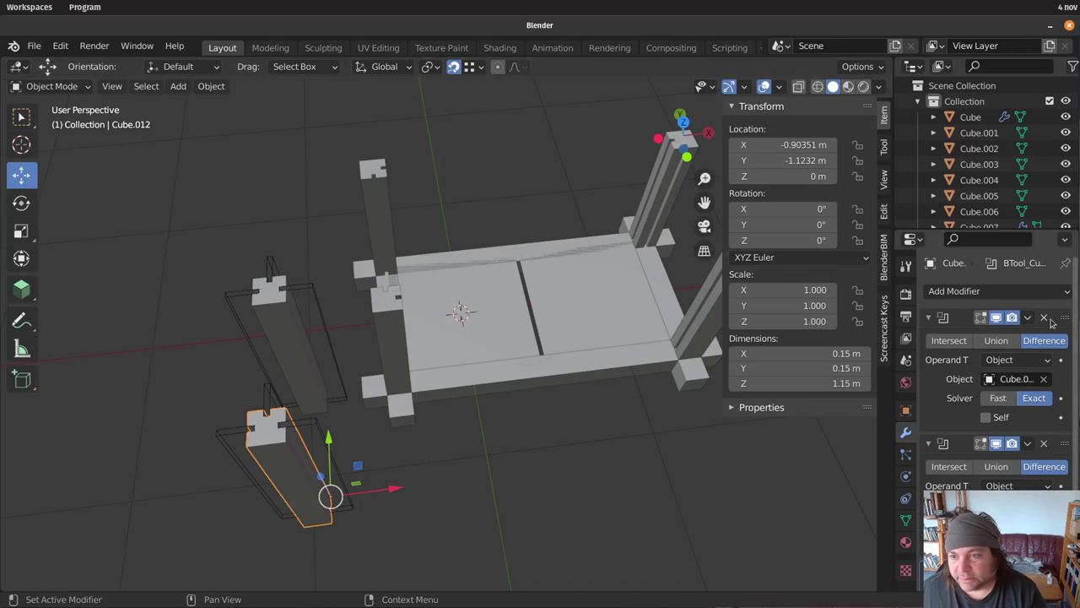
Apply both Boolean groove modifiers on Cube.012, leaving its modifier stack empty
left_click(1032, 313)
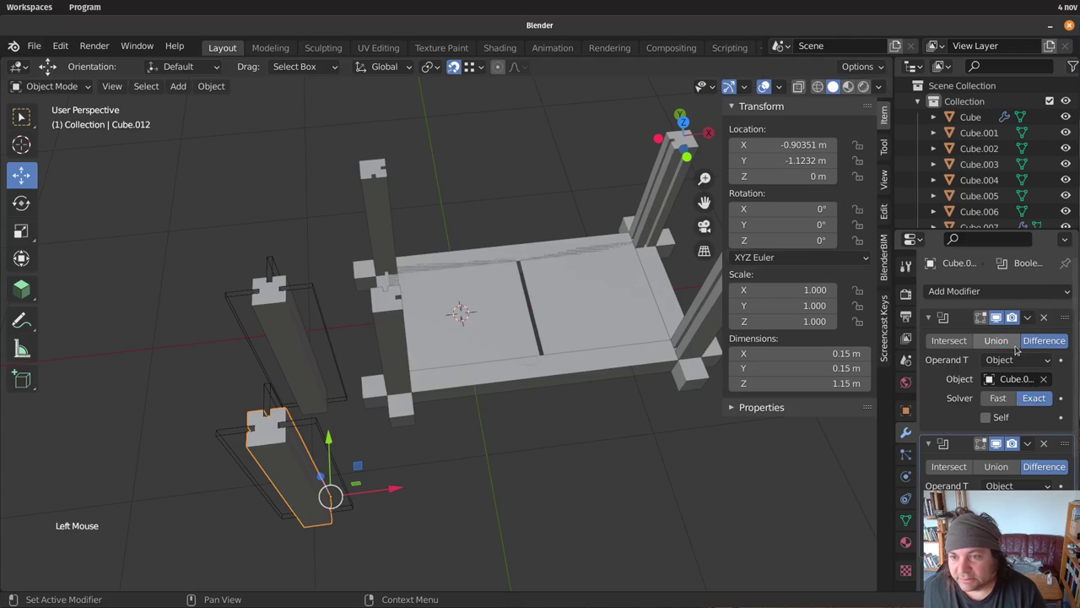
key("ctrl+z")
left_click(1030, 318)
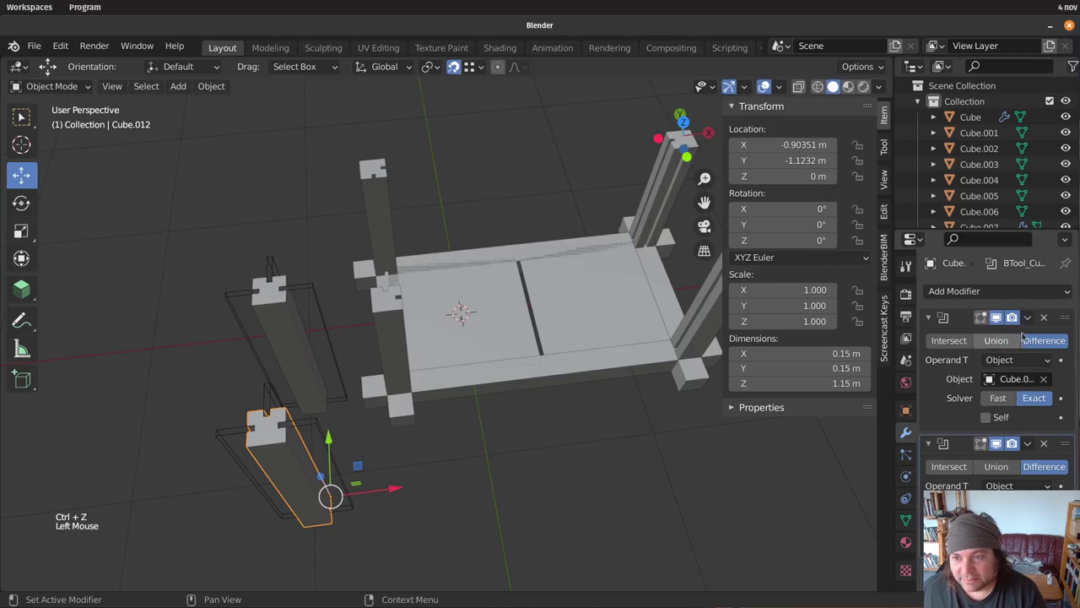
left_click(1027, 317)
left_click(1031, 318)
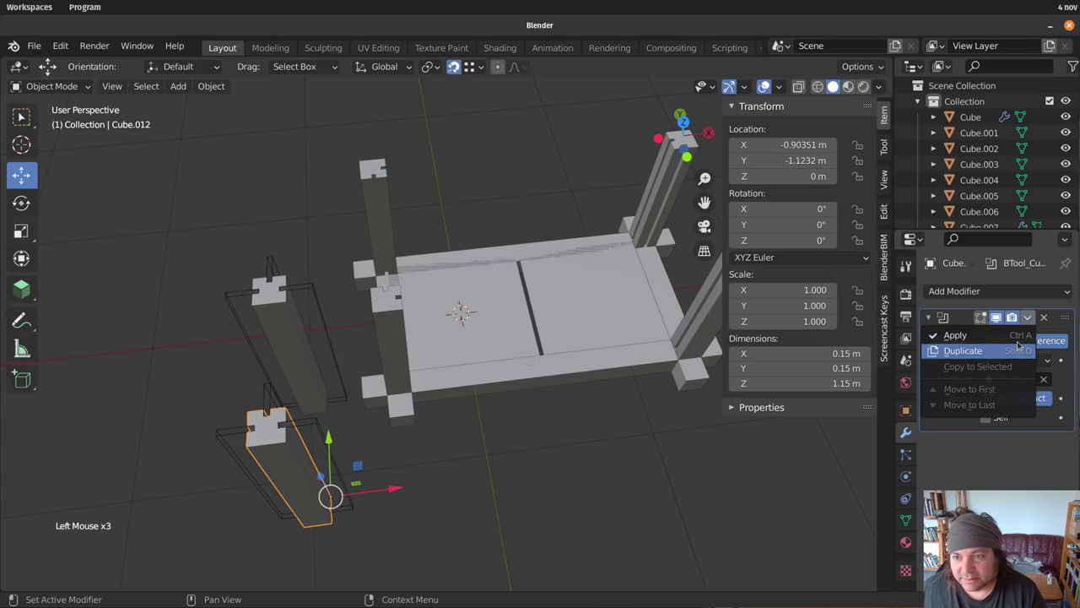
left_click(465, 473)
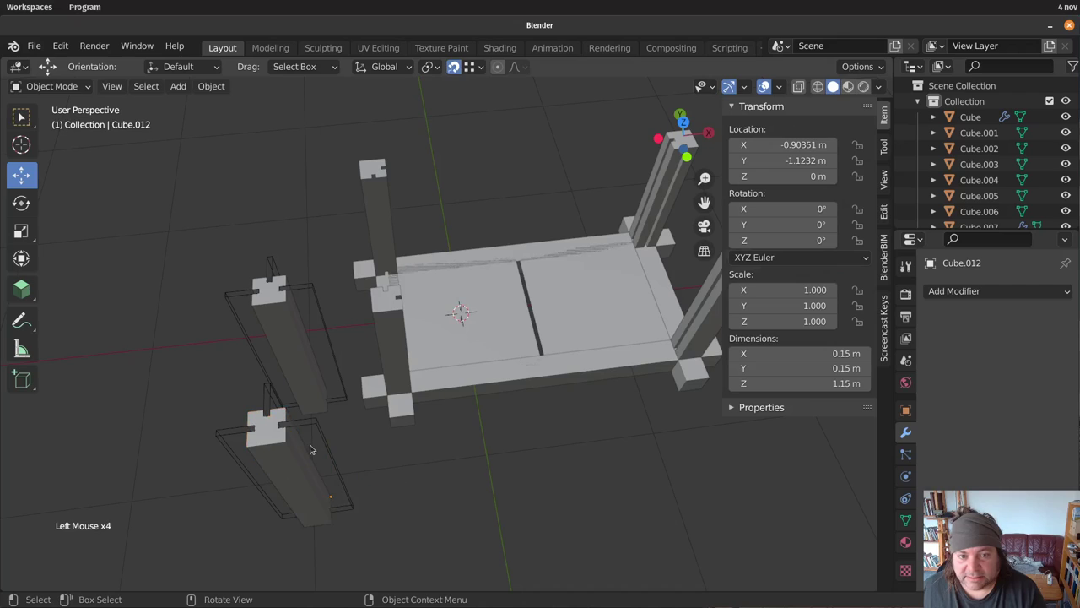
Select Cube.012 and move it with snapping onto the front side rail
middle_click(310, 463)
left_click(274, 453)
middle_click(507, 446)
middle_click(501, 468)
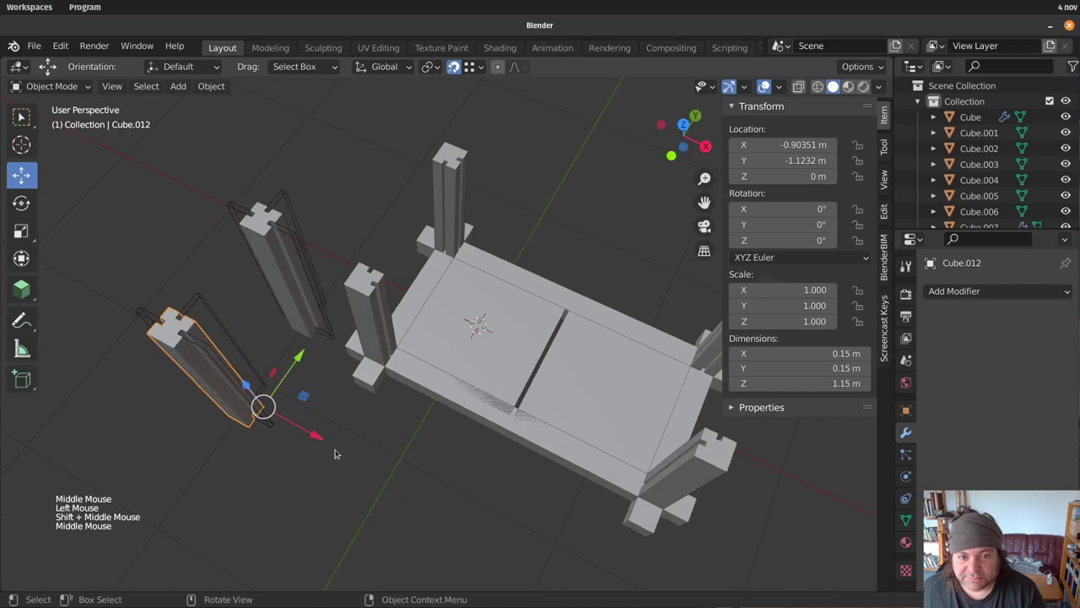
left_click(244, 366)
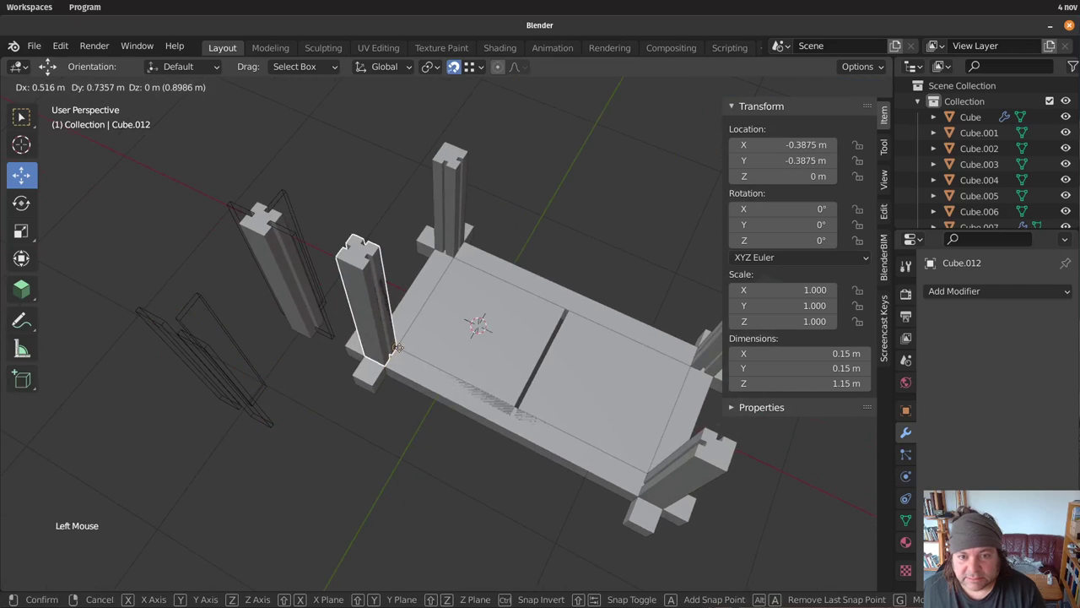
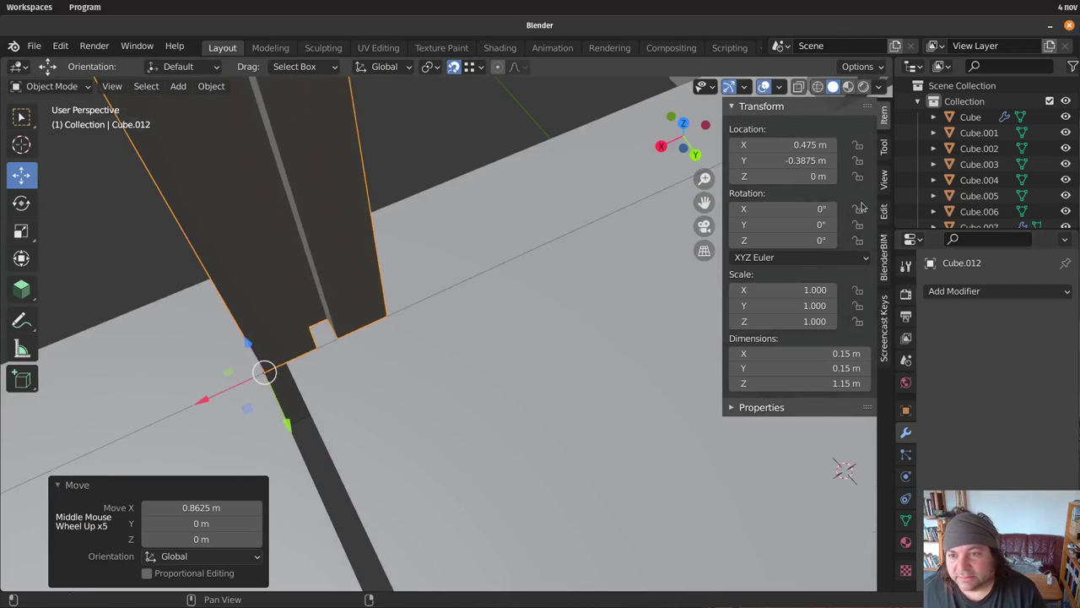
Using Affect Only Origins, set the origin at the post's bottom corner, then slide it against the rail edge
left_click(542, 95)
left_click(535, 87)
left_click(535, 87)
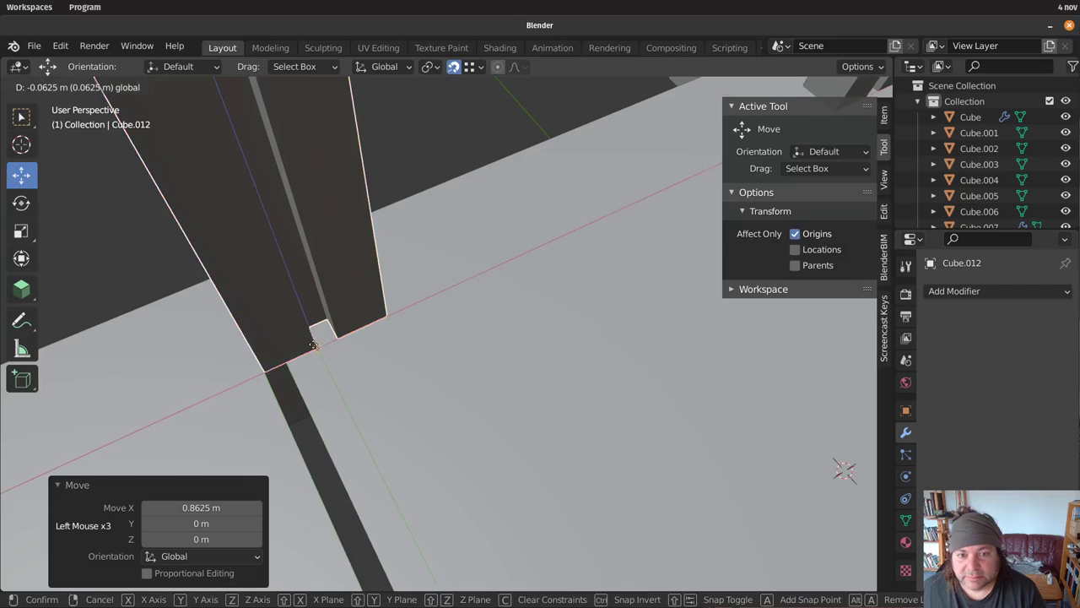
left_click(535, 87)
left_click(535, 87)
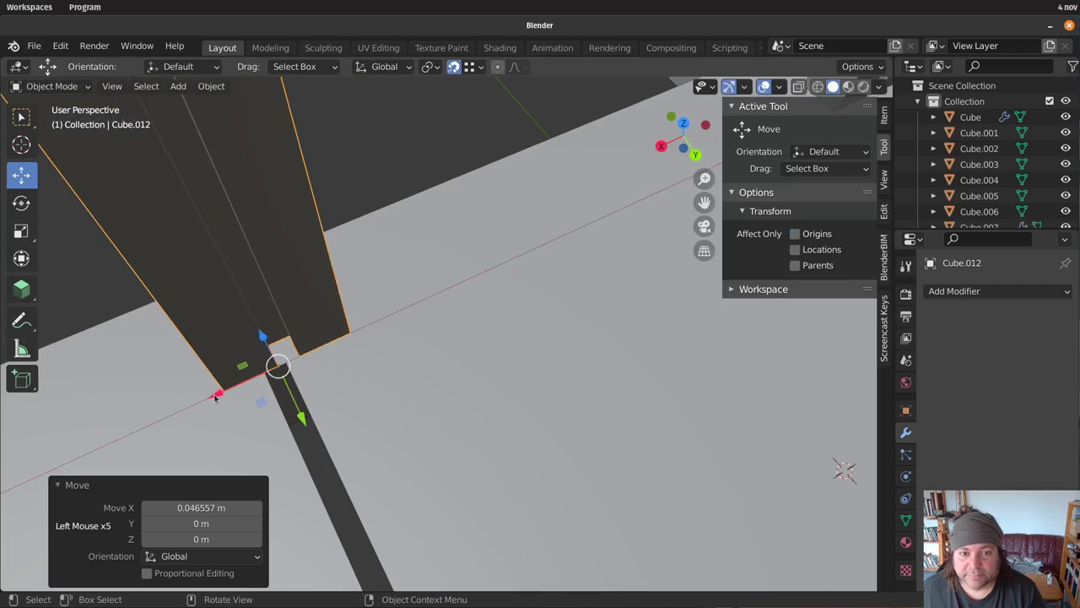
left_click(547, 101)
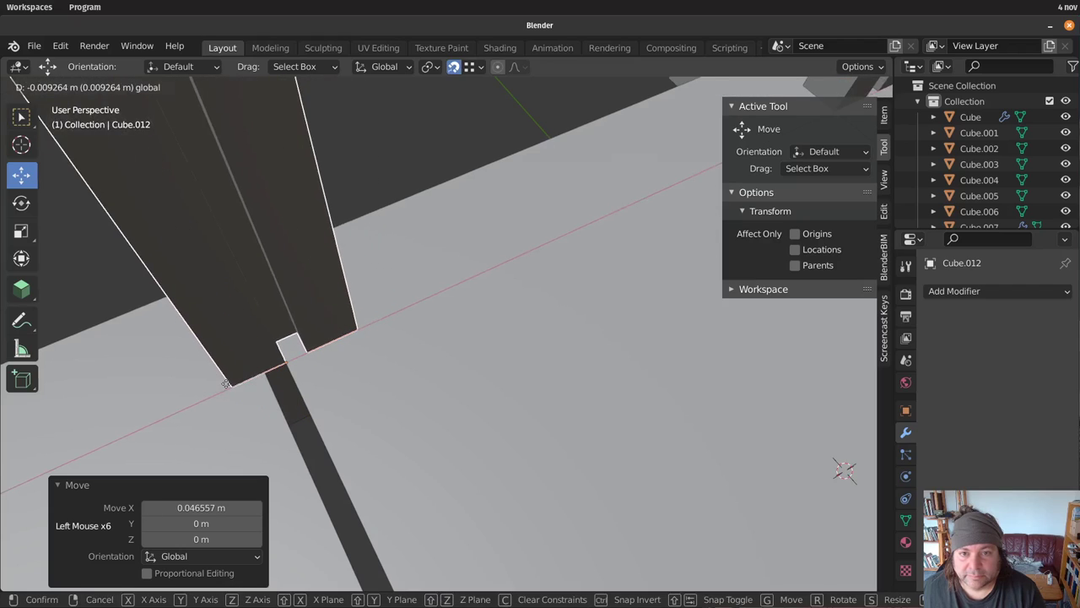
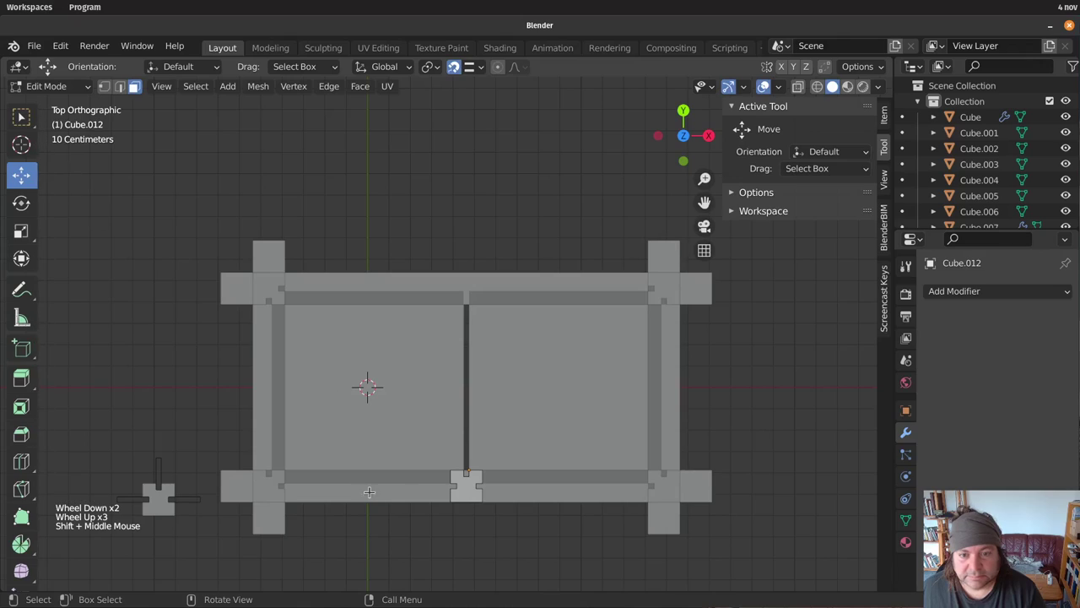
Duplicate the middle post as Cube.016 and move it along Y beyond the rear rail
key("Tab")
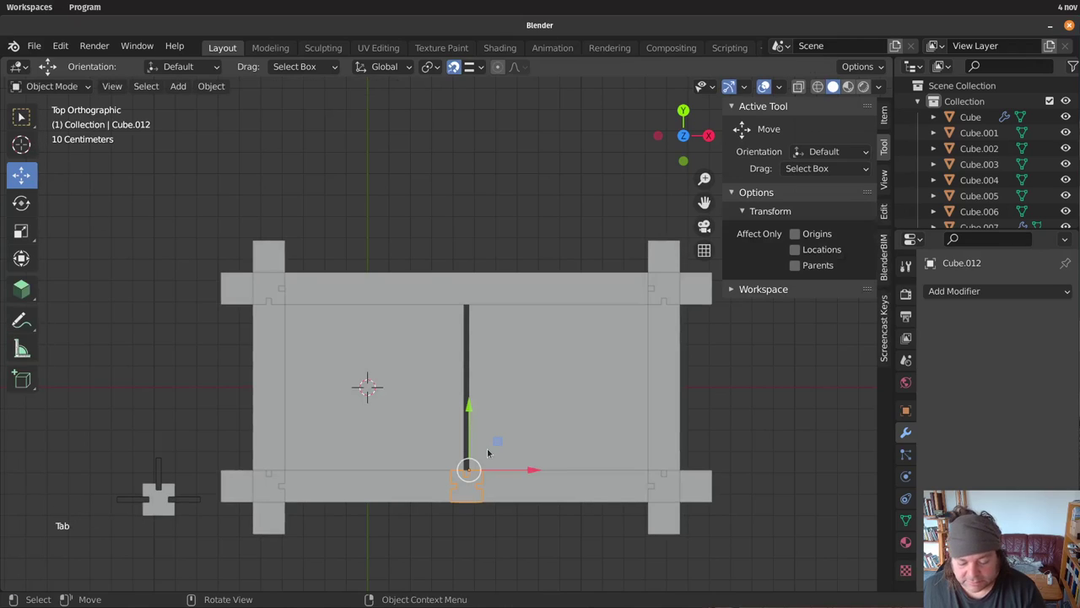
key("alt+d")
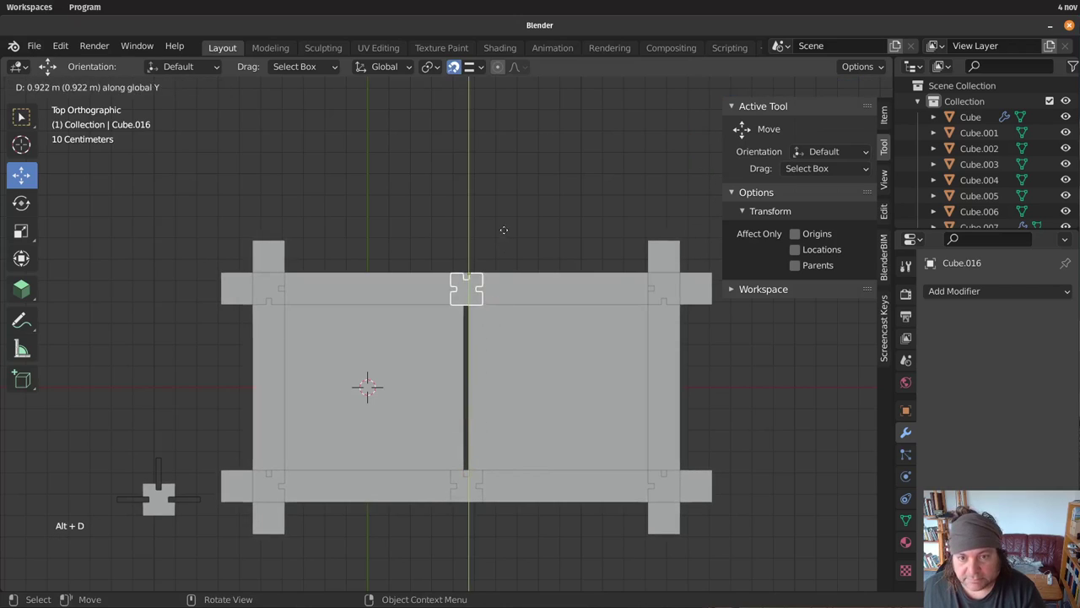
key("r")
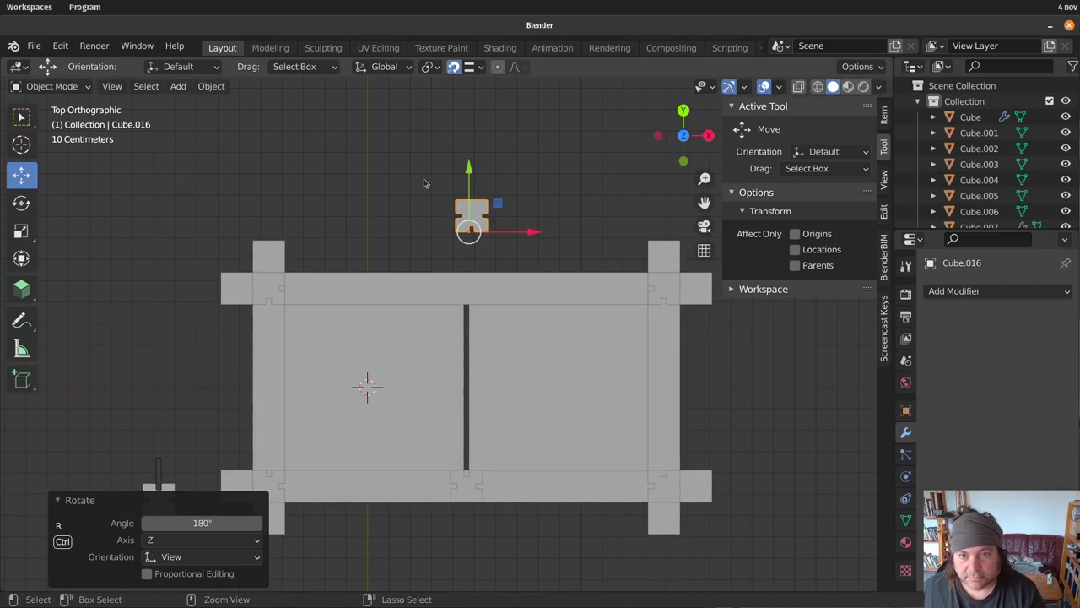
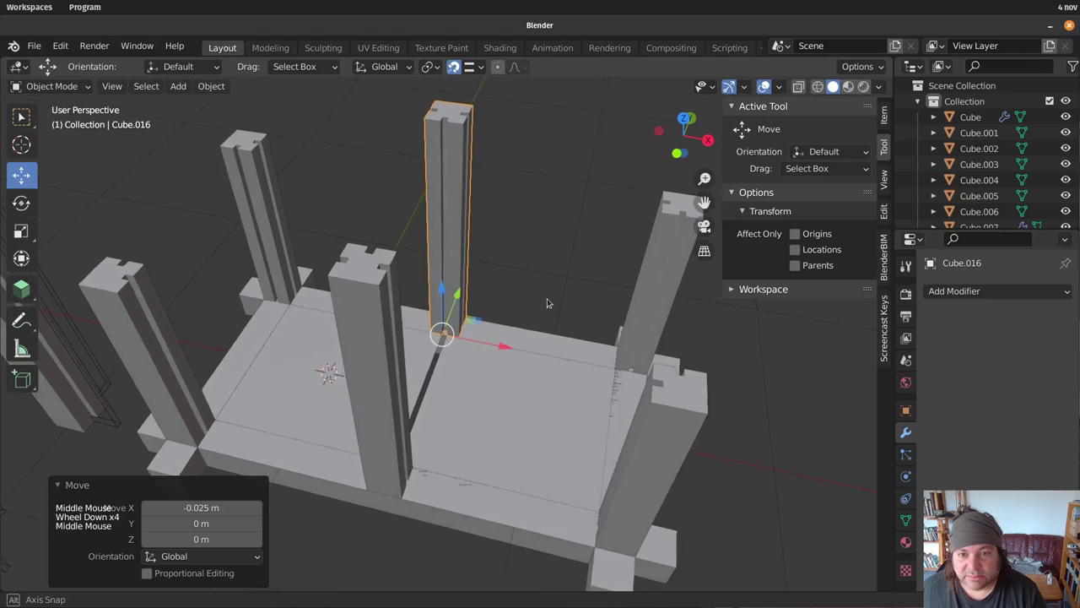
middle_click(76, 514)
middle_click(540, 309)
key("Tab")
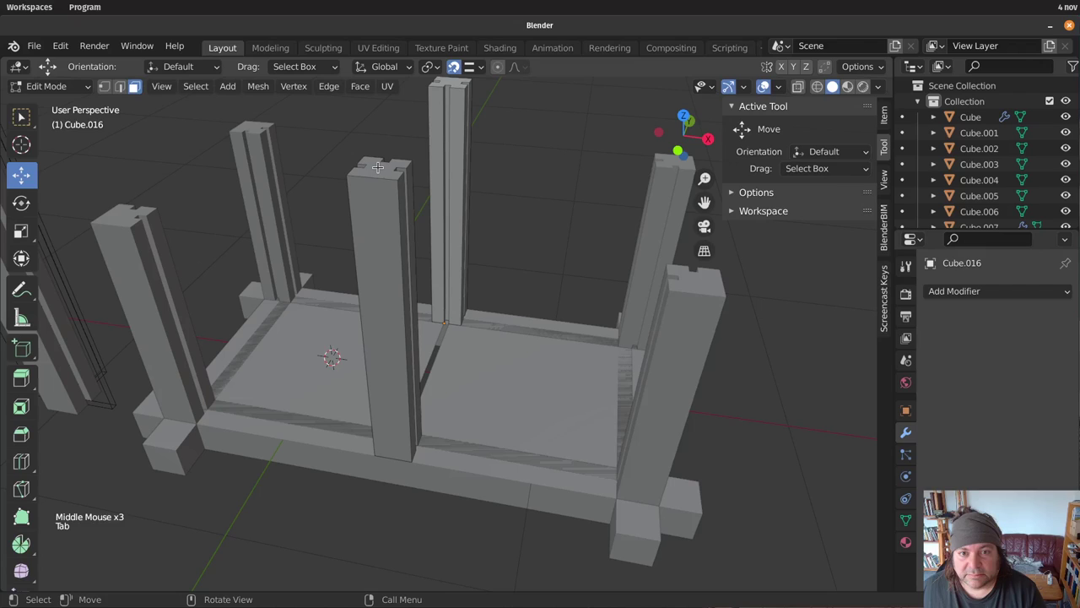
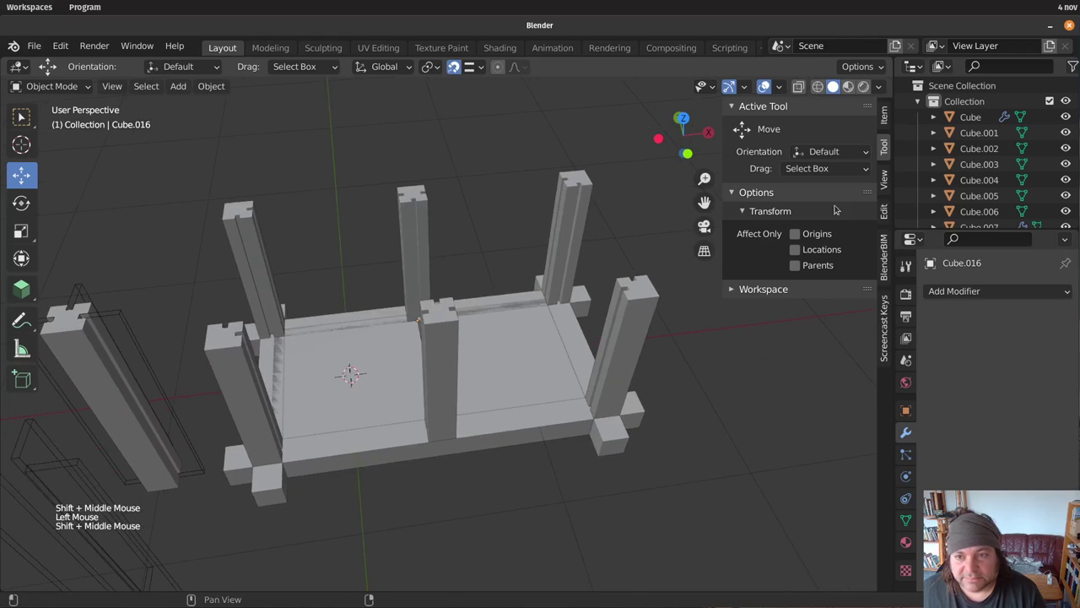
middle_click(444, 464)
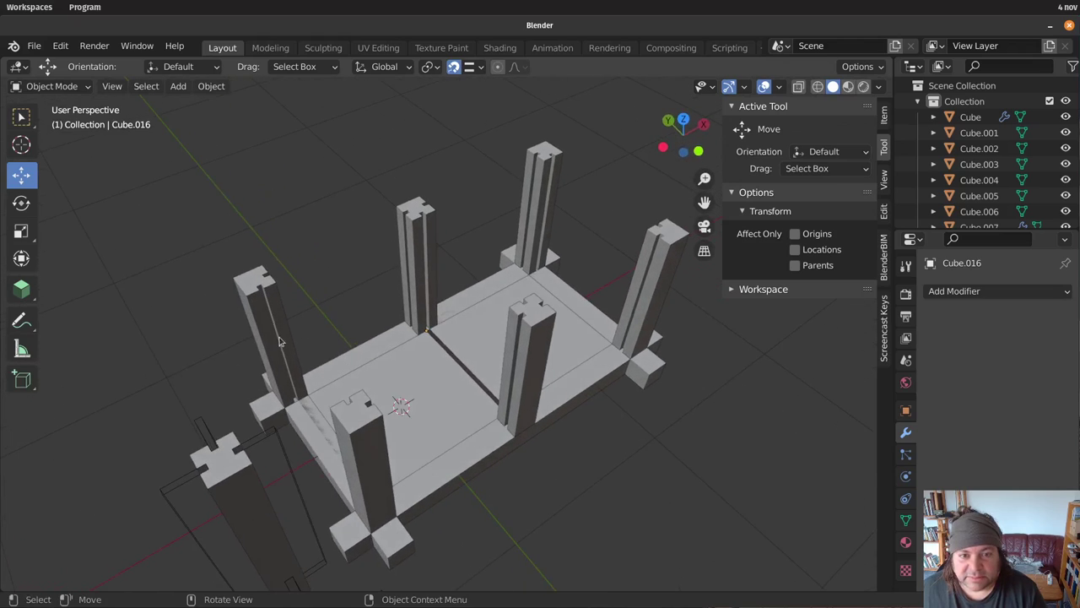
middle_click(502, 491)
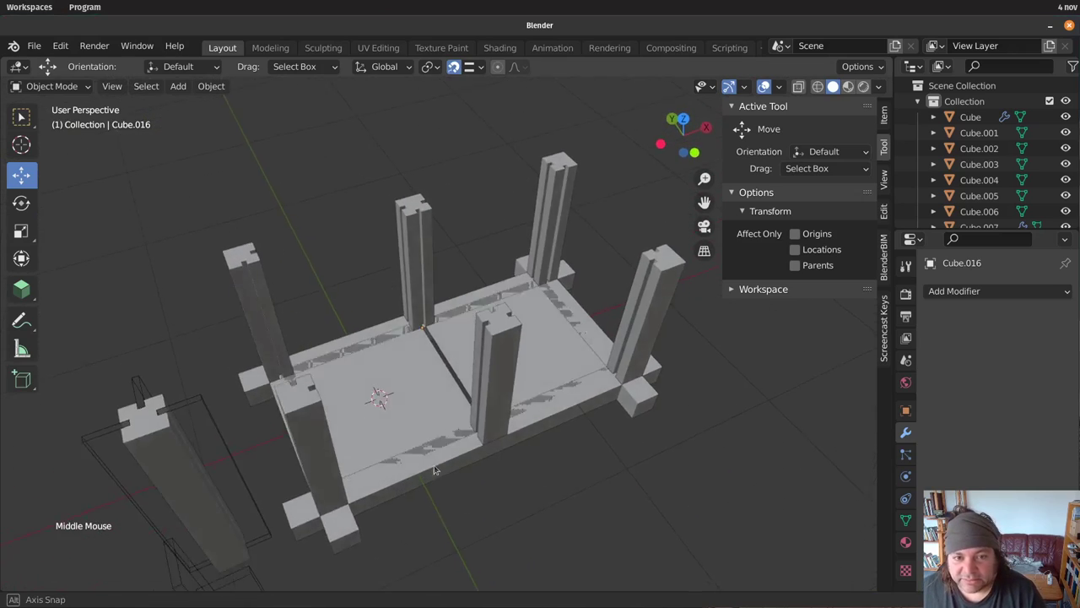
scroll("down", 3)
middle_click(489, 413)
middle_click(490, 433)
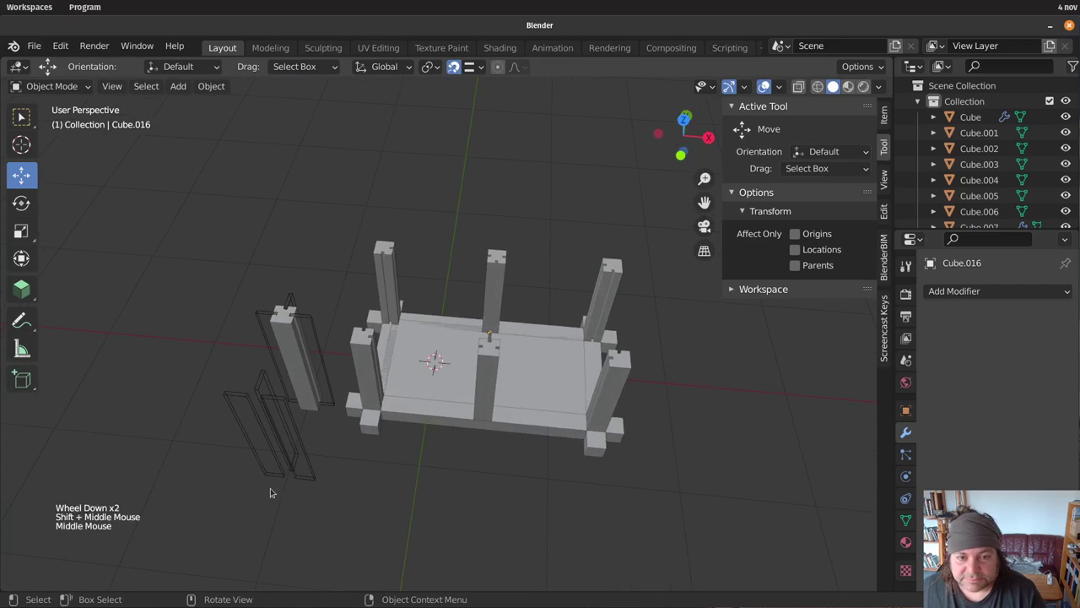
Delete two leftover wireframe cutter boxes beside the frame
left_click(307, 495)
left_click(284, 491)
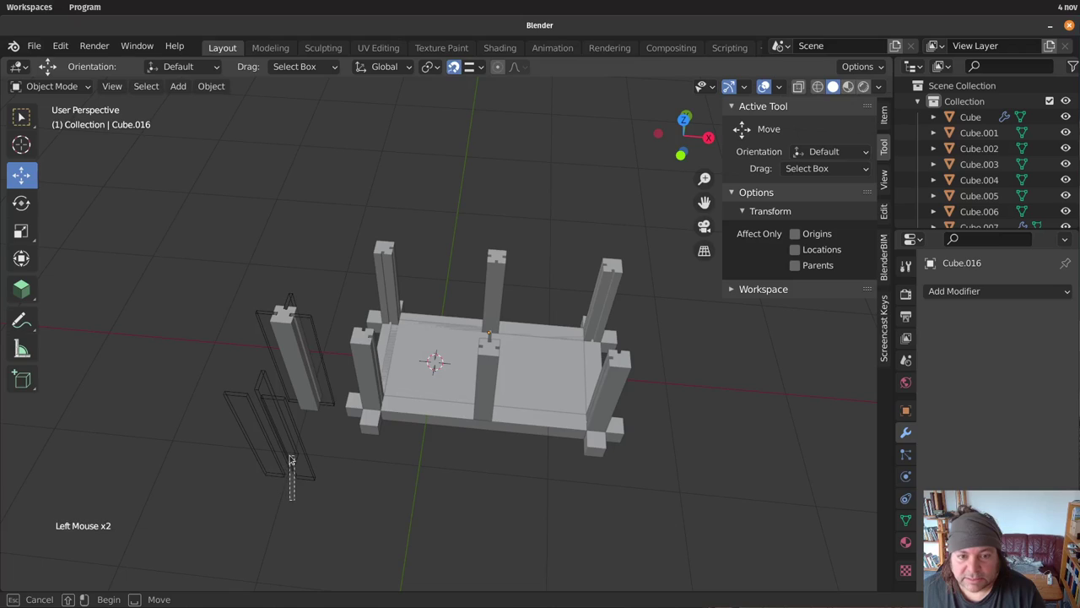
key("x")
Select the remaining wireframe box and view its mesh data properties
left_click(272, 438)
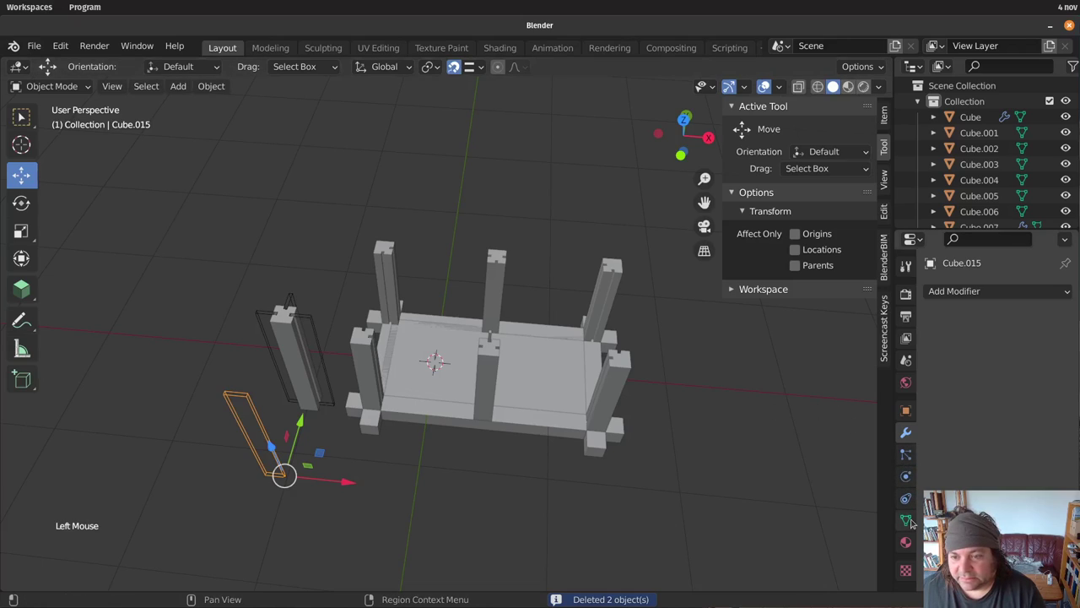
left_click(916, 518)
scroll("down", 3)
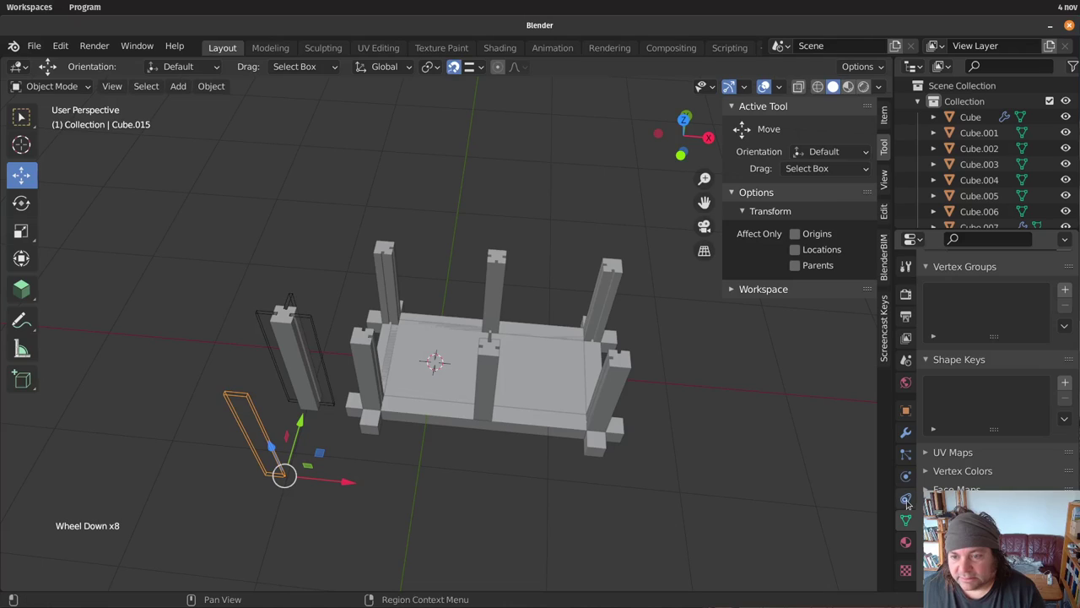